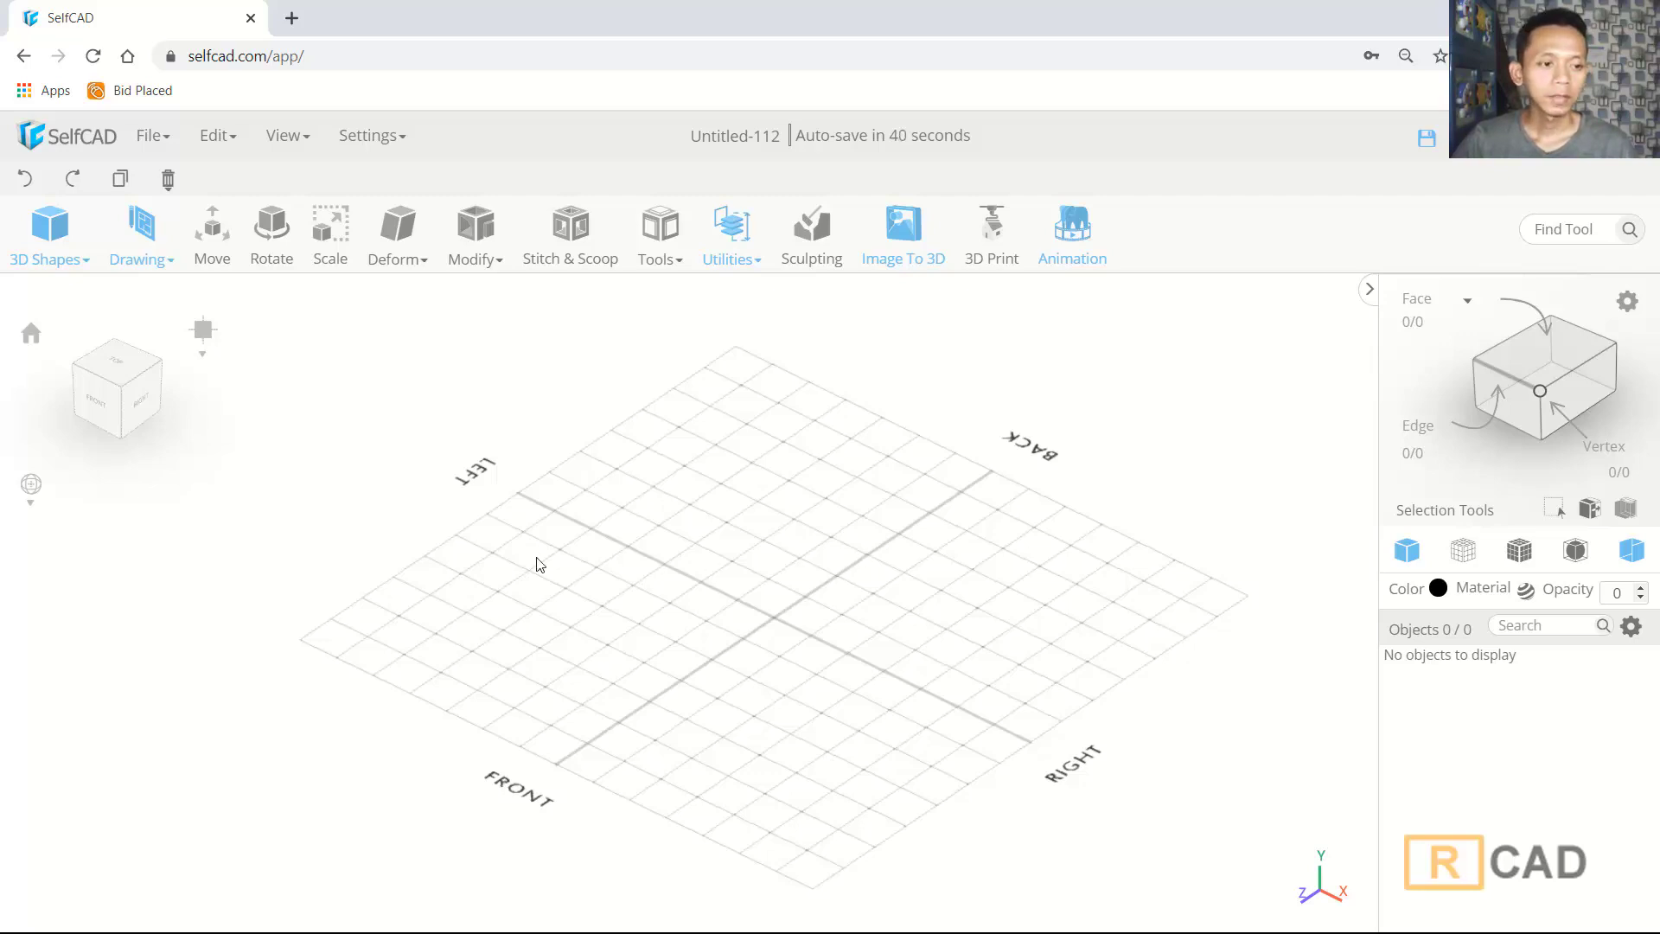
Add a Cylinder to the scene and display it as Mesh + Wireframe
click(69, 416)
scroll(up, 3)
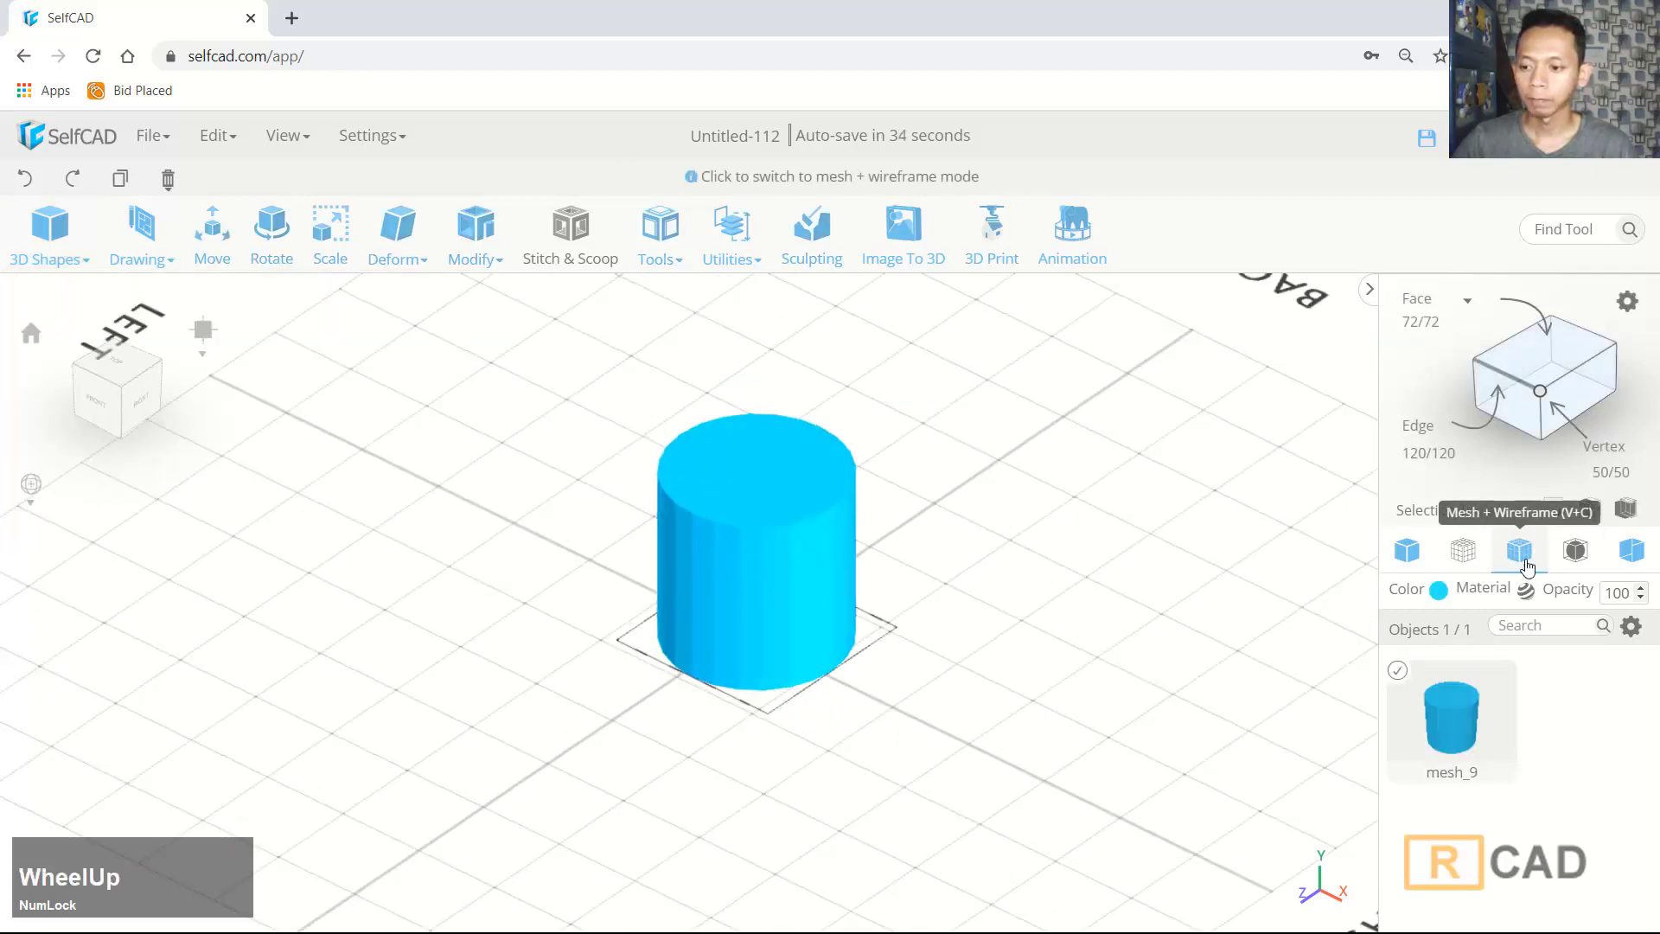
click(1526, 564)
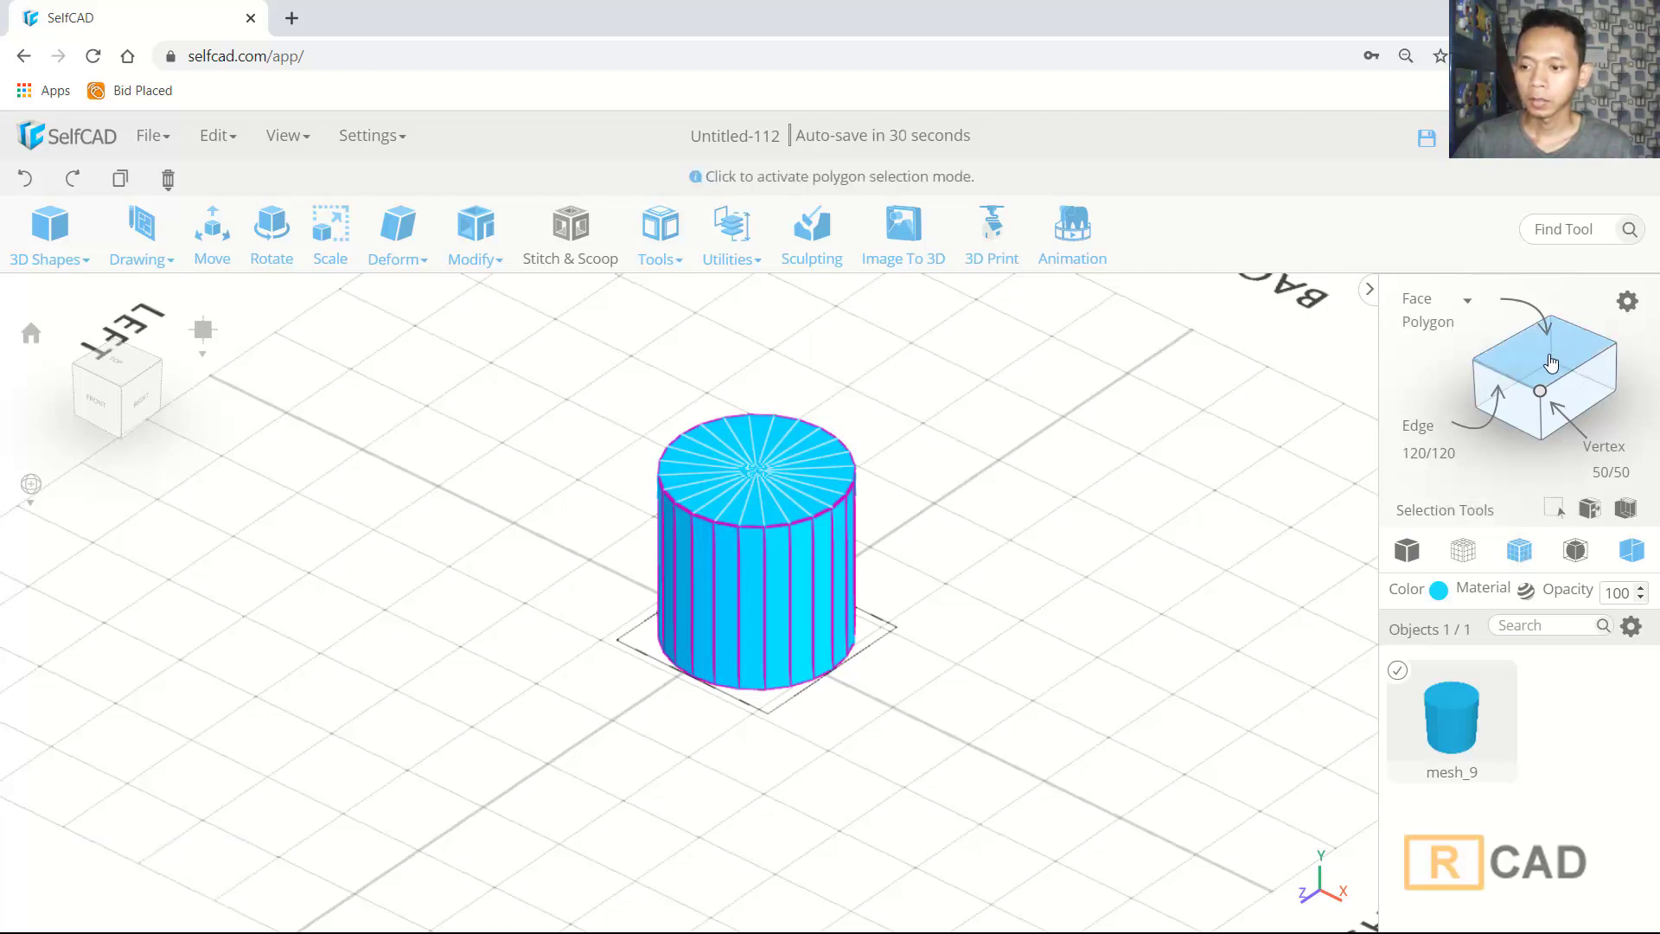
Delete the cylinder's top cap face in polygon mode, leaving an open tube
click(1550, 365)
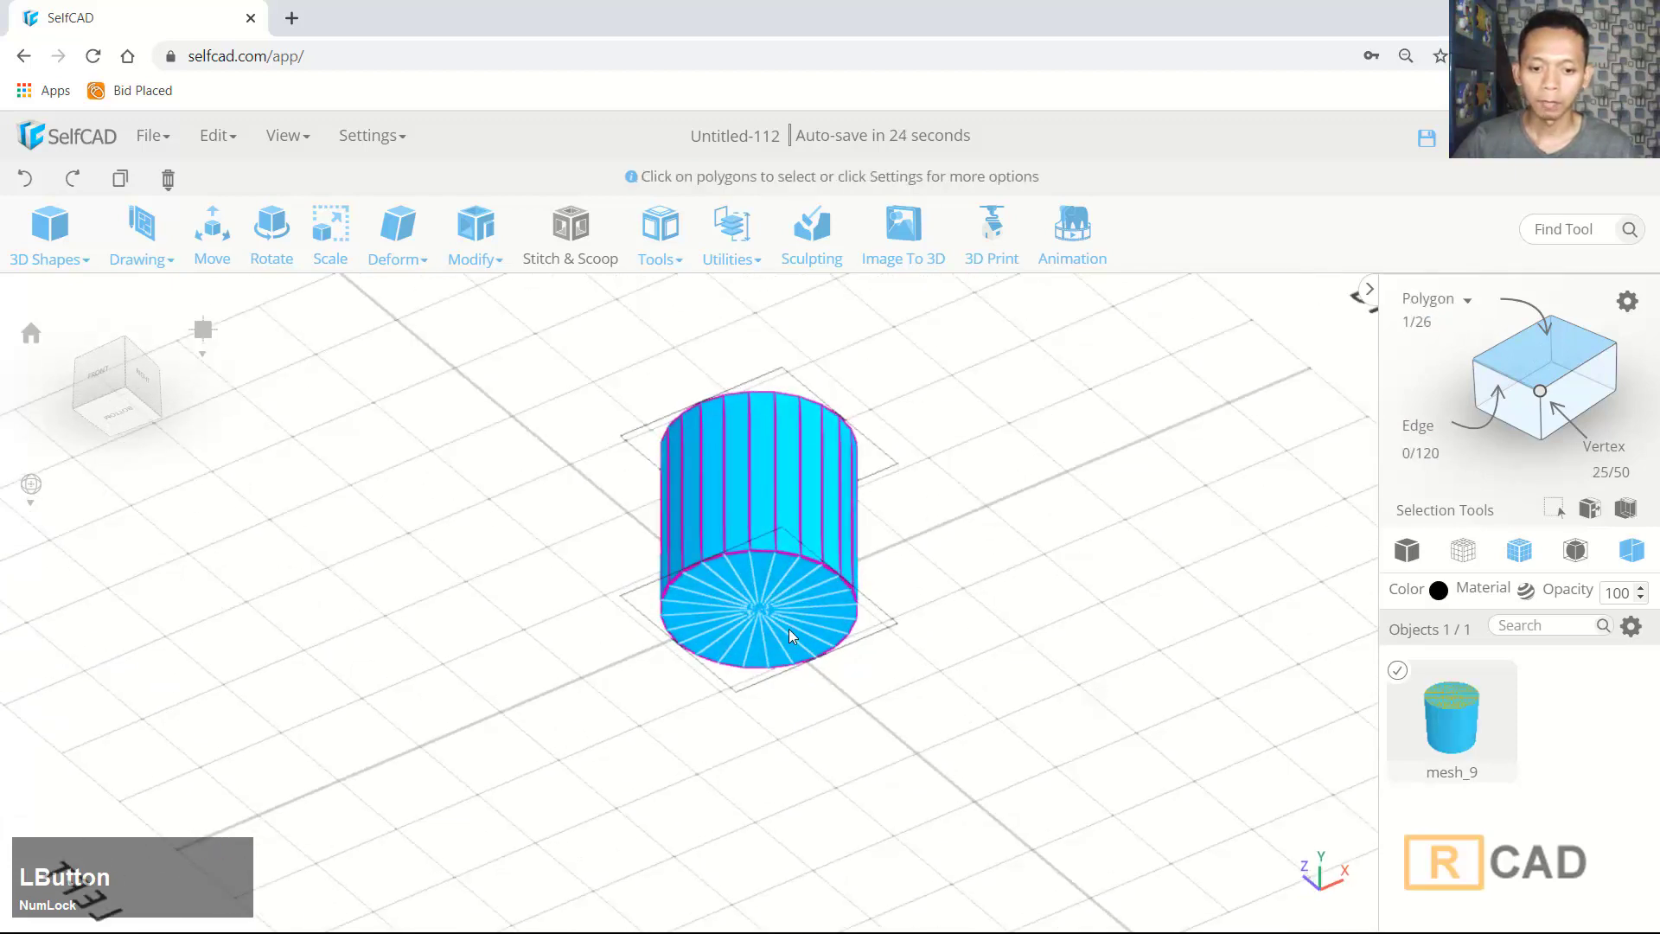
key(Delete)
Apply Add Thickness of -5 to the tube to give it solid walls
click(785, 639)
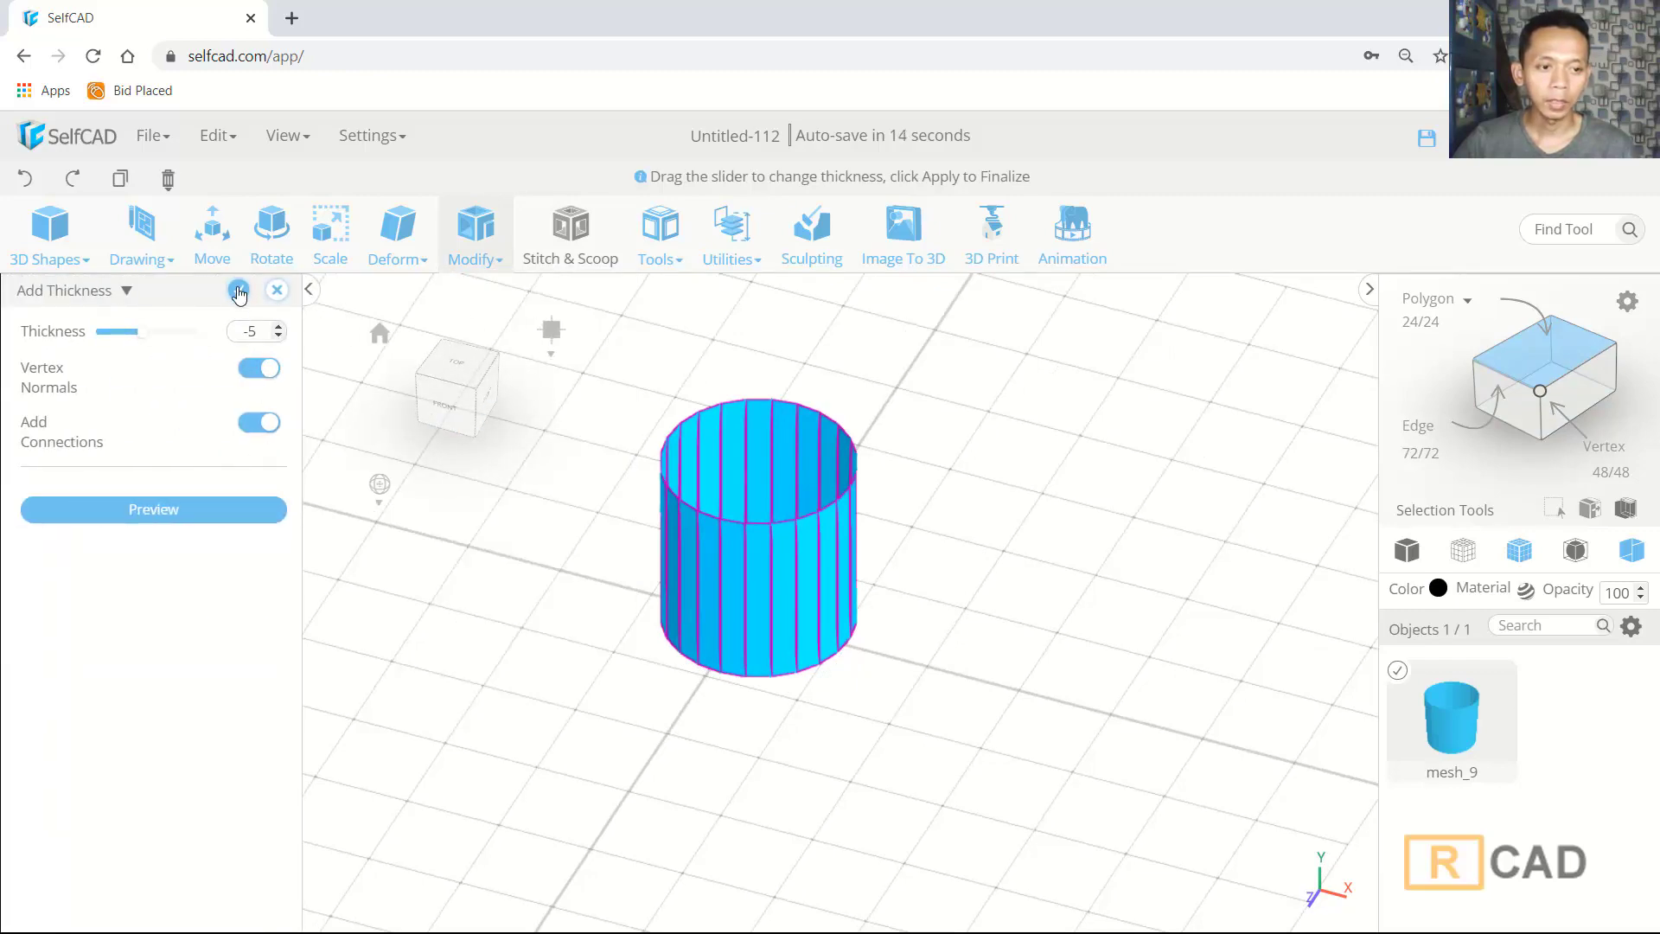
click(239, 293)
scroll(up, 3)
scroll(down, 3)
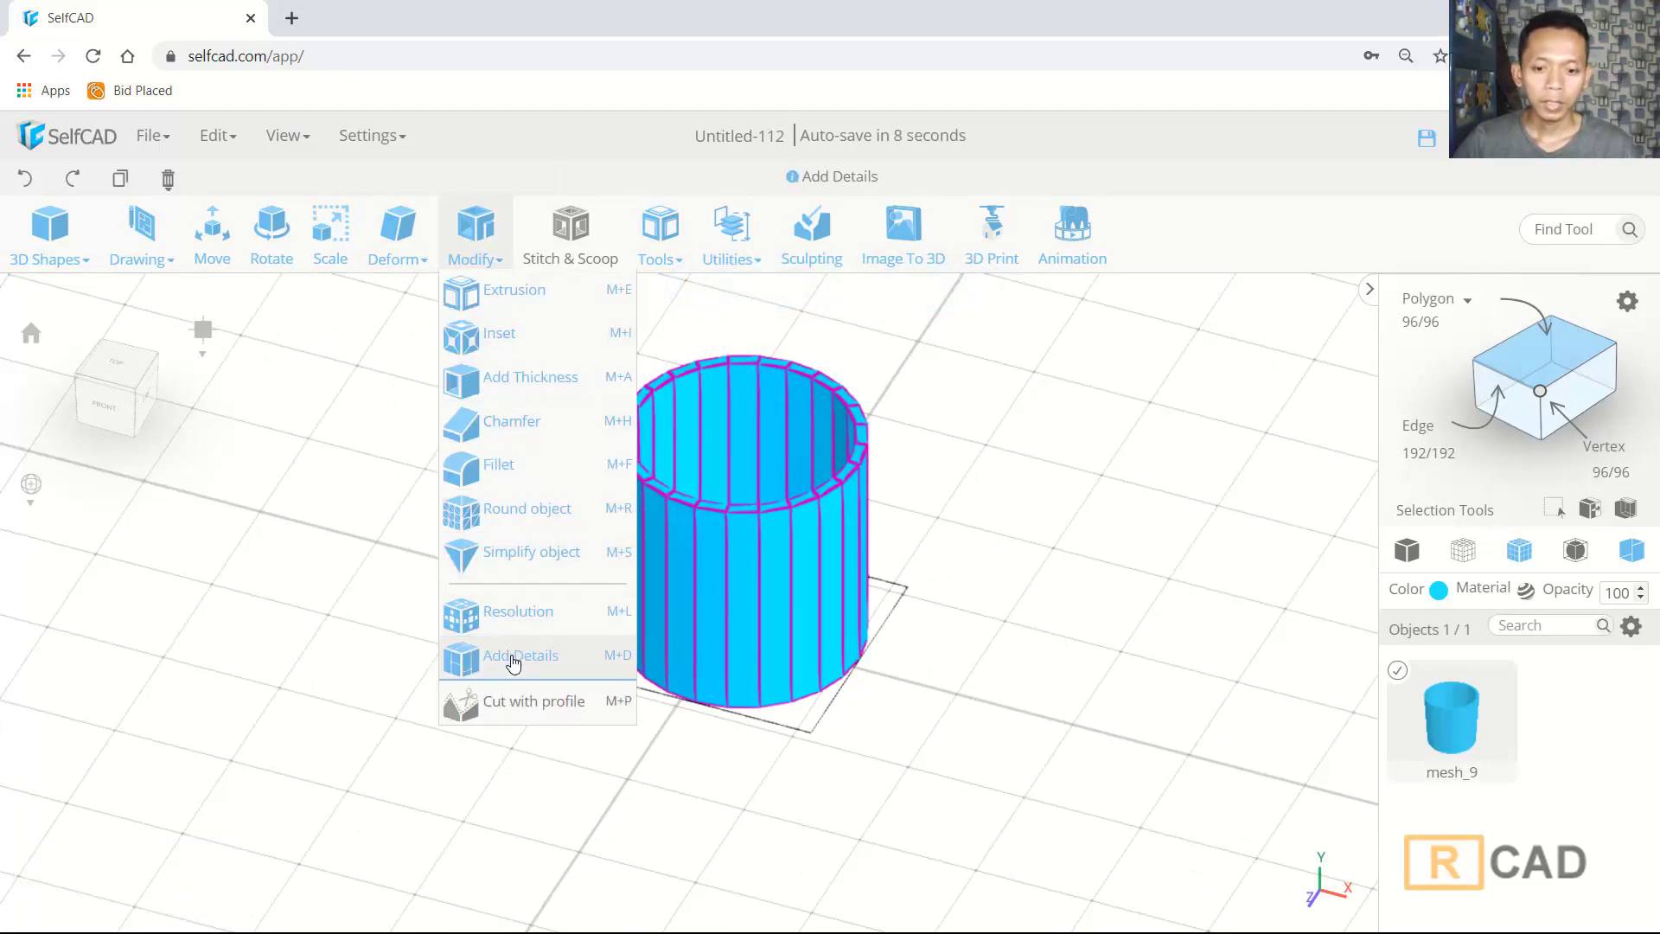
Use Add Details in Edge mode to insert an edge loop just below the rim
click(513, 666)
scroll(up, 3)
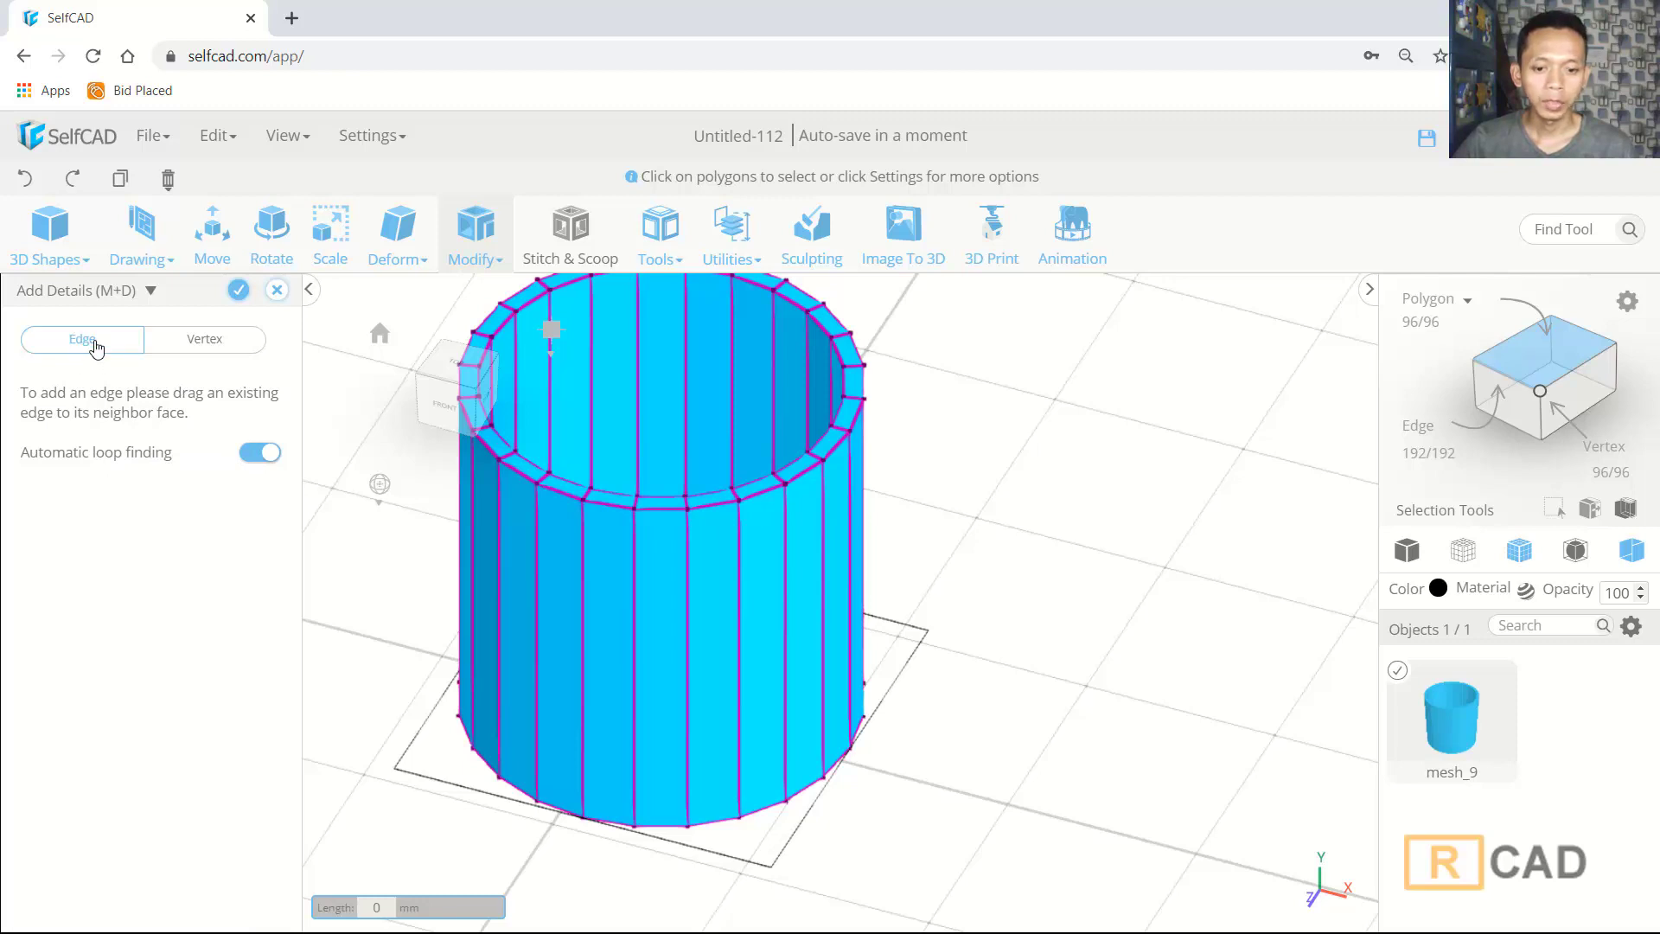
scroll(up, 3)
click(808, 485)
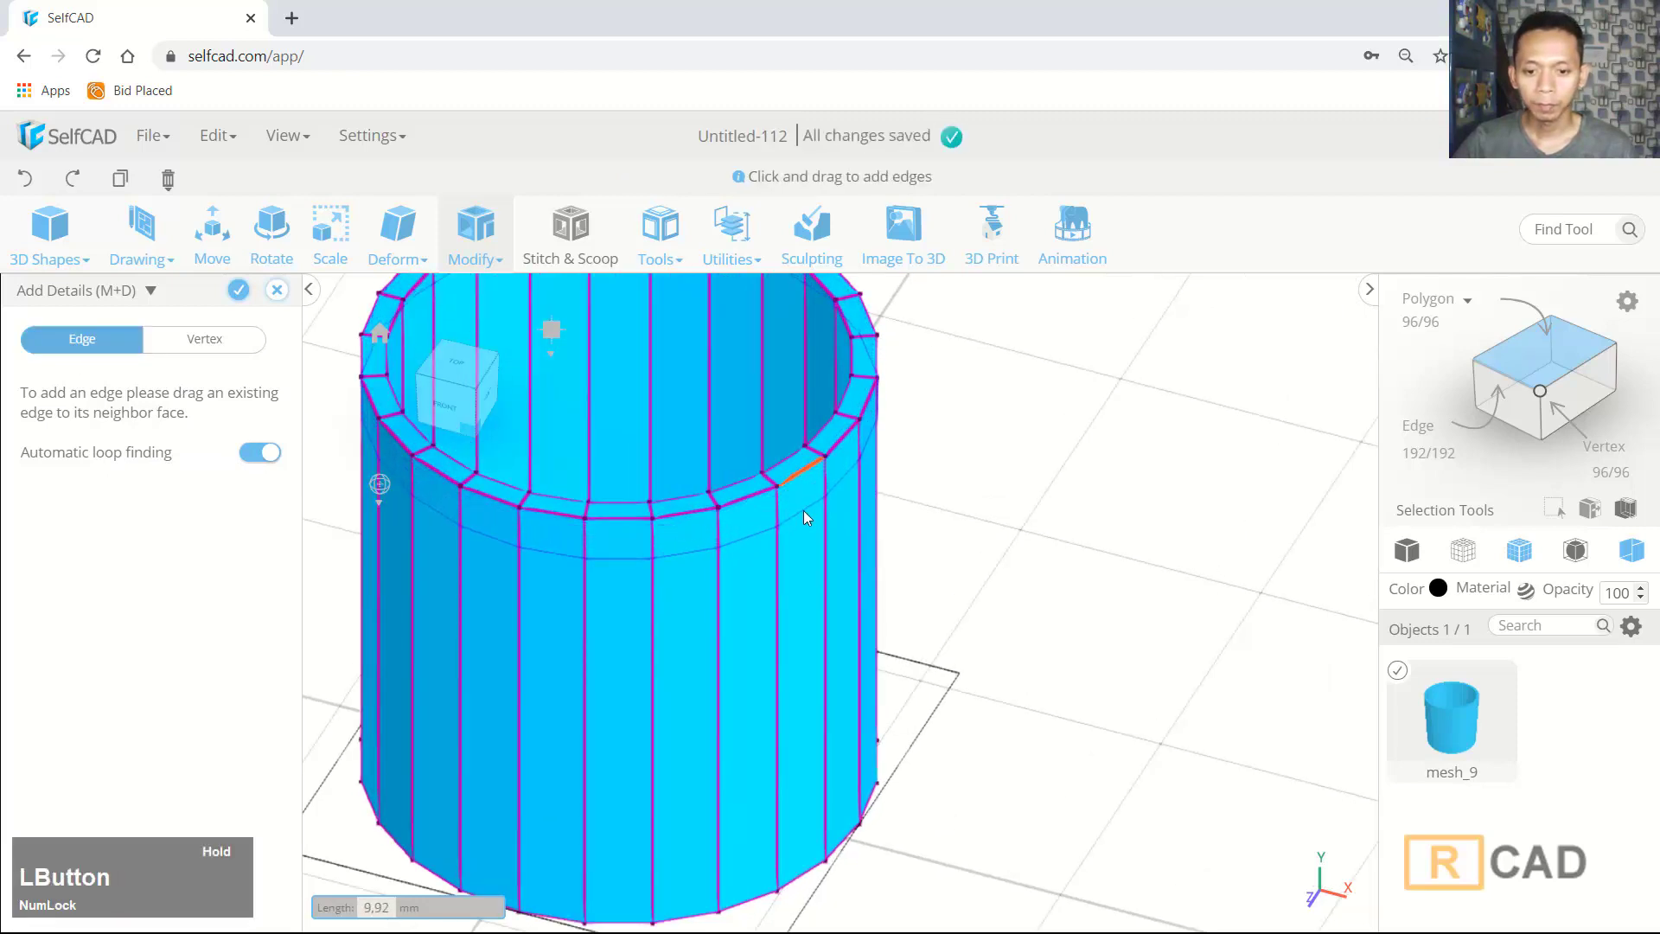
scroll(down, 3)
click(236, 294)
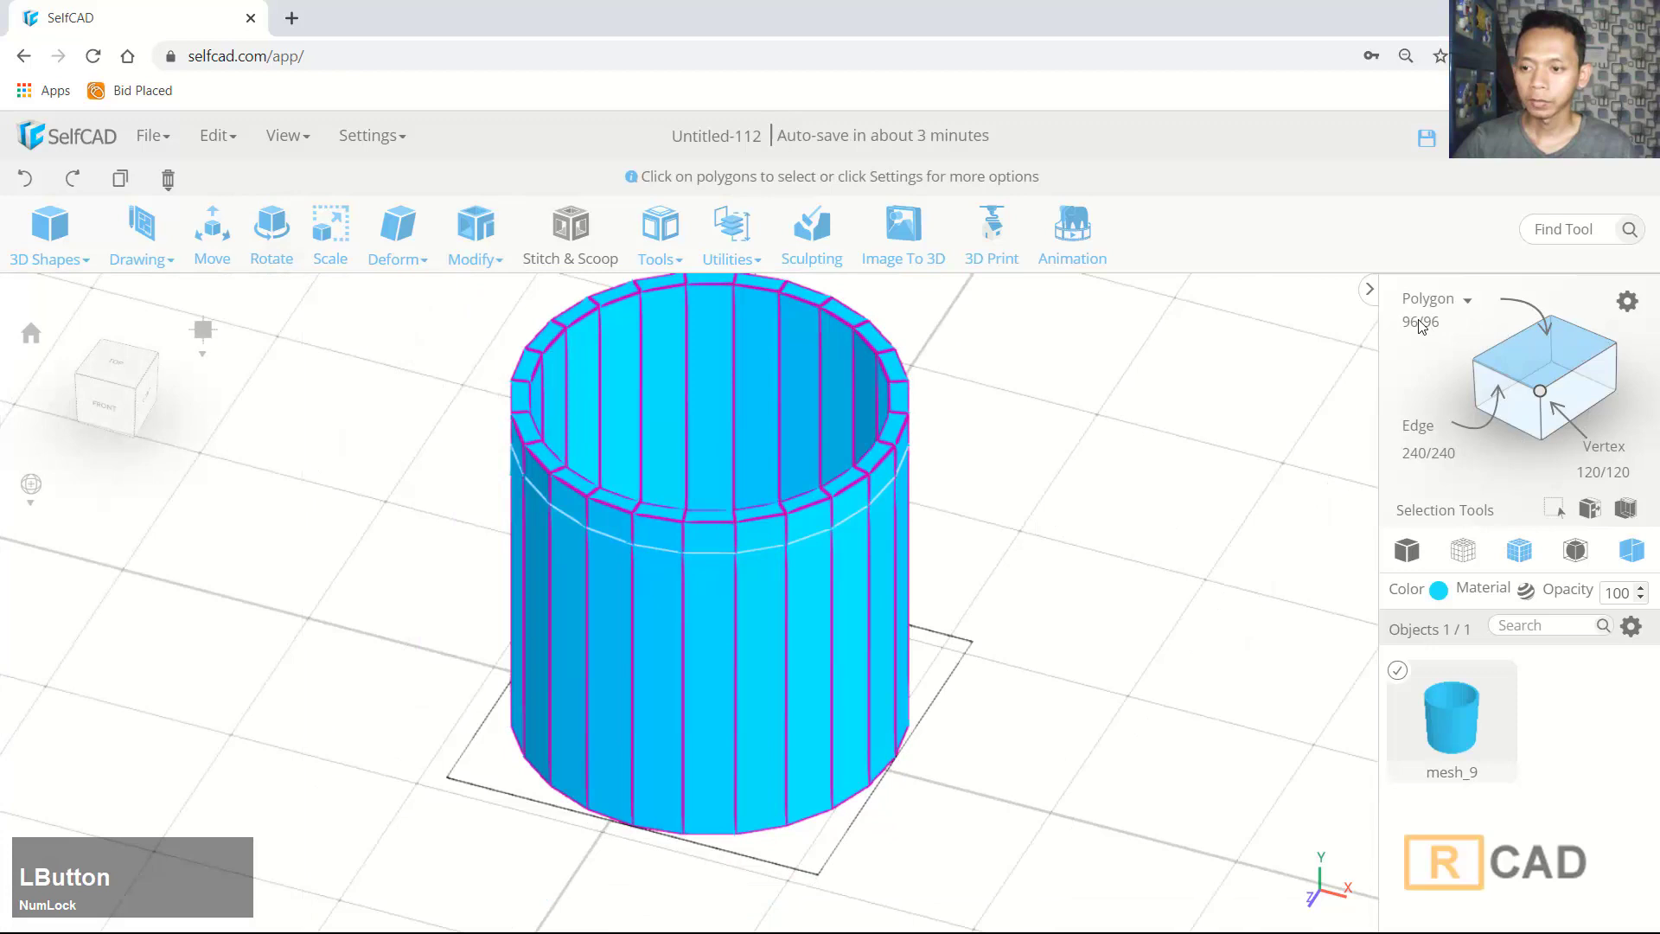
Extrude two side faces below the rim outward about 25 units into a handle stub
click(1431, 325)
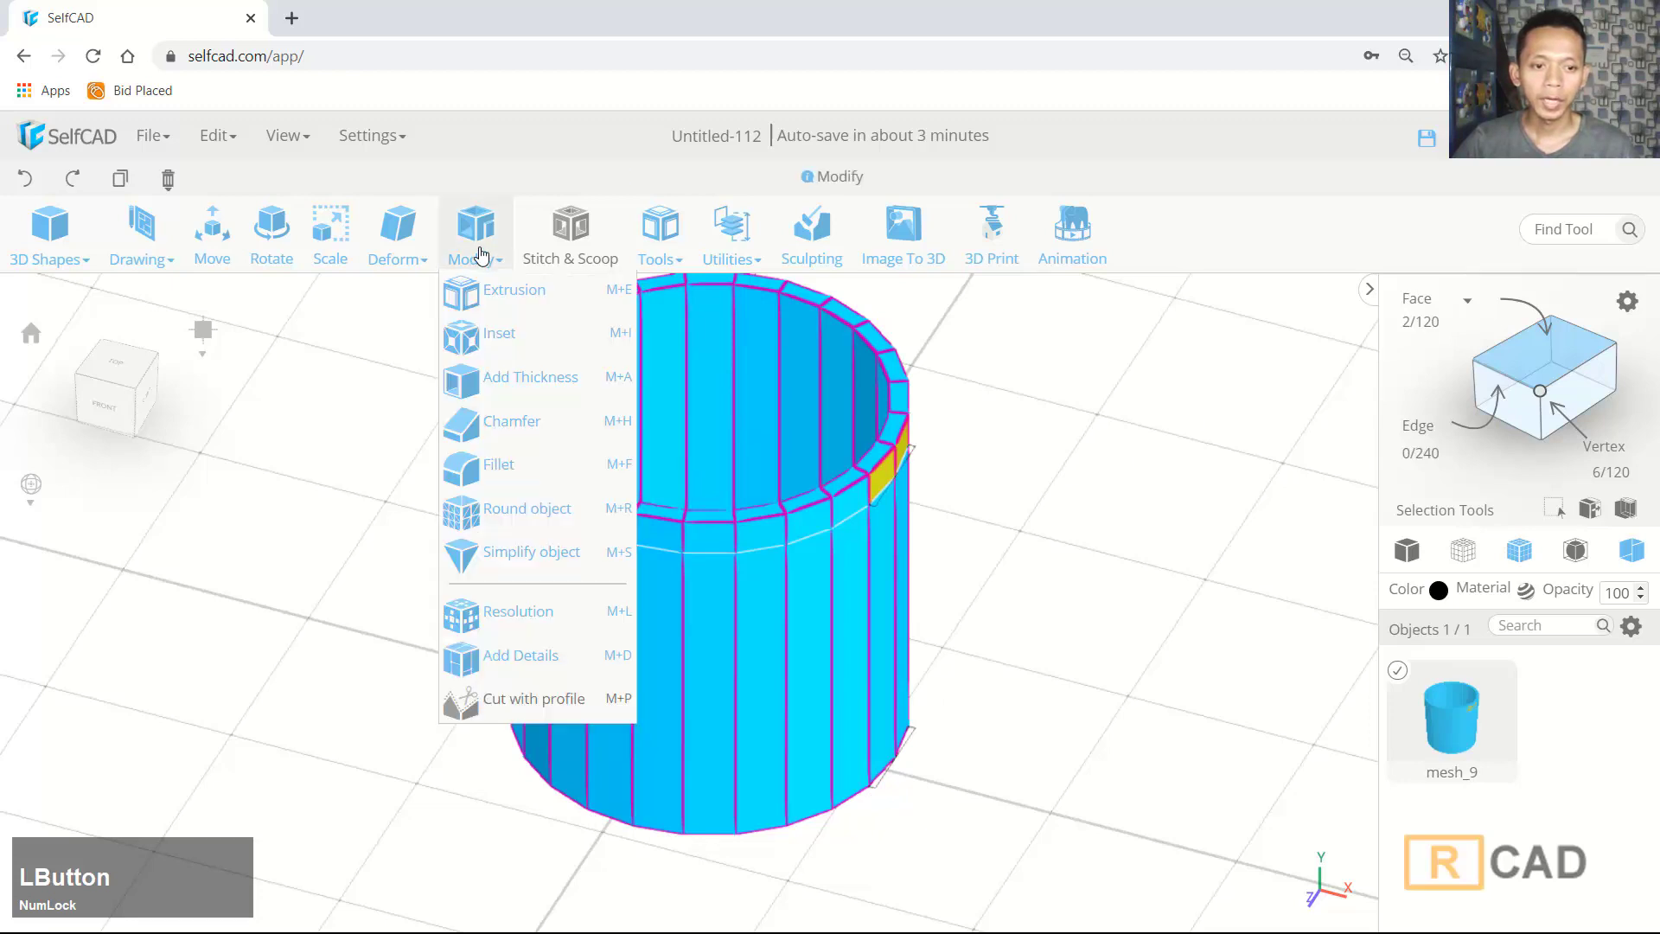
click(482, 302)
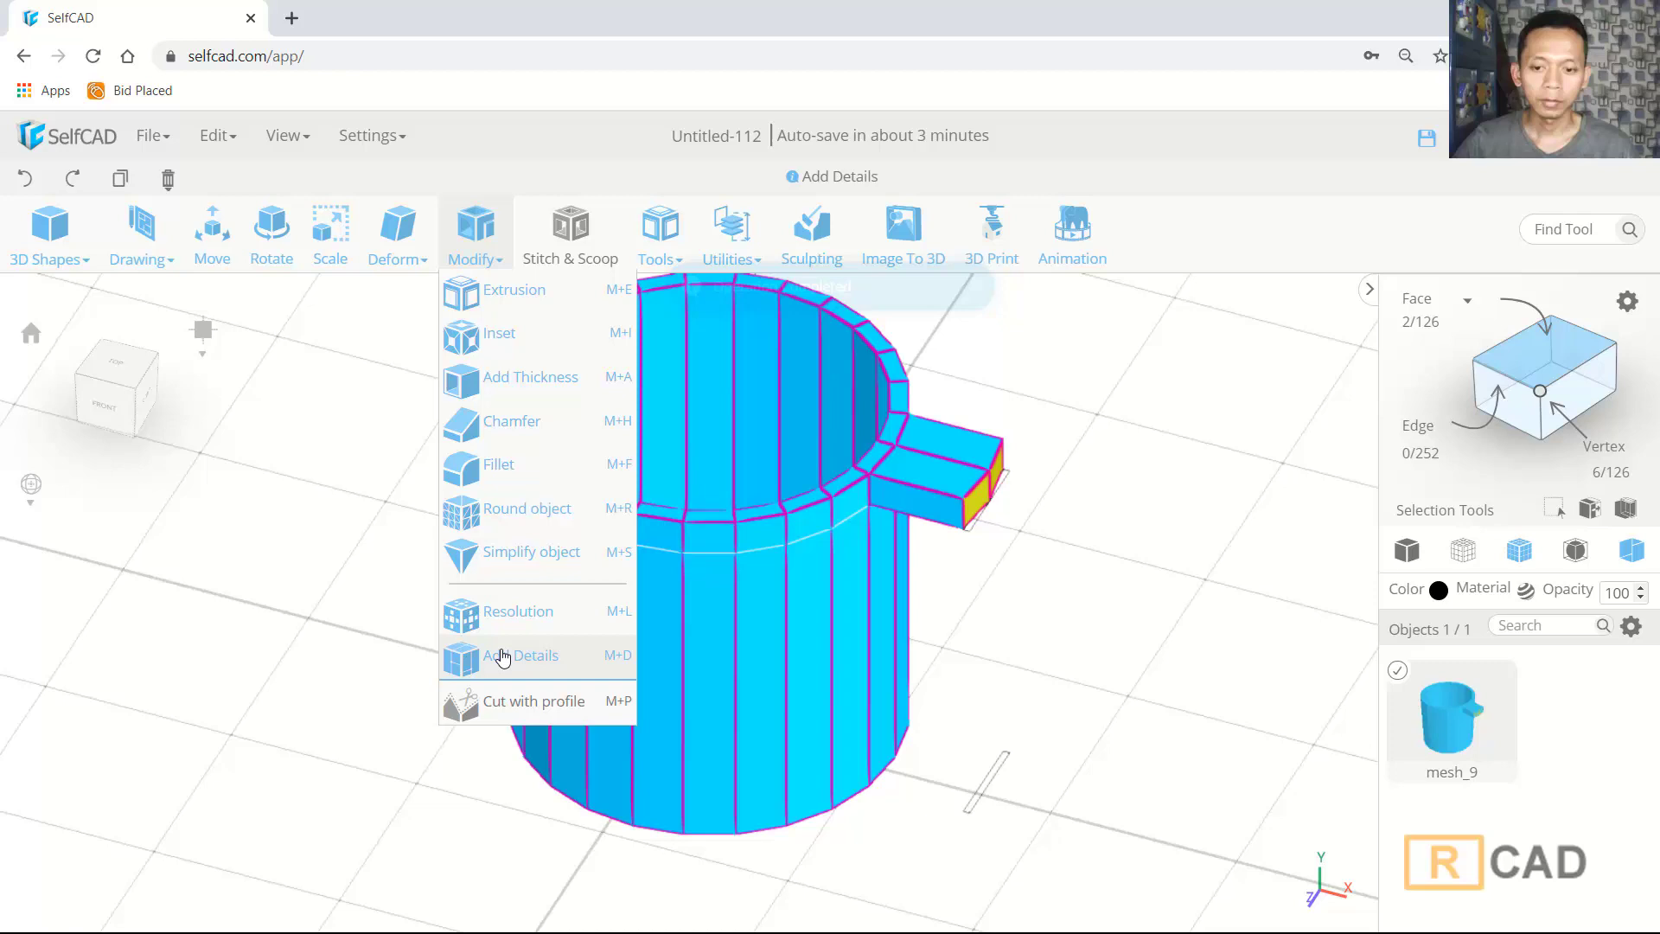
Add an edge loop across the handle stub with Add Details
click(502, 660)
scroll(up, 3)
click(869, 466)
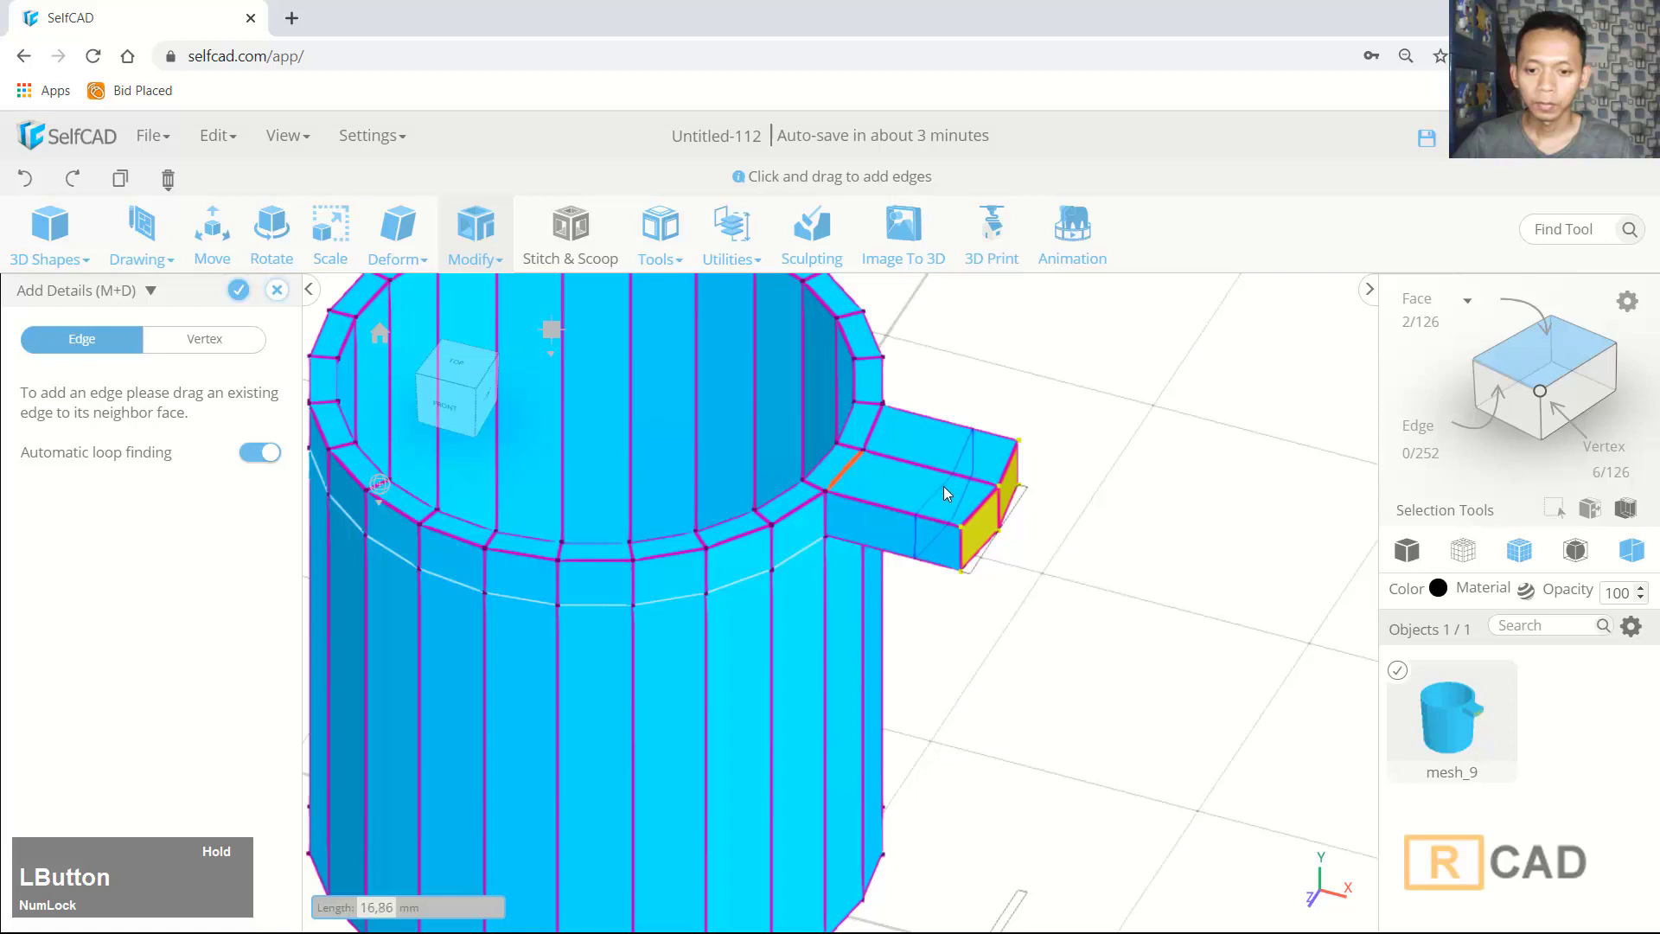
middle_click(1162, 493)
From front view, extrude the stub's underside faces downward about 32 units into the handle arm
click(243, 301)
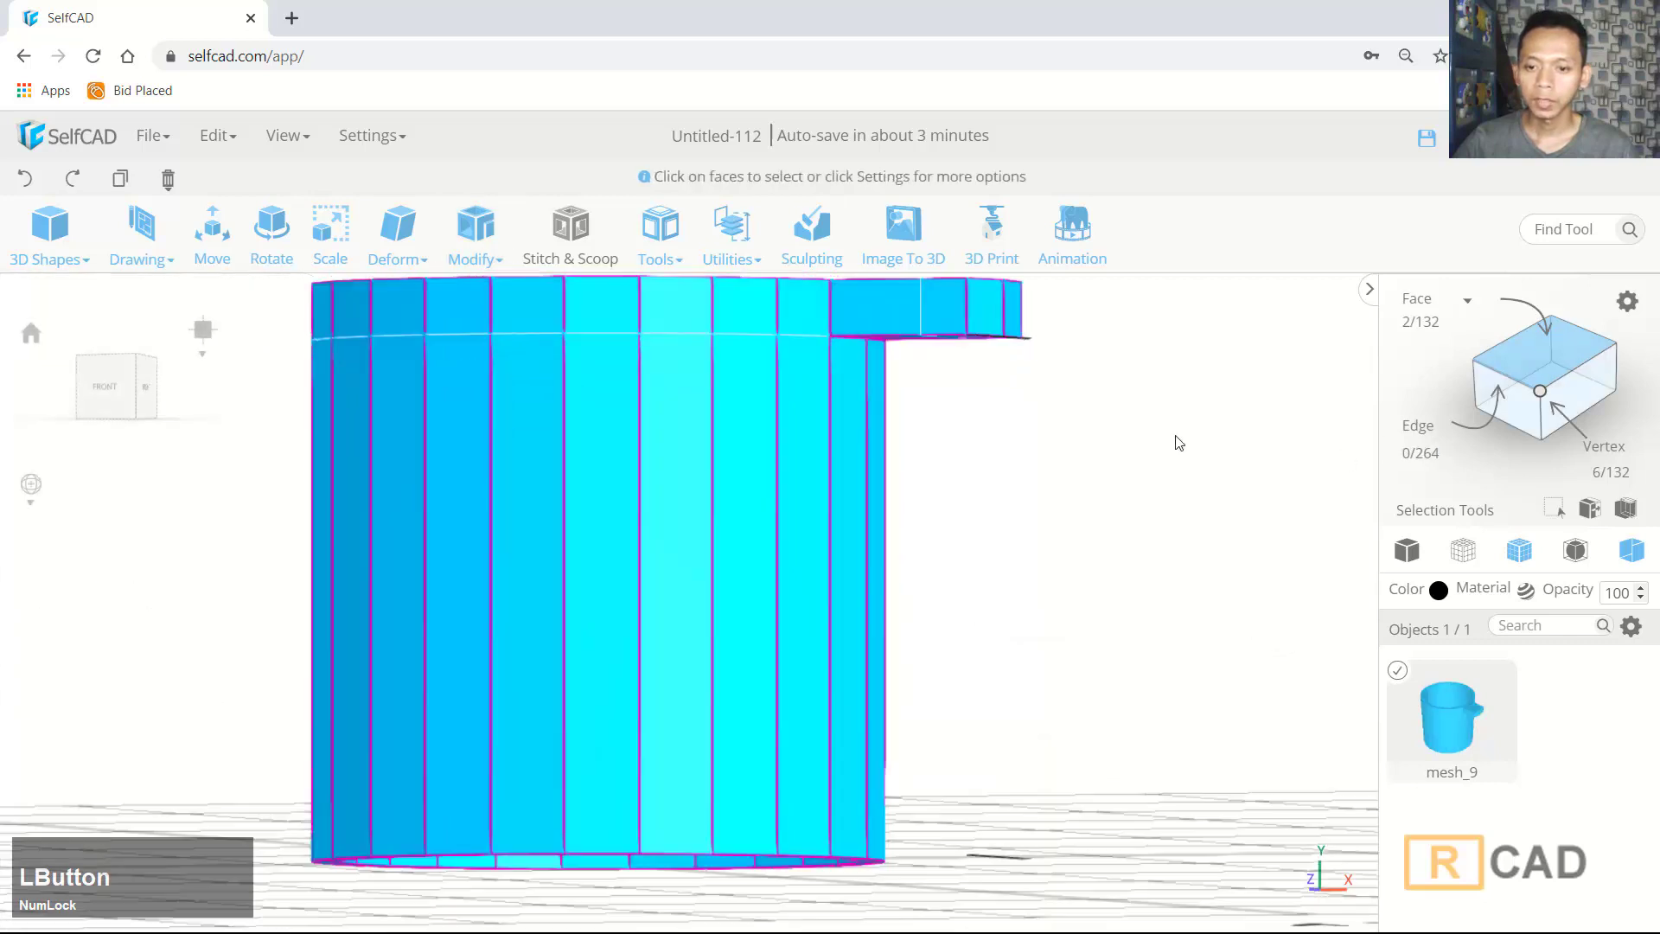
middle_click(1183, 402)
click(962, 364)
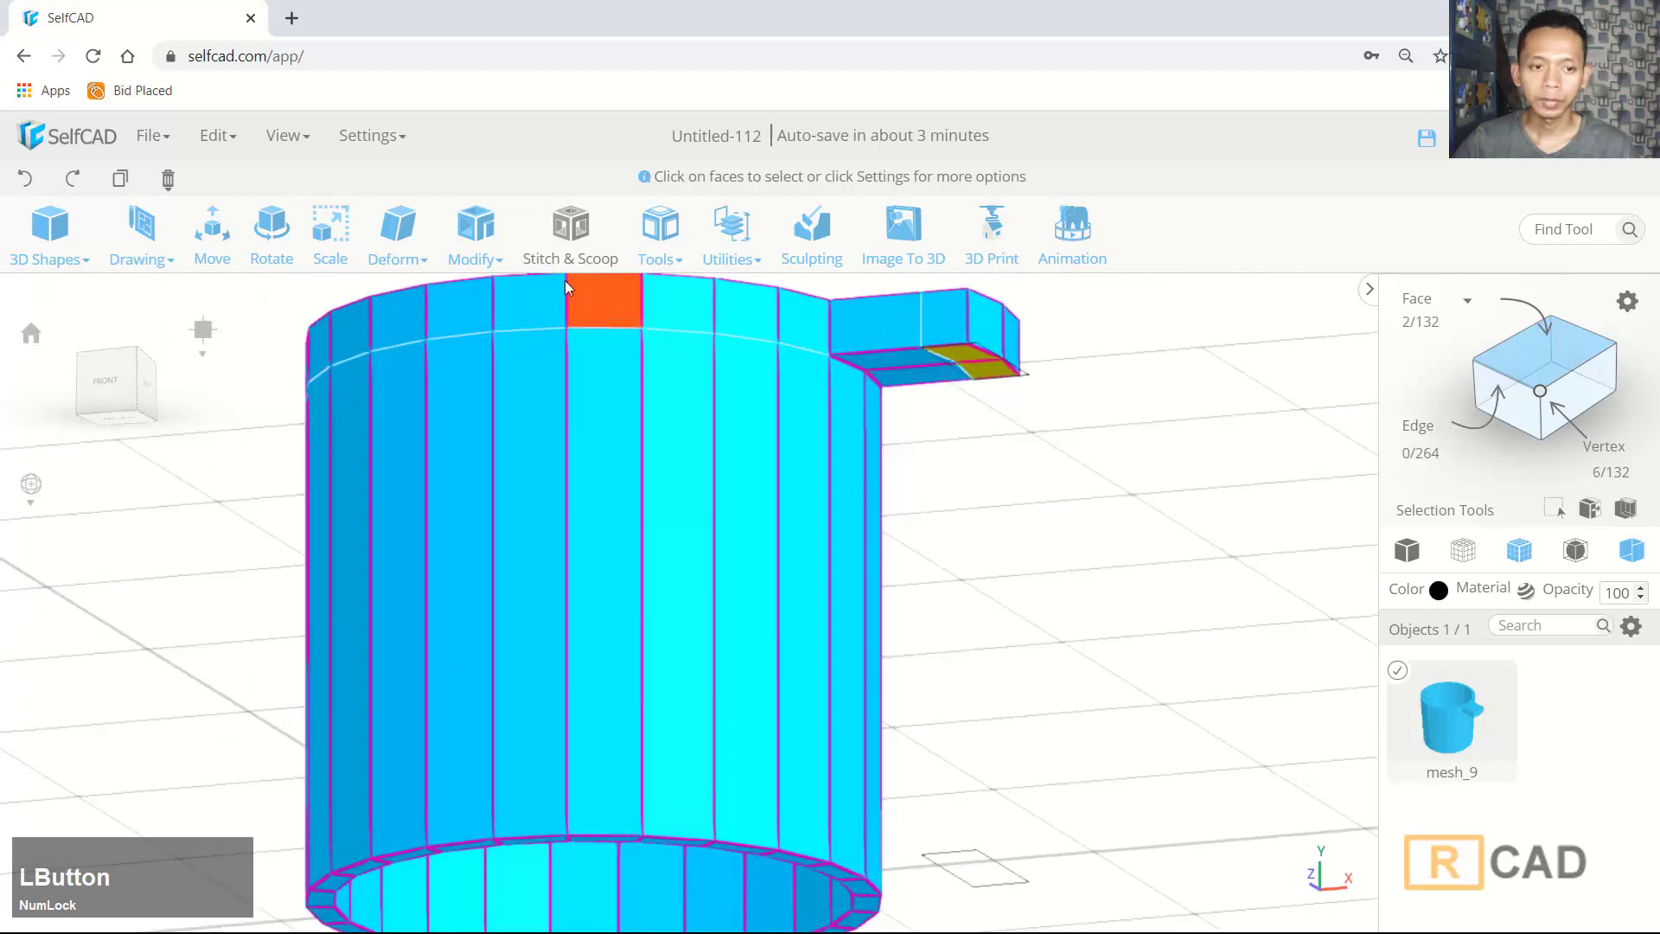
scroll(down, 3)
Show the cup as wireframe, enter vertex mode and box-select the handle's vertices for Scale
click(1113, 415)
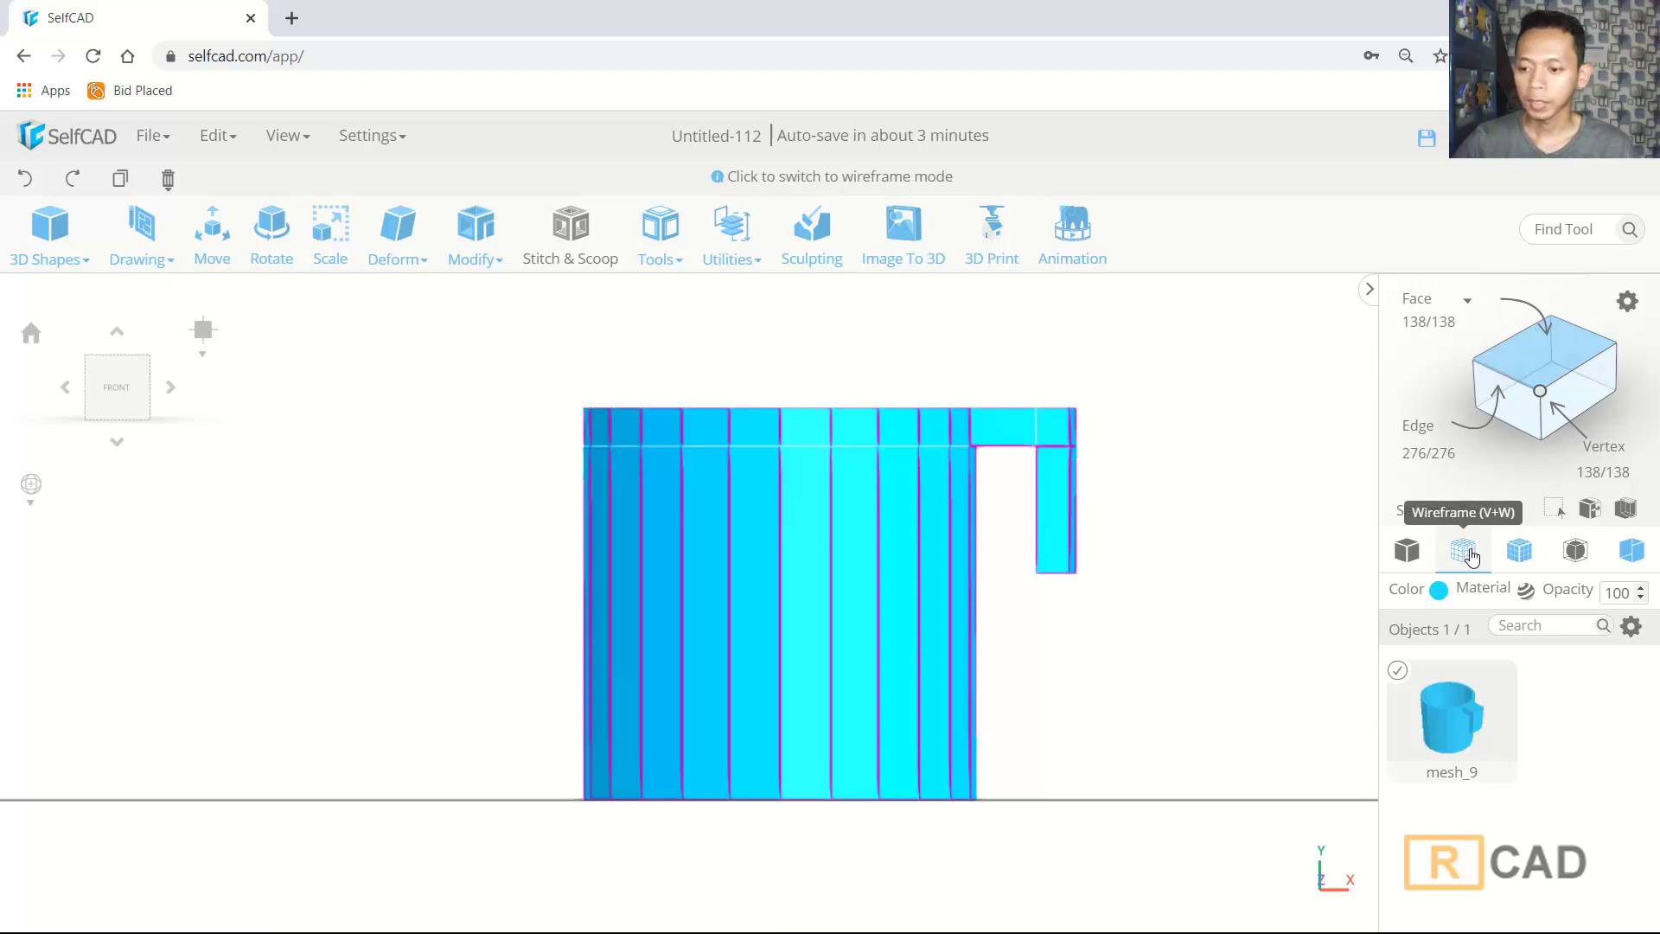
click(1472, 559)
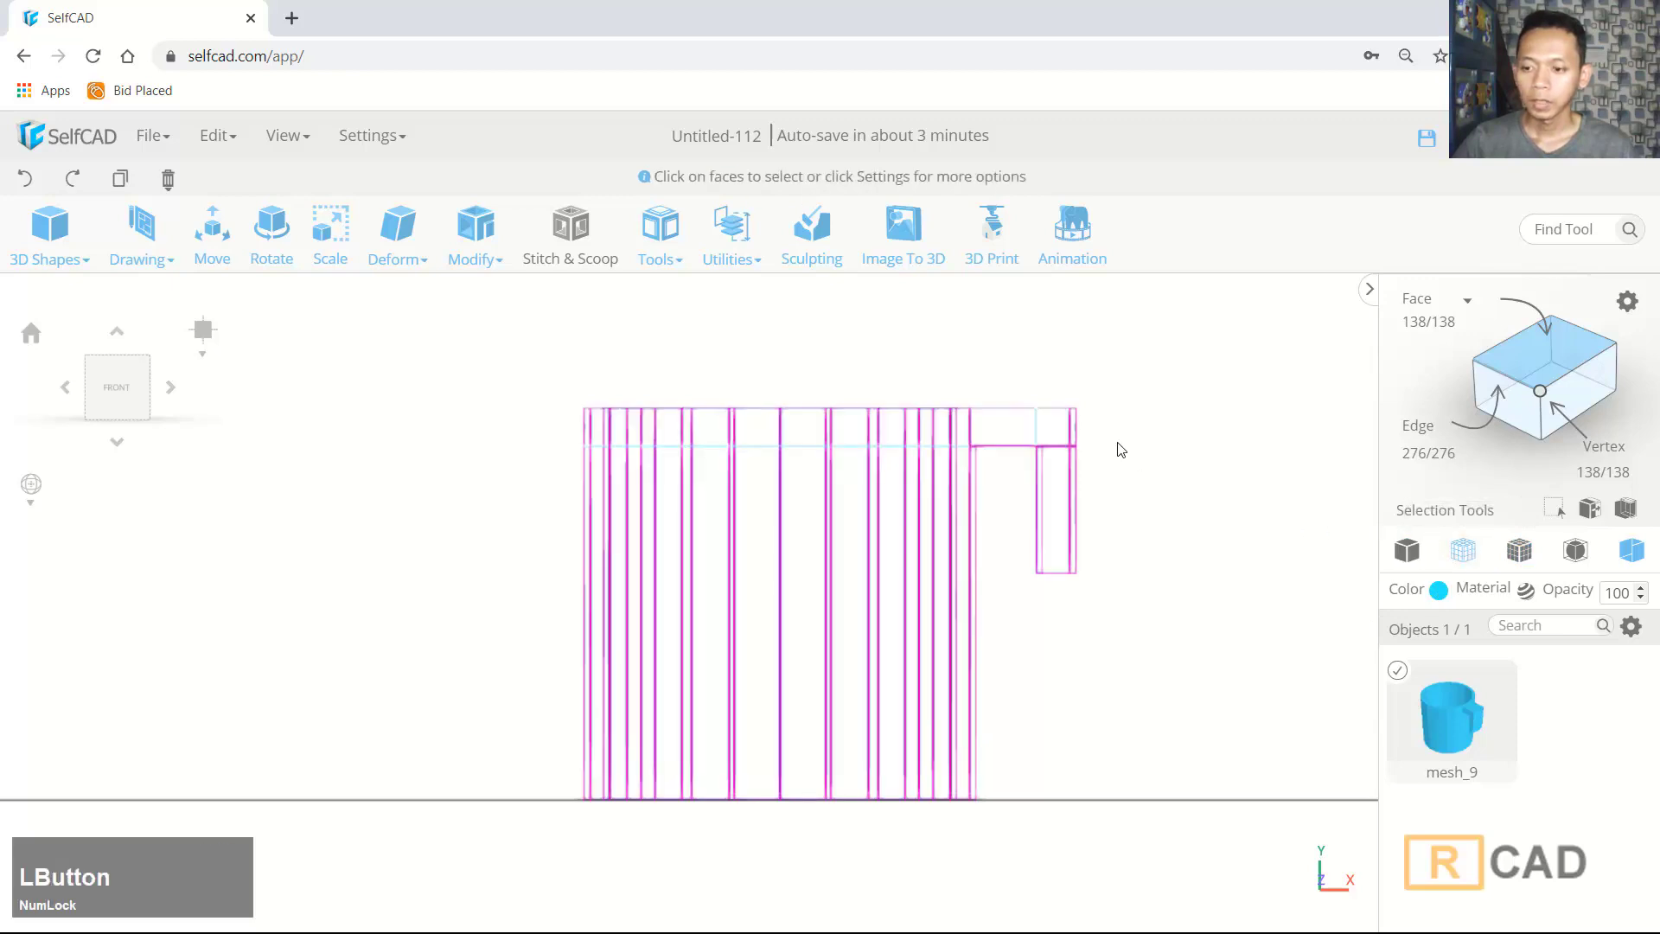
click(1544, 402)
scroll(up, 3)
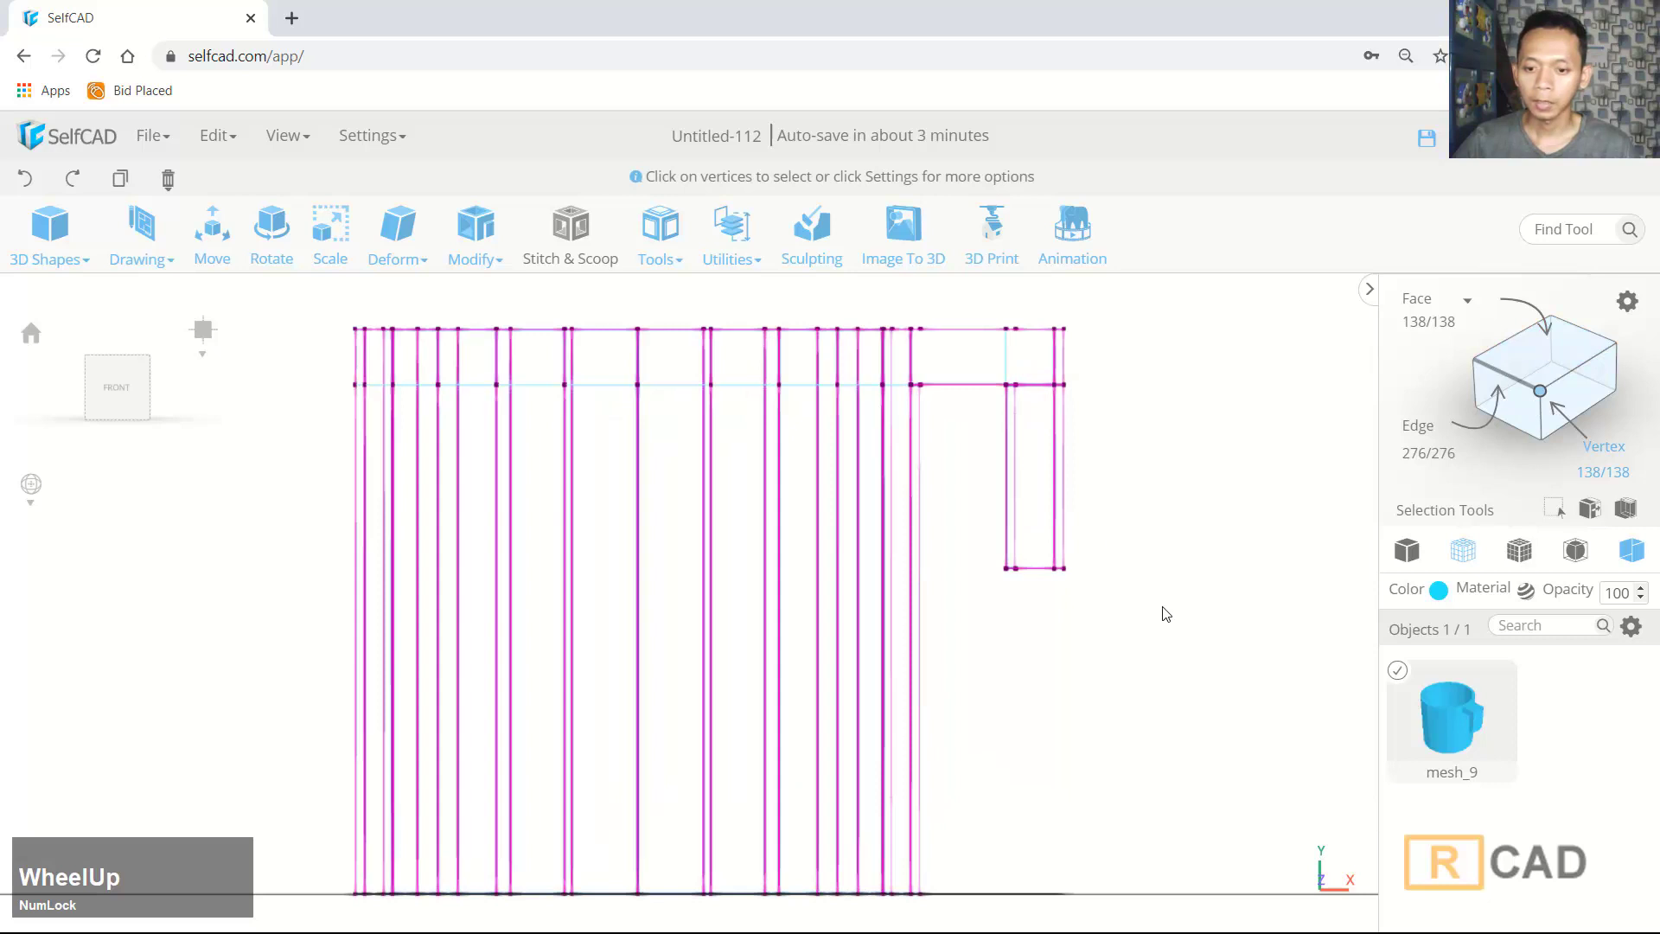
right_click(1145, 613)
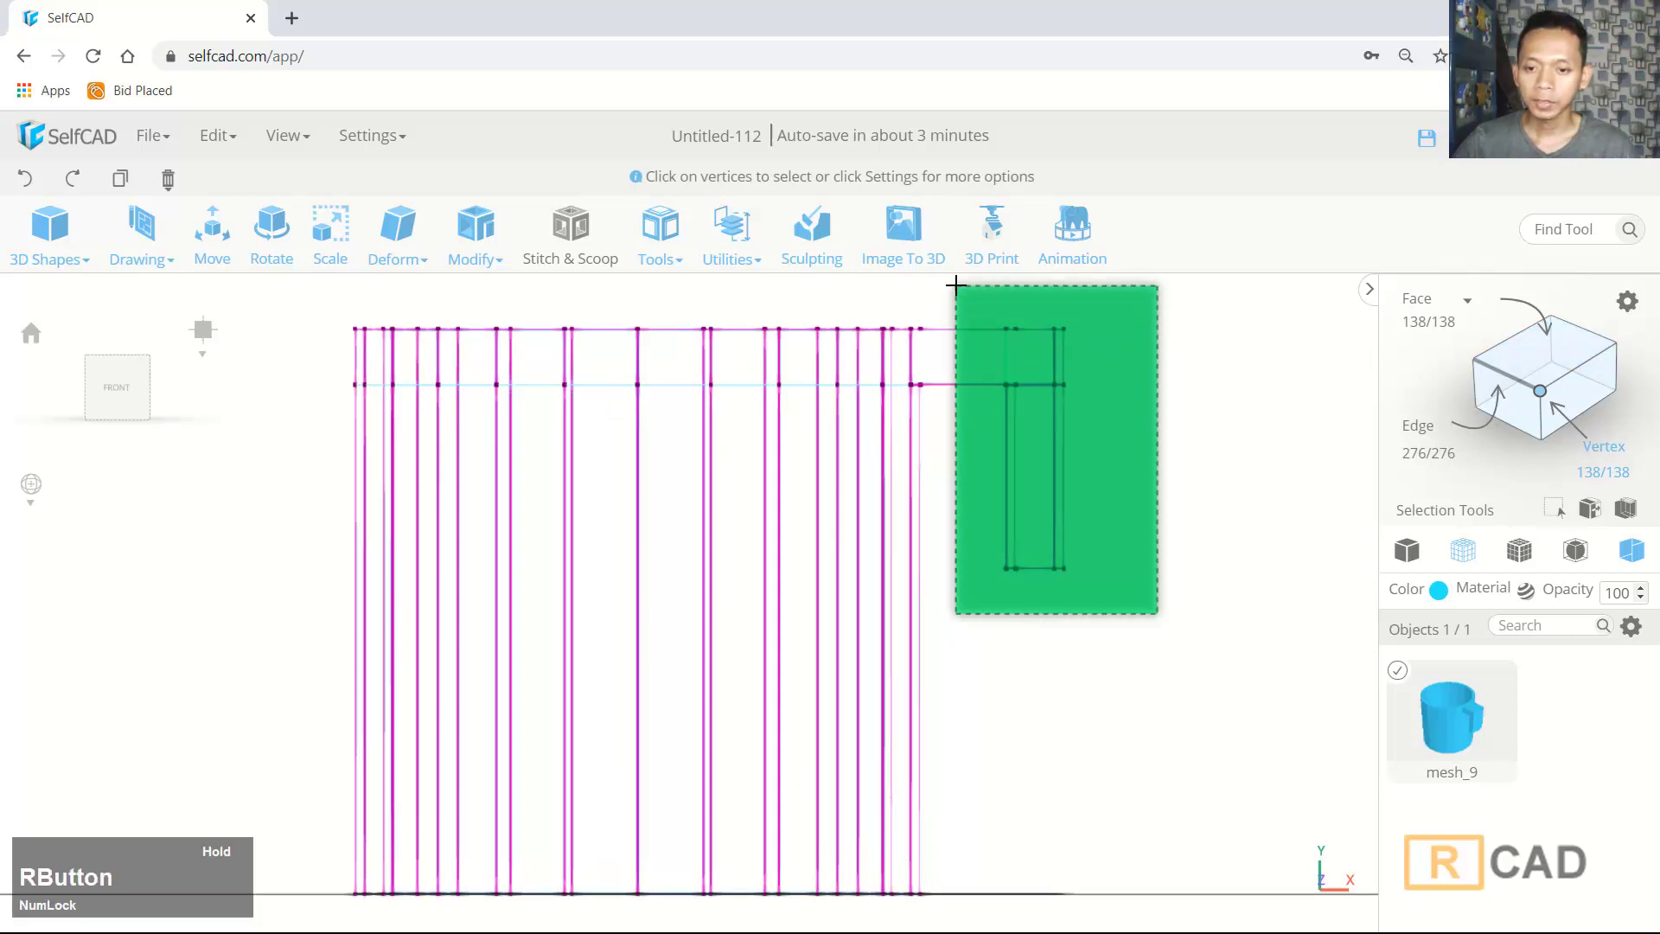
Move the handle's lower vertices outward and down toward the mug's base
click(1214, 493)
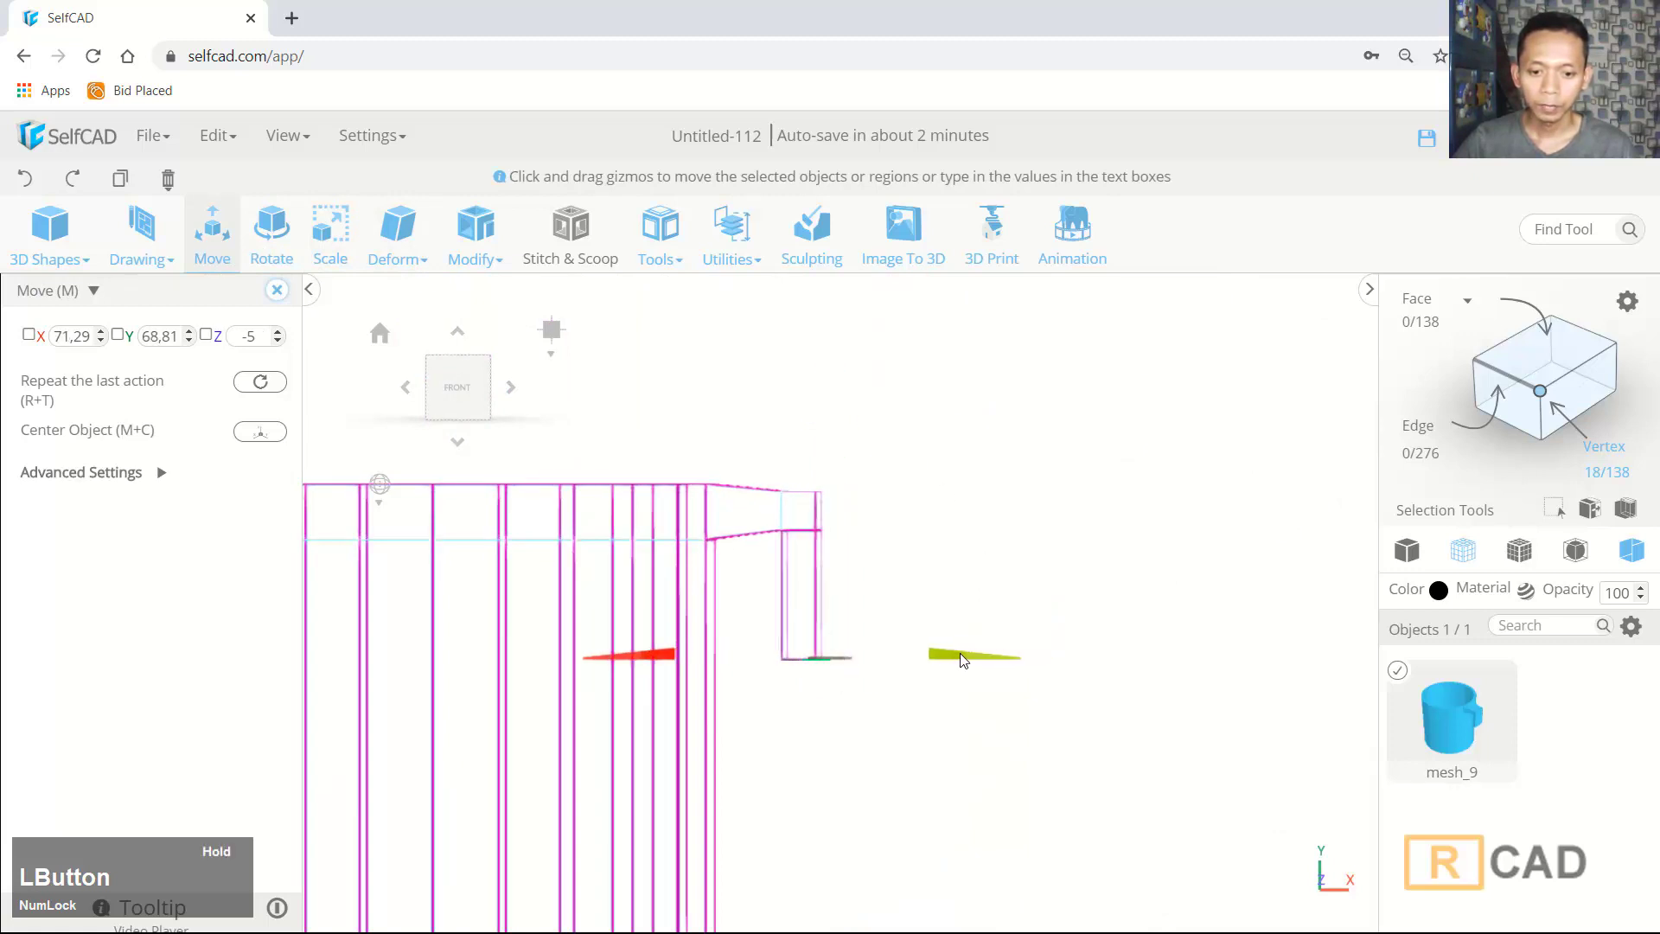
right_click(894, 720)
click(968, 658)
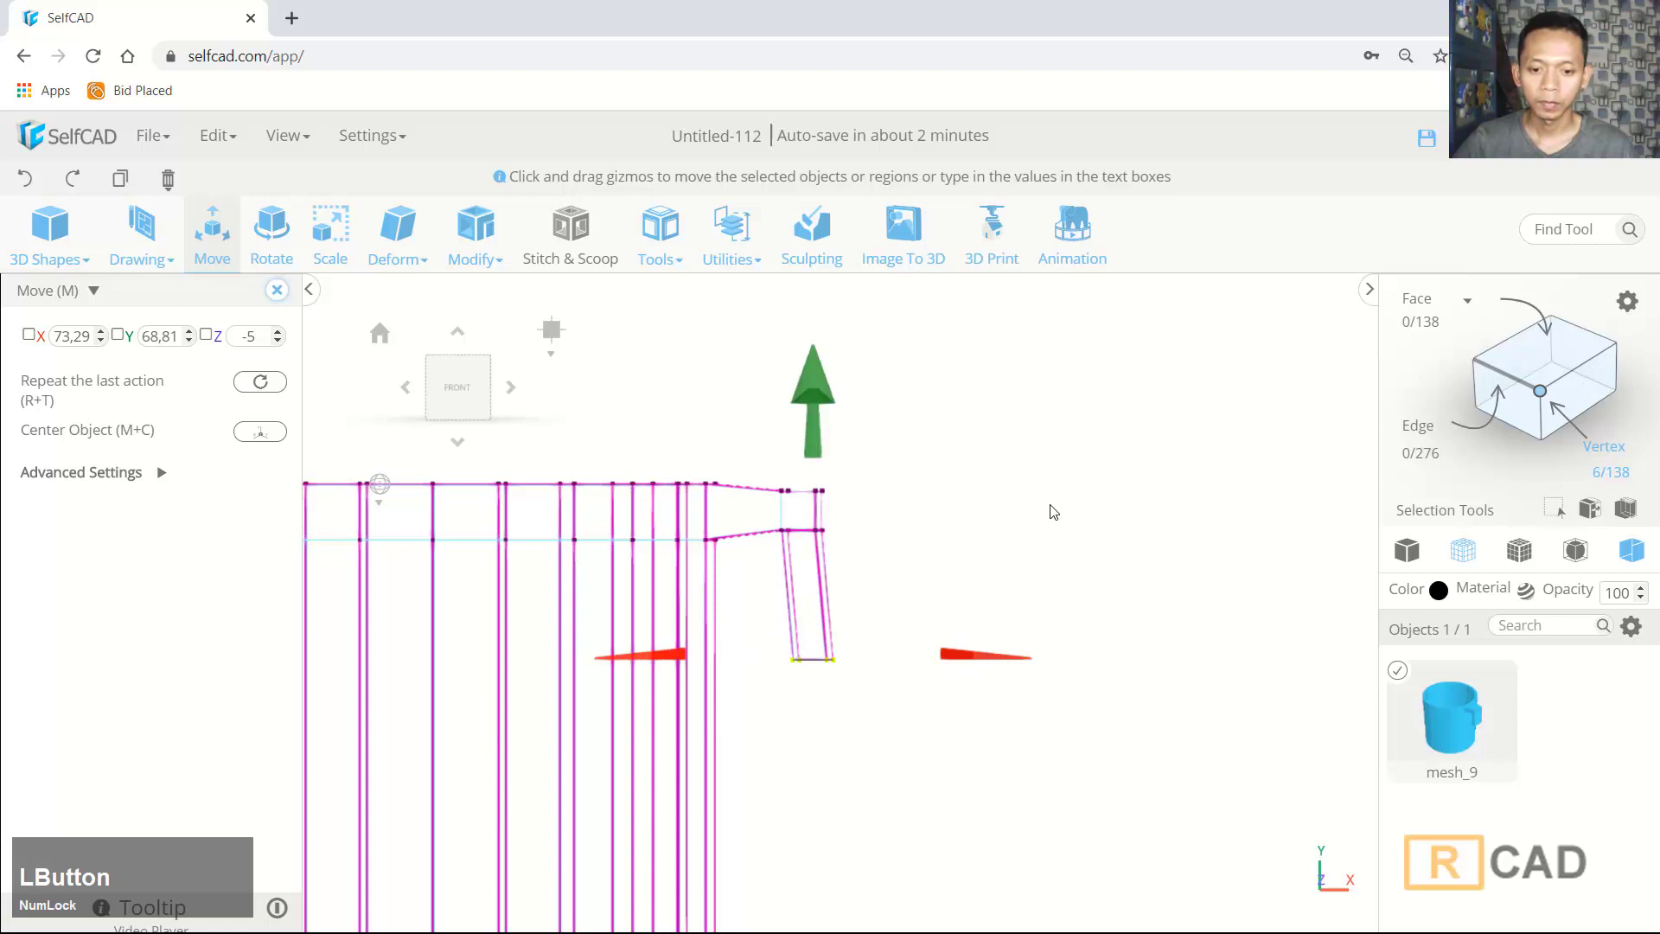
scroll(down, 3)
right_click(927, 658)
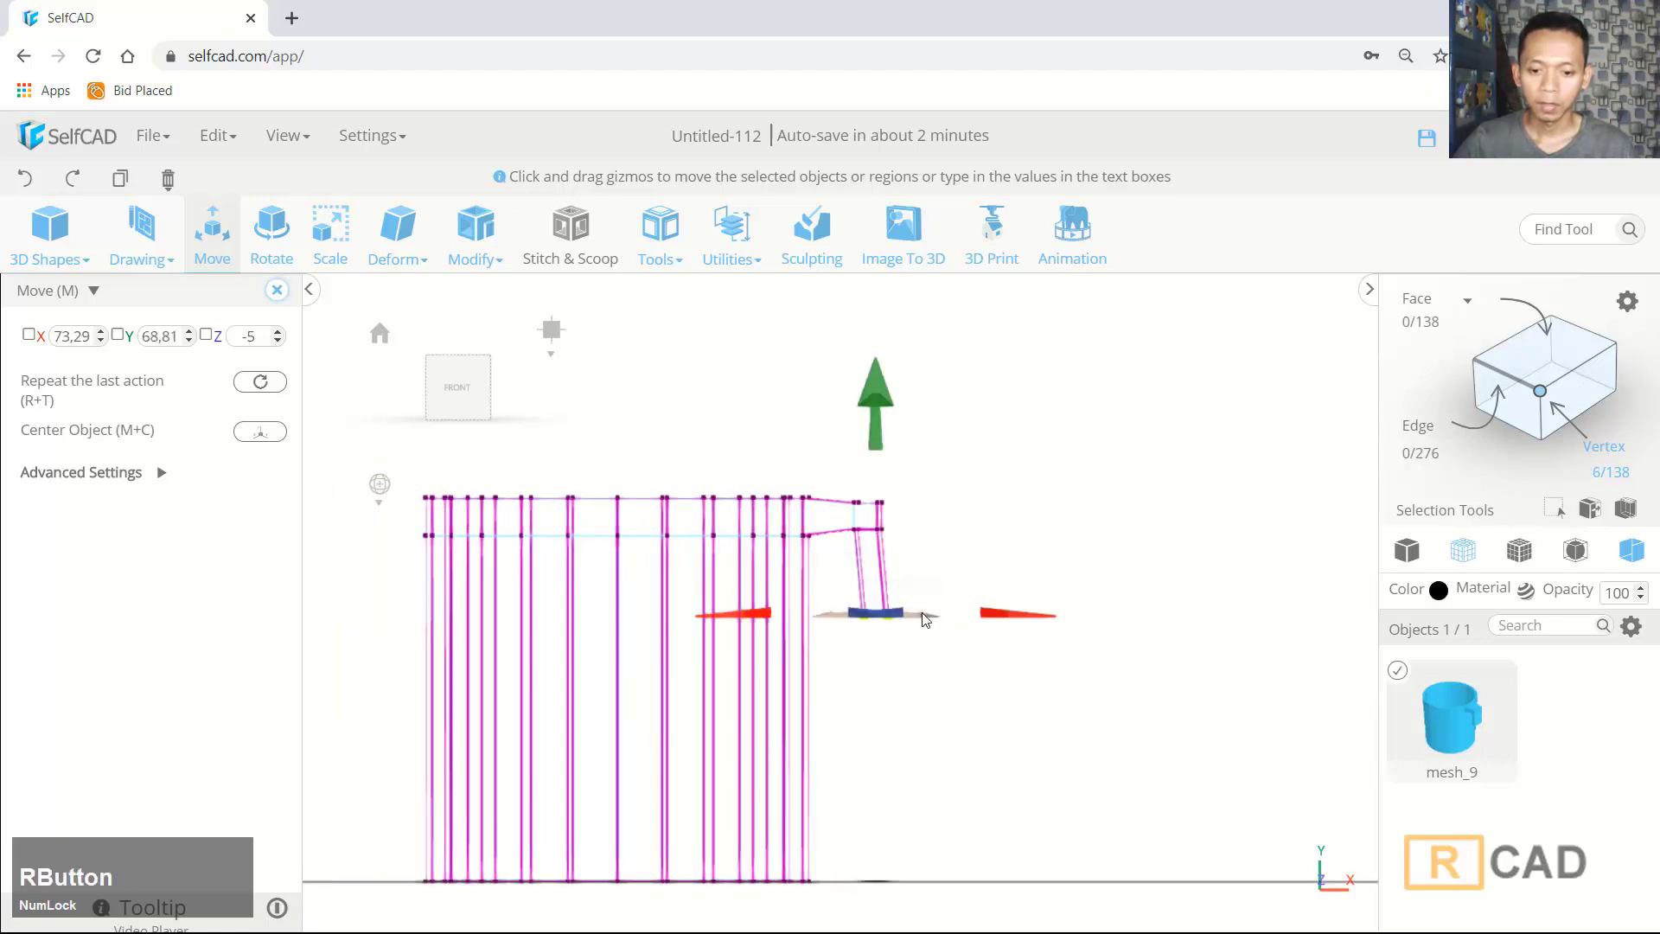
scroll(up, 3)
click(872, 348)
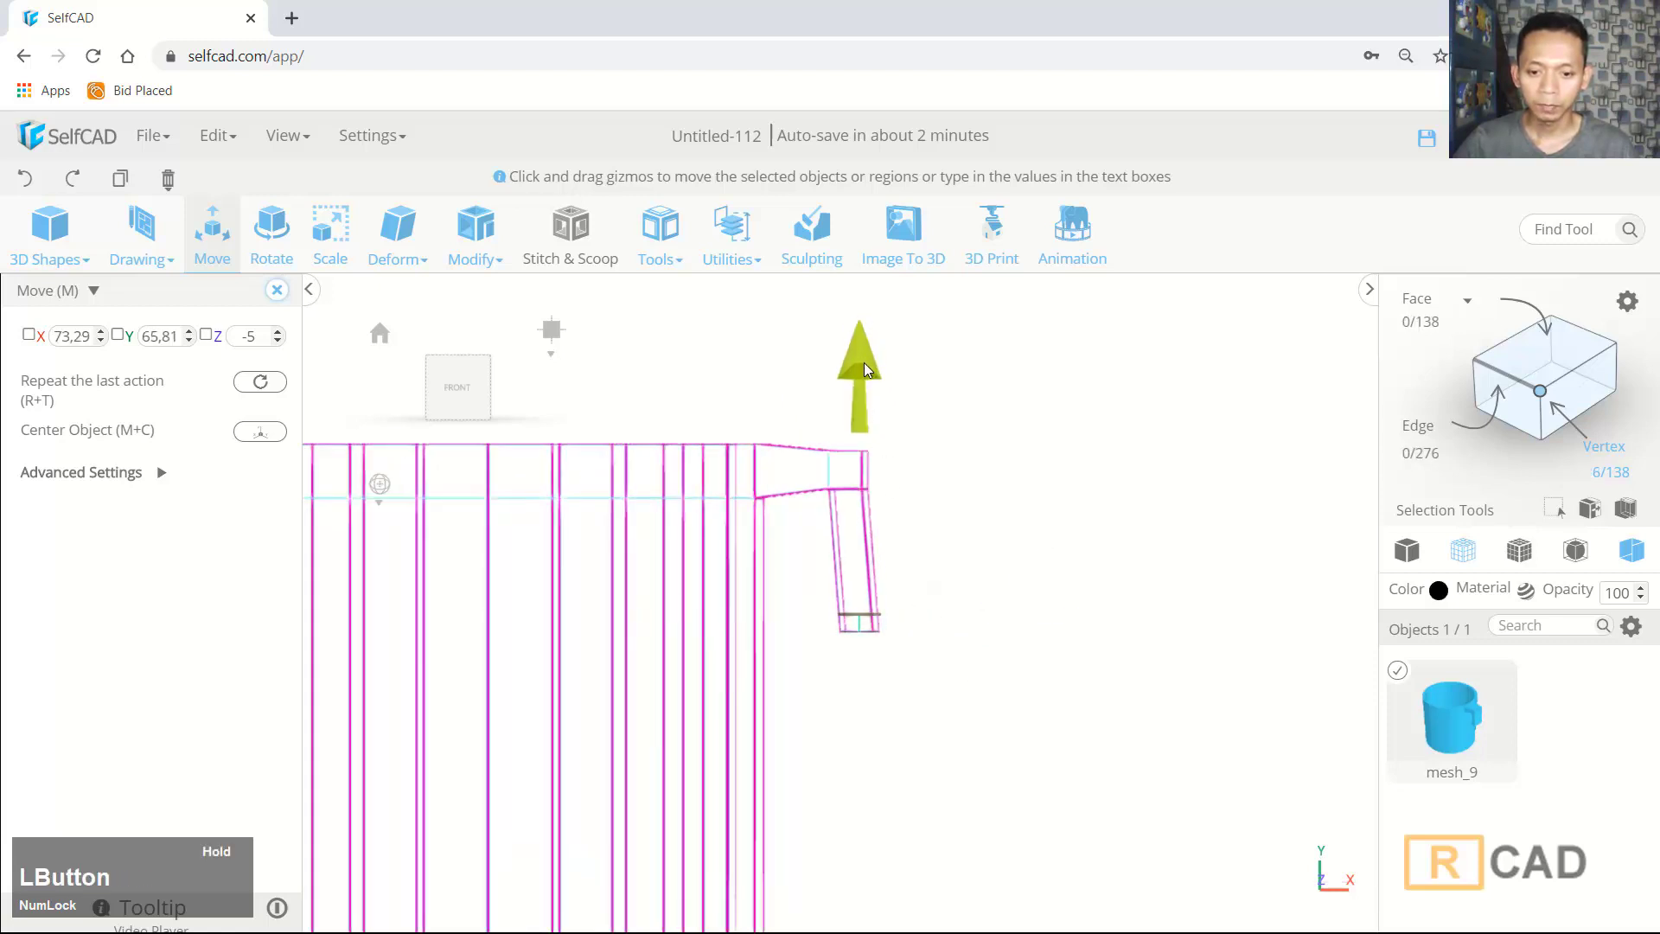
scroll(down, 3)
middle_click(981, 549)
scroll(down, 3)
middle_click(1034, 513)
Select the top vertex ring and move it up to raise the cup's rim
click(1120, 495)
right_click(1011, 731)
scroll(down, 3)
click(1175, 499)
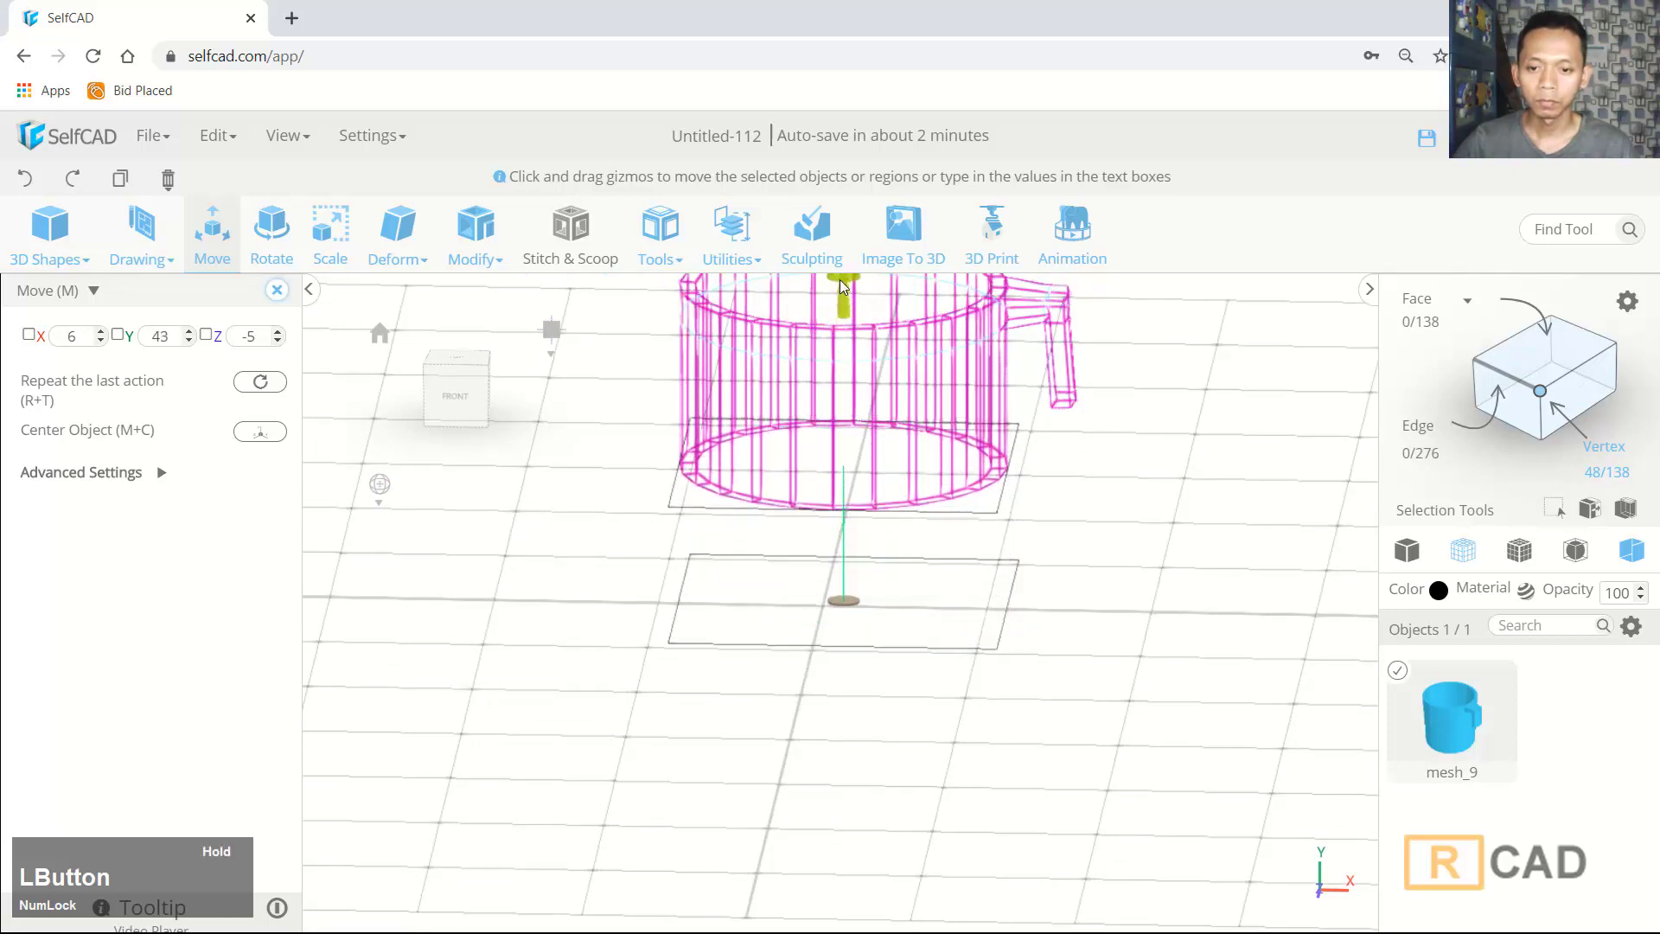
middle_click(1158, 528)
click(1167, 440)
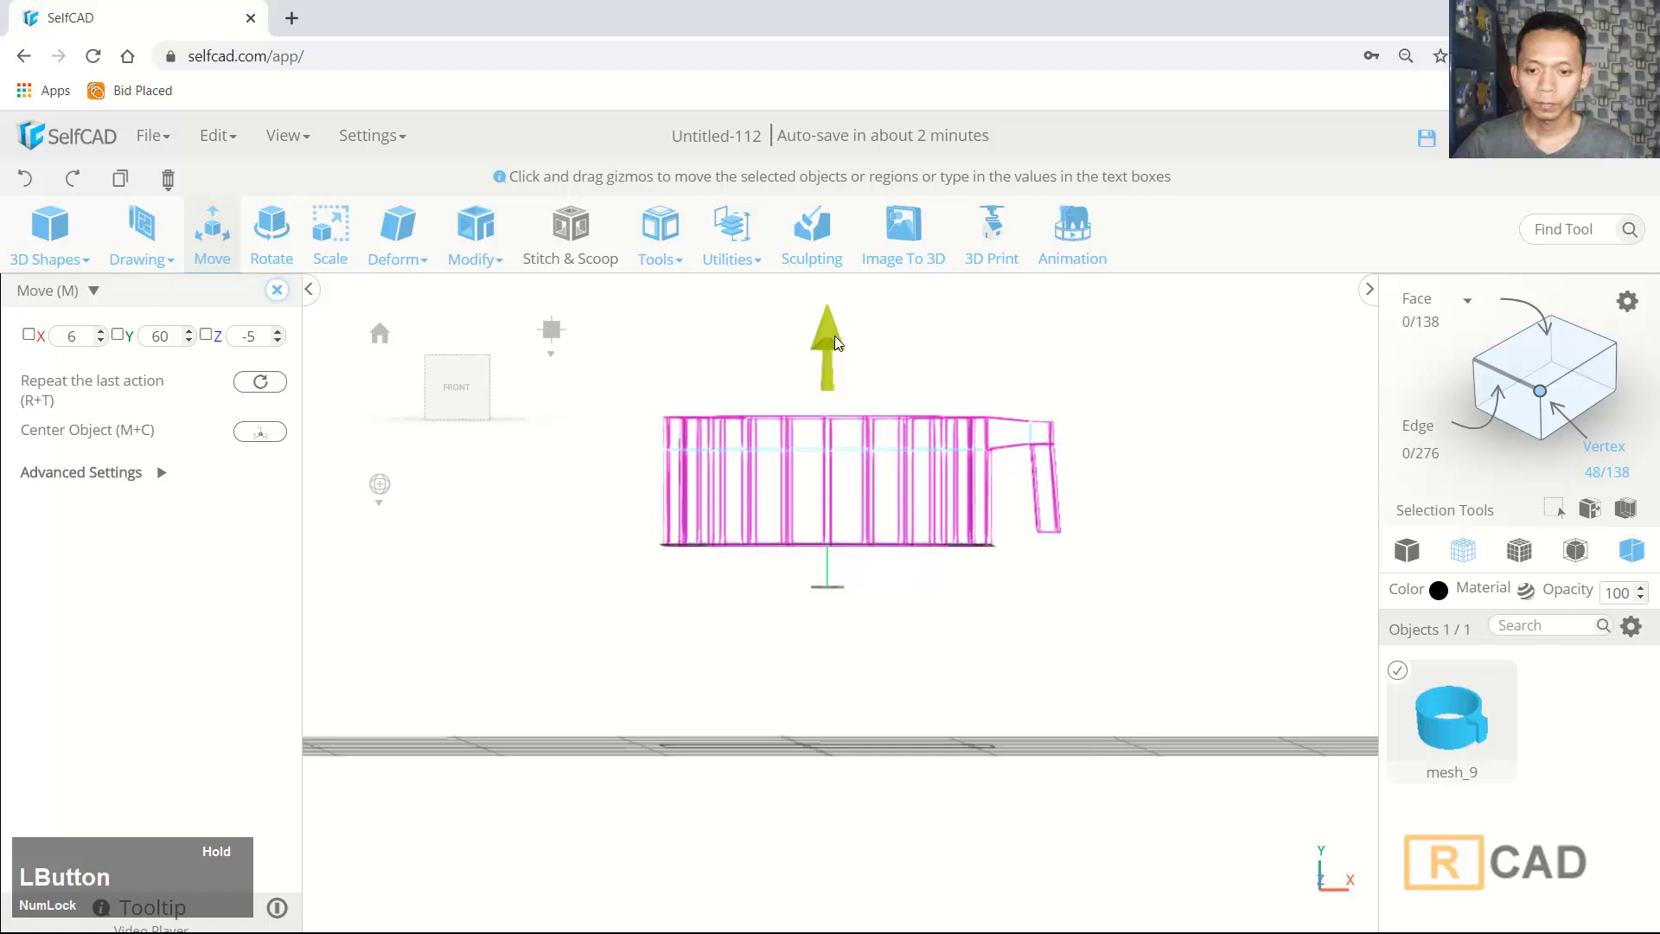
Nudge the handle's lower end and box-select the 48 vertices around the base ring
right_click(1110, 562)
click(1060, 329)
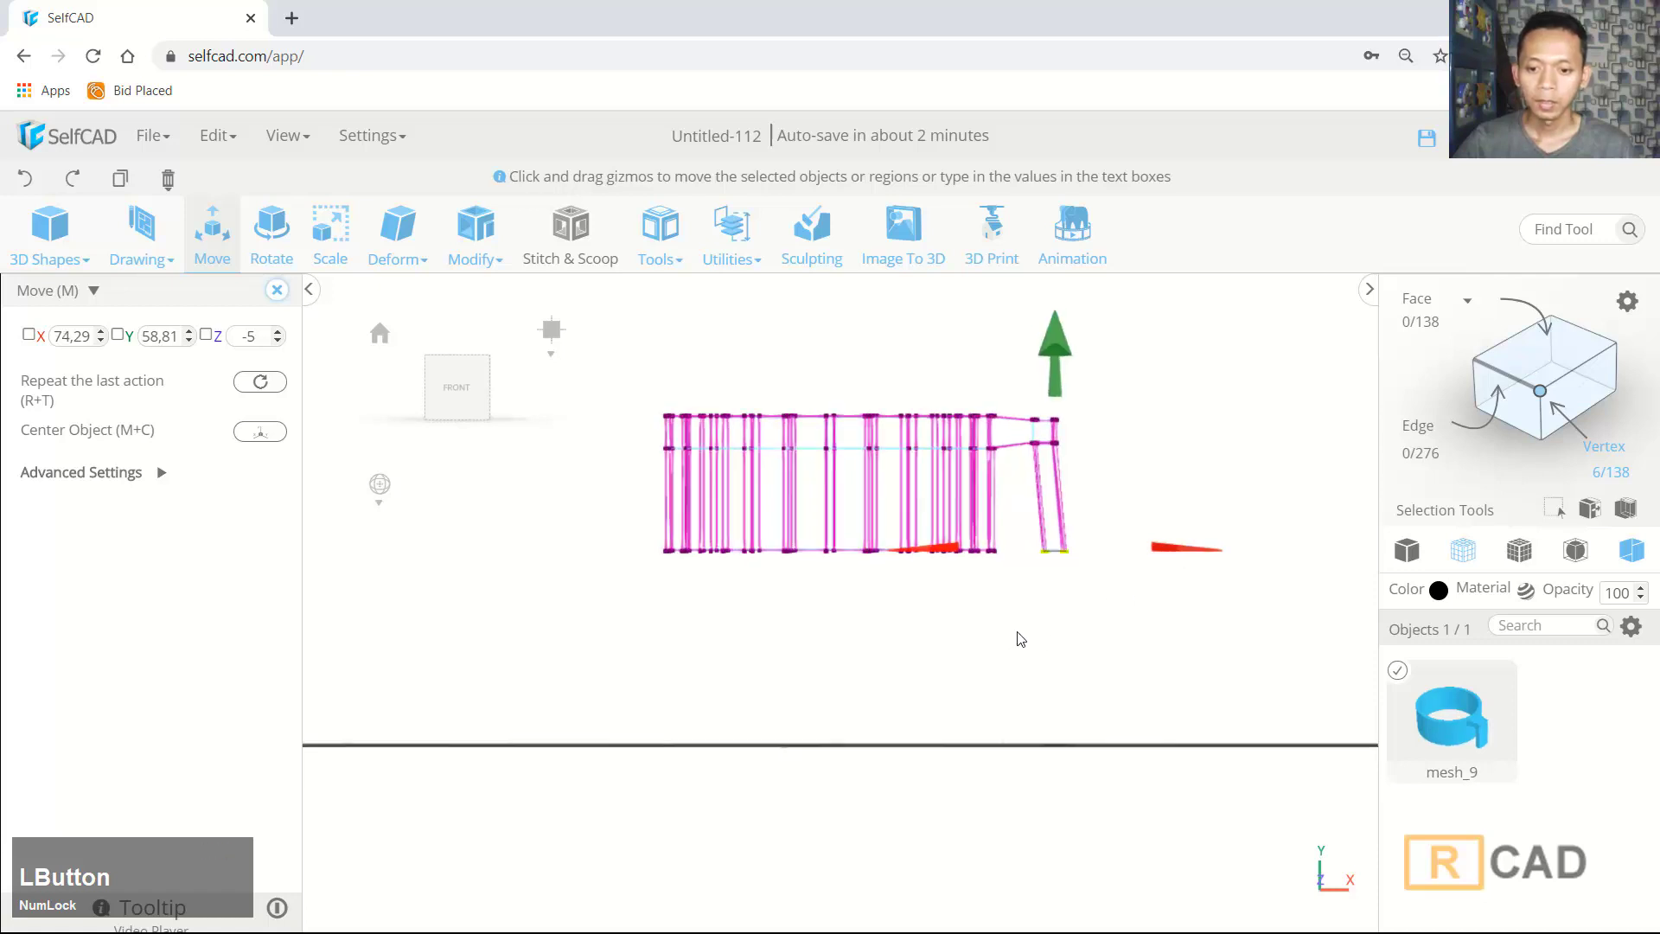
right_click(976, 639)
click(1313, 504)
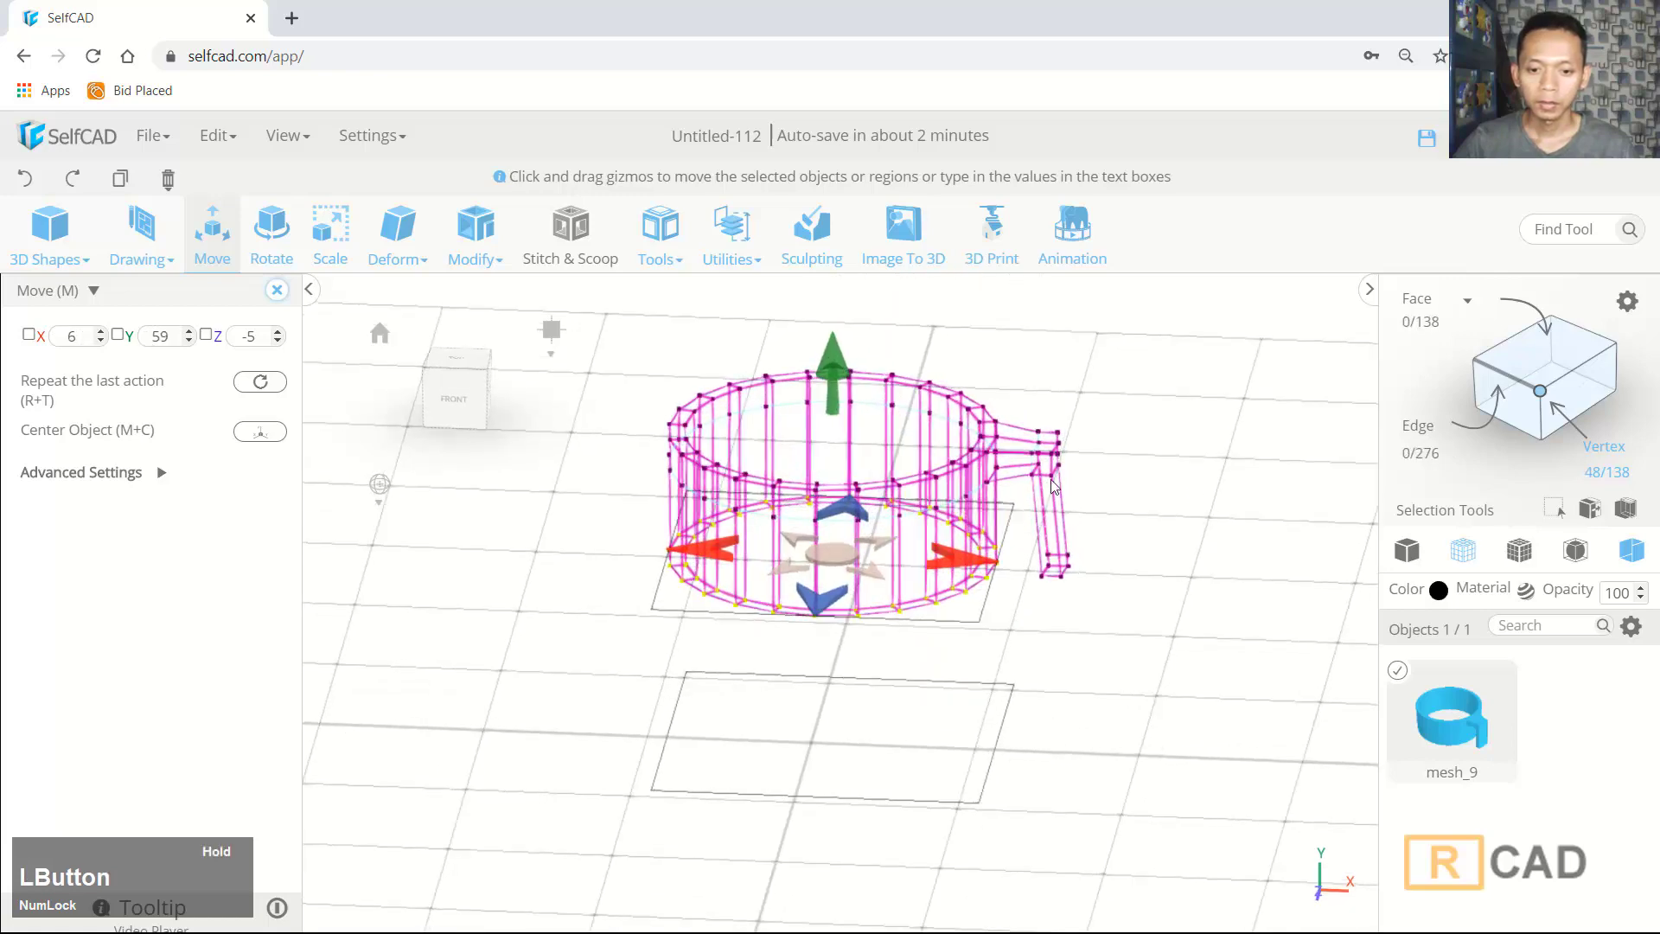
right_click(980, 616)
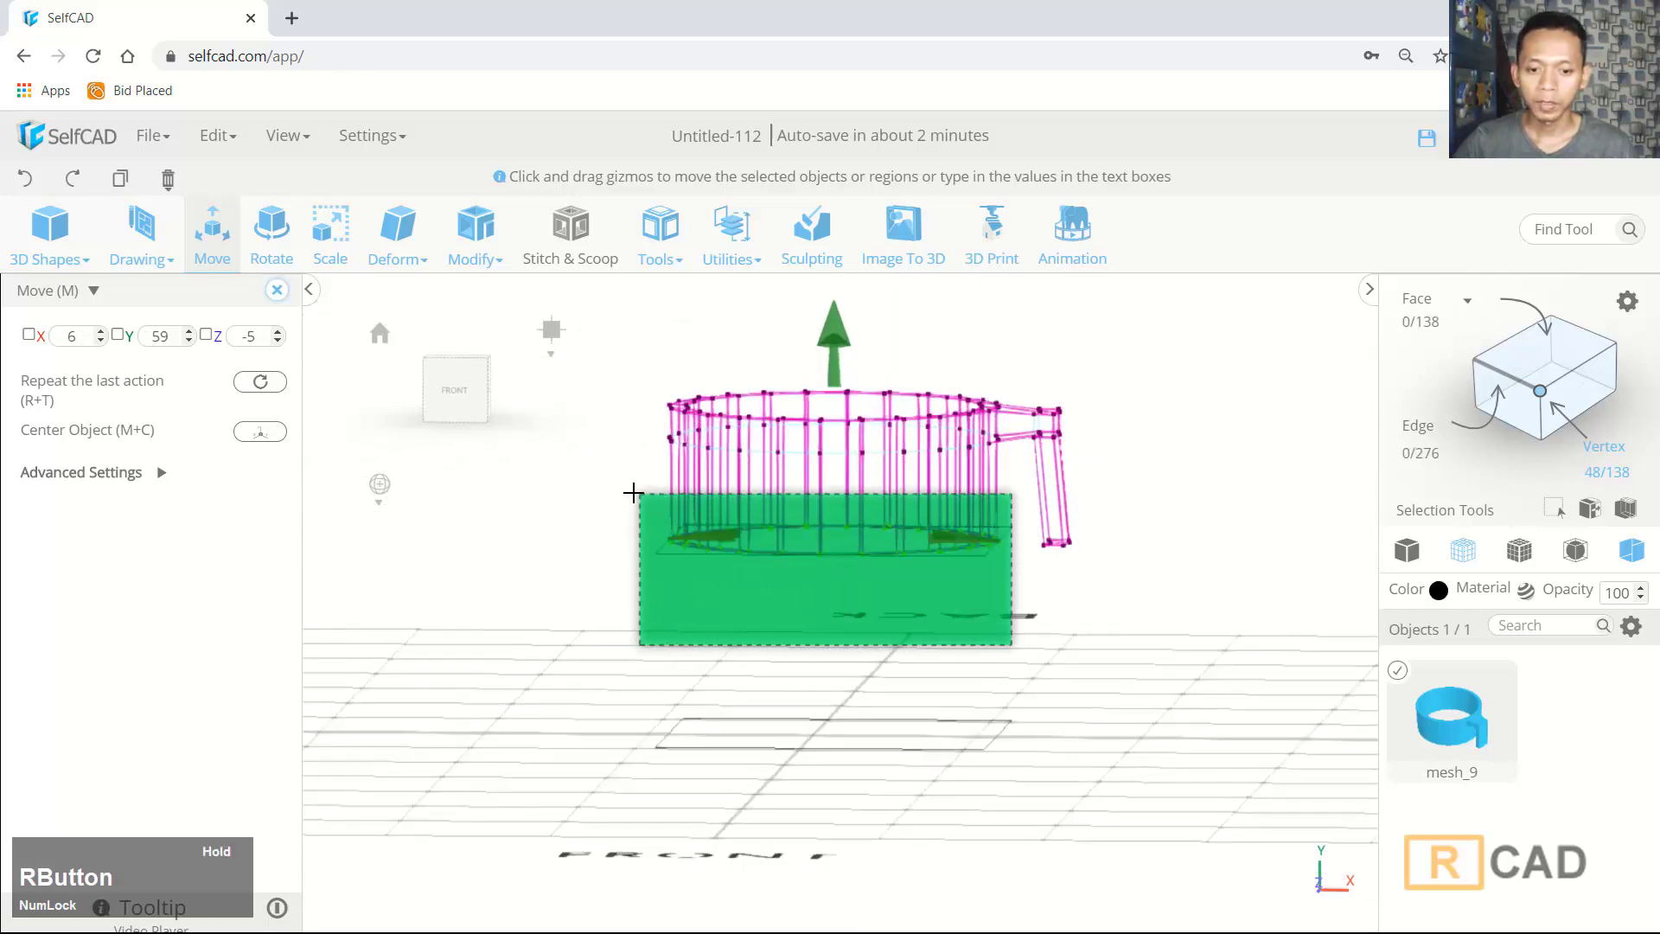
Scale the base ring inward in X and Z, then select the handle's top vertices in front view
click(1307, 491)
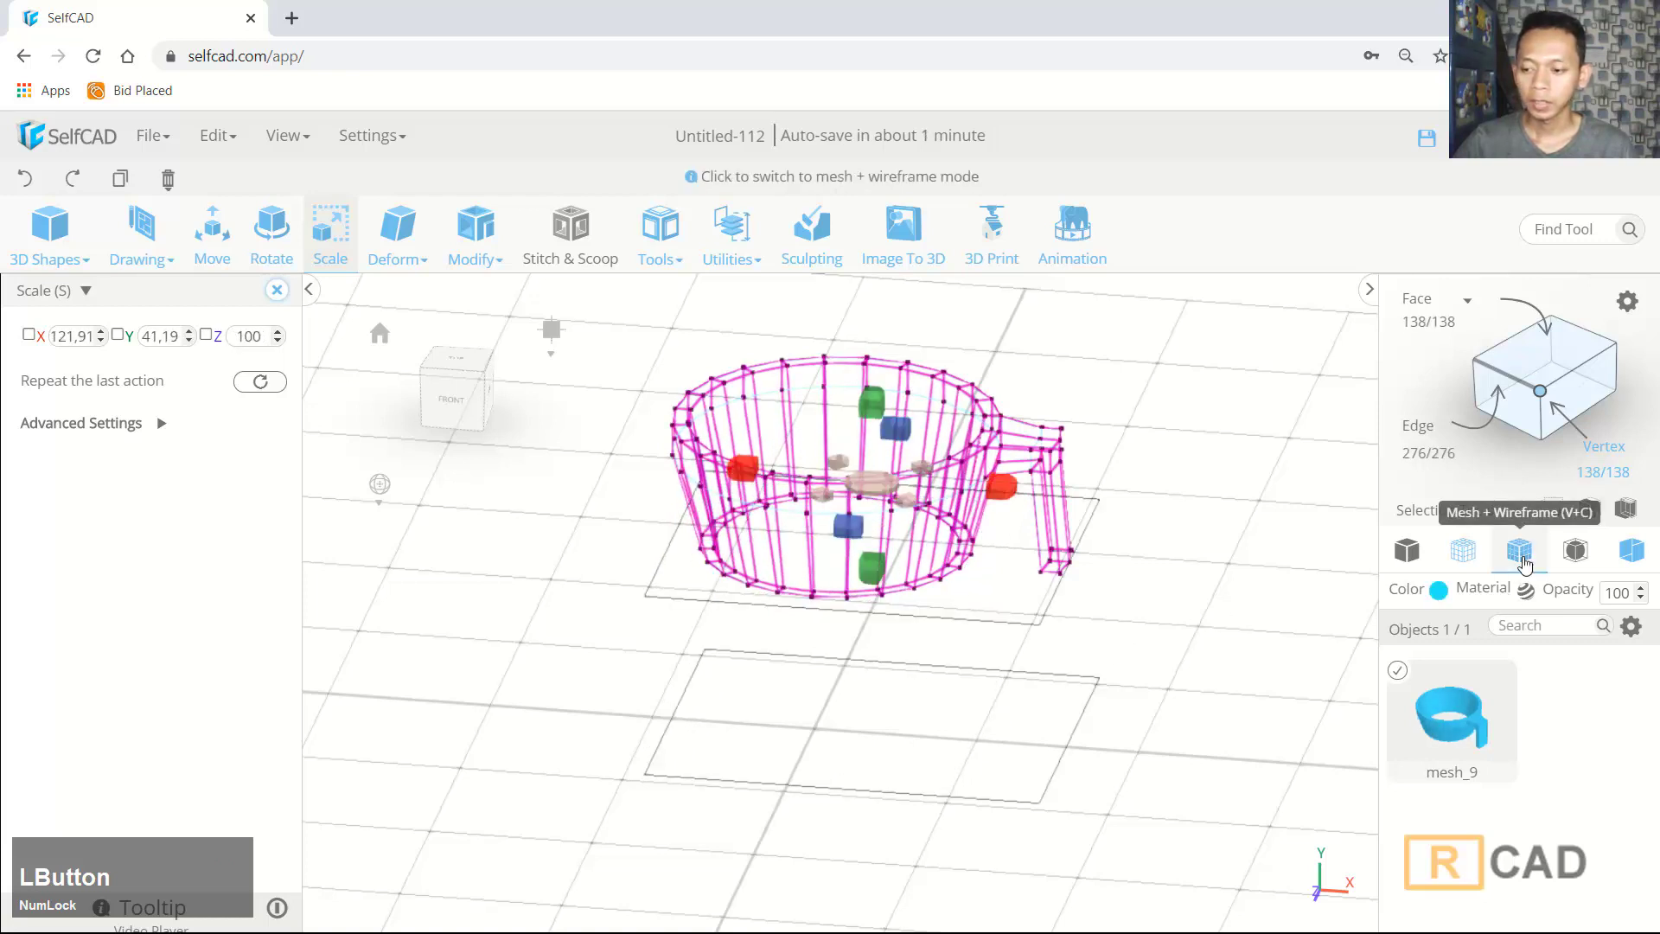
click(1524, 551)
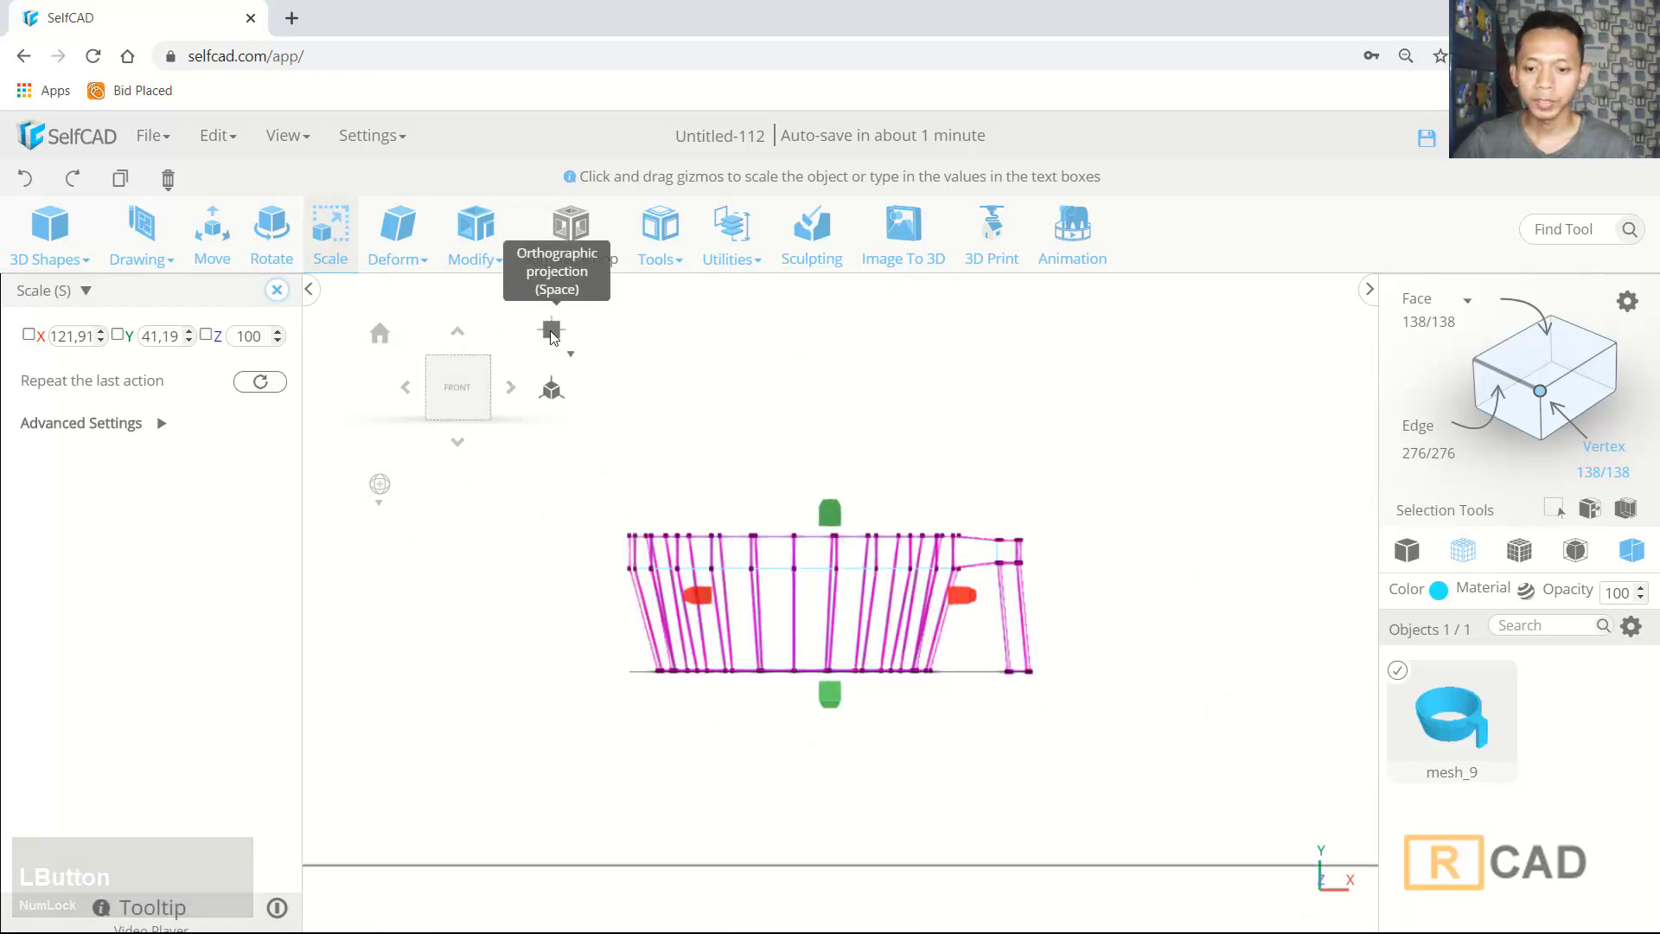
scroll(up, 3)
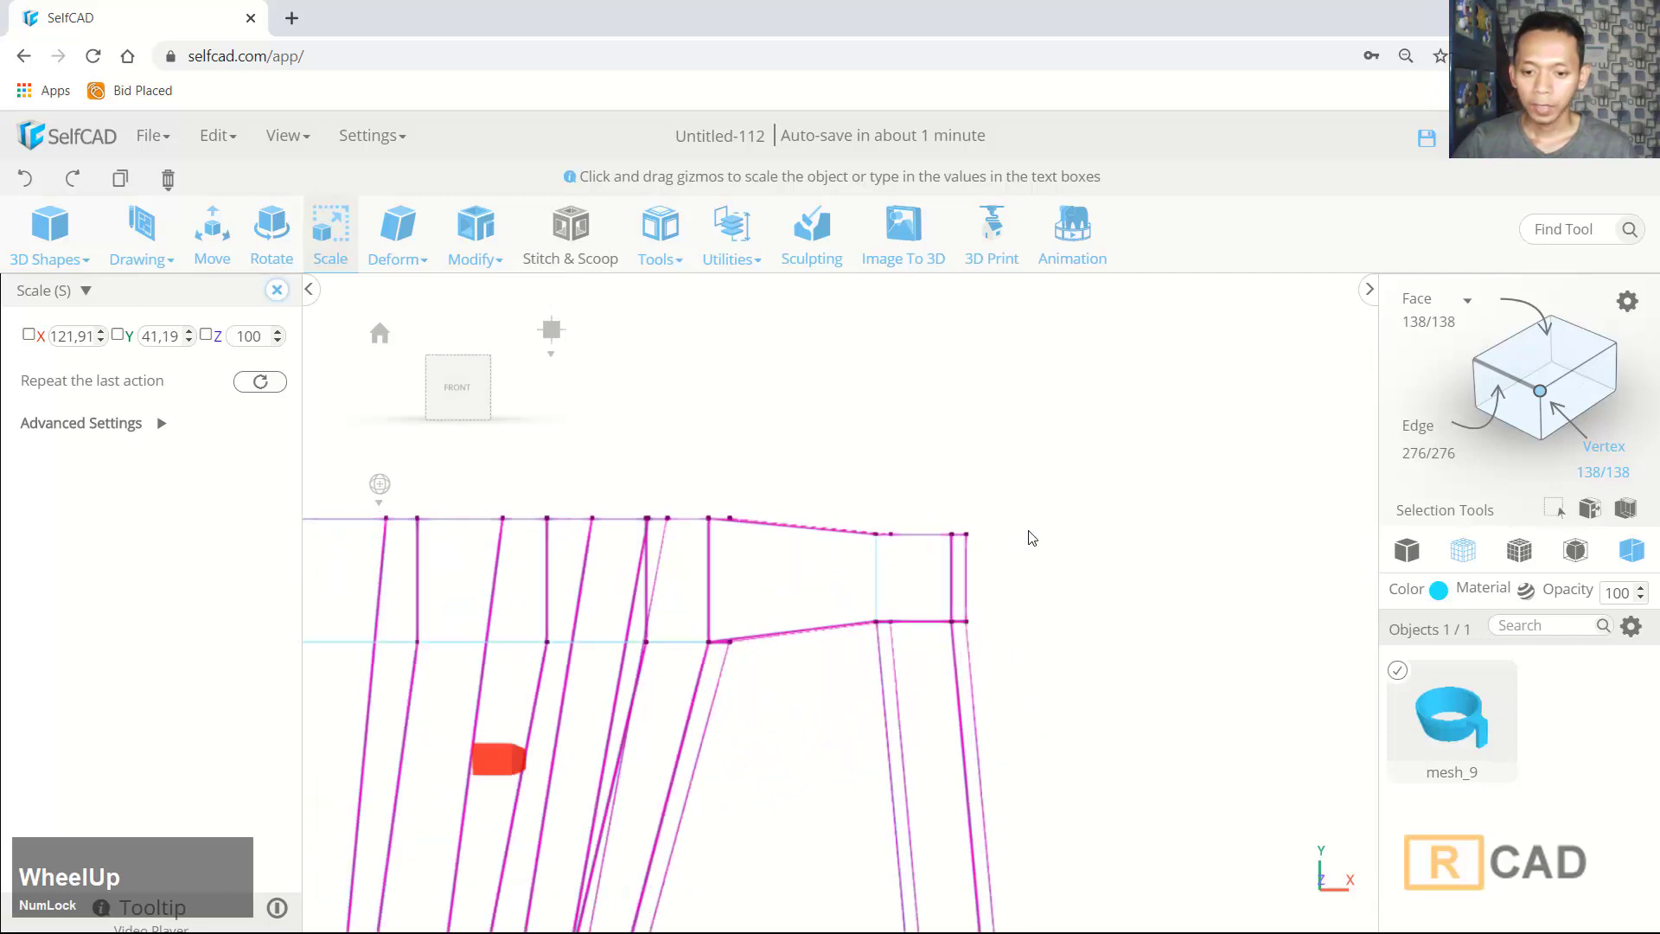
right_click(1015, 465)
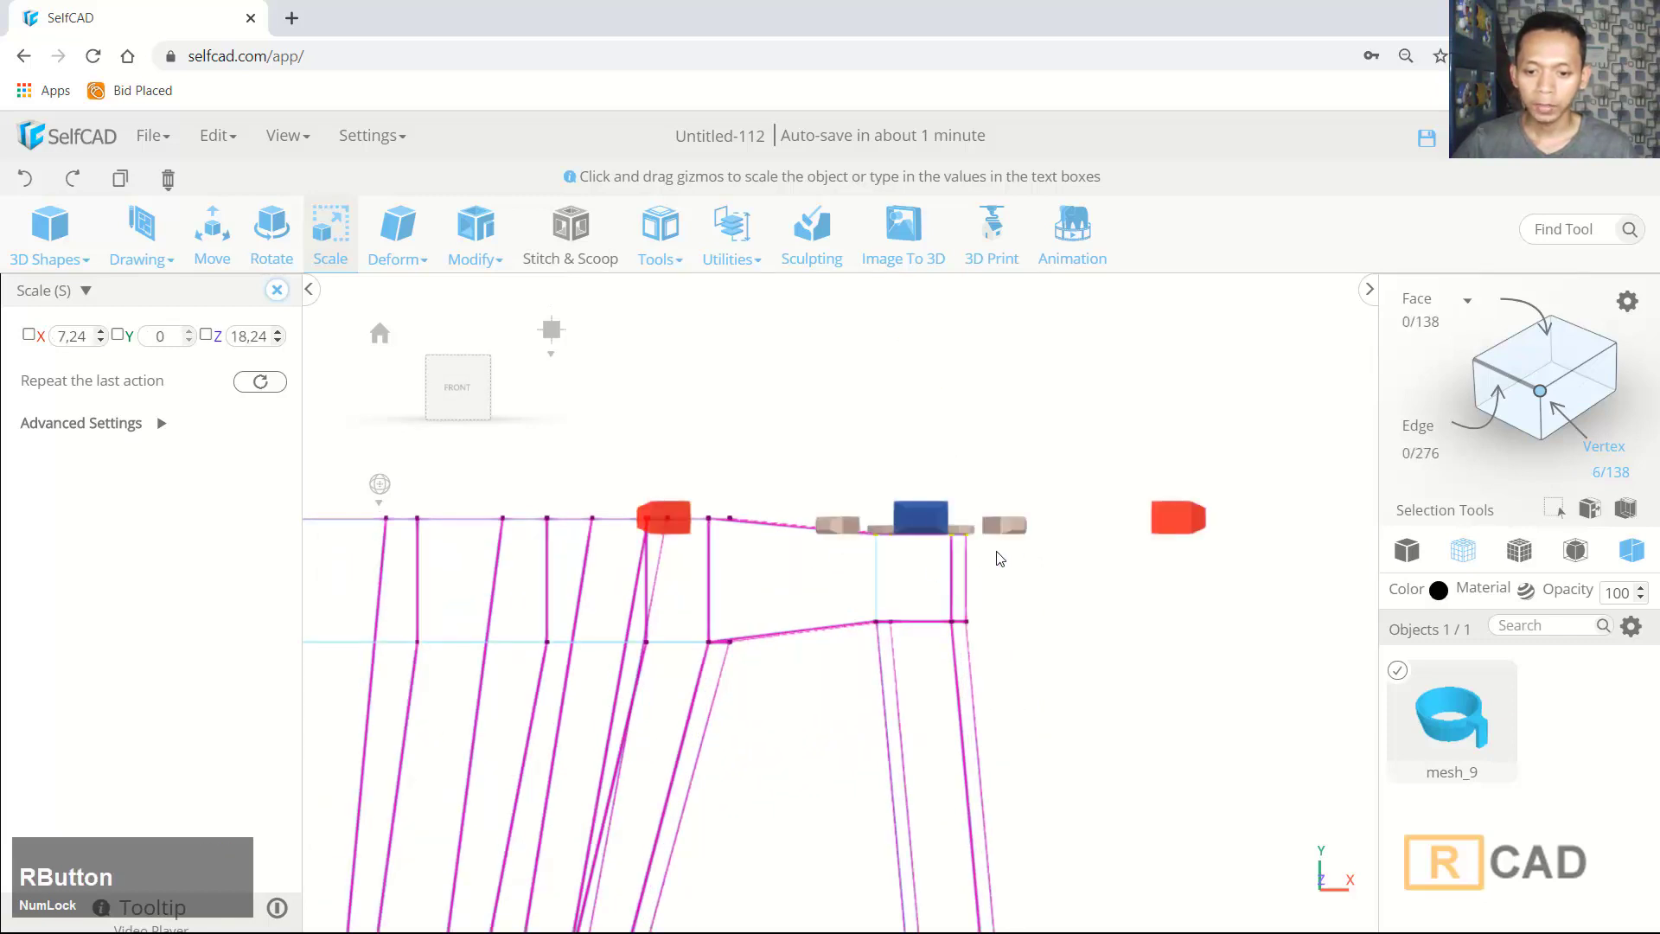
scroll(up, 3)
Move the handle's upper corner vertices to bevel the bend into a smoother curve
click(209, 247)
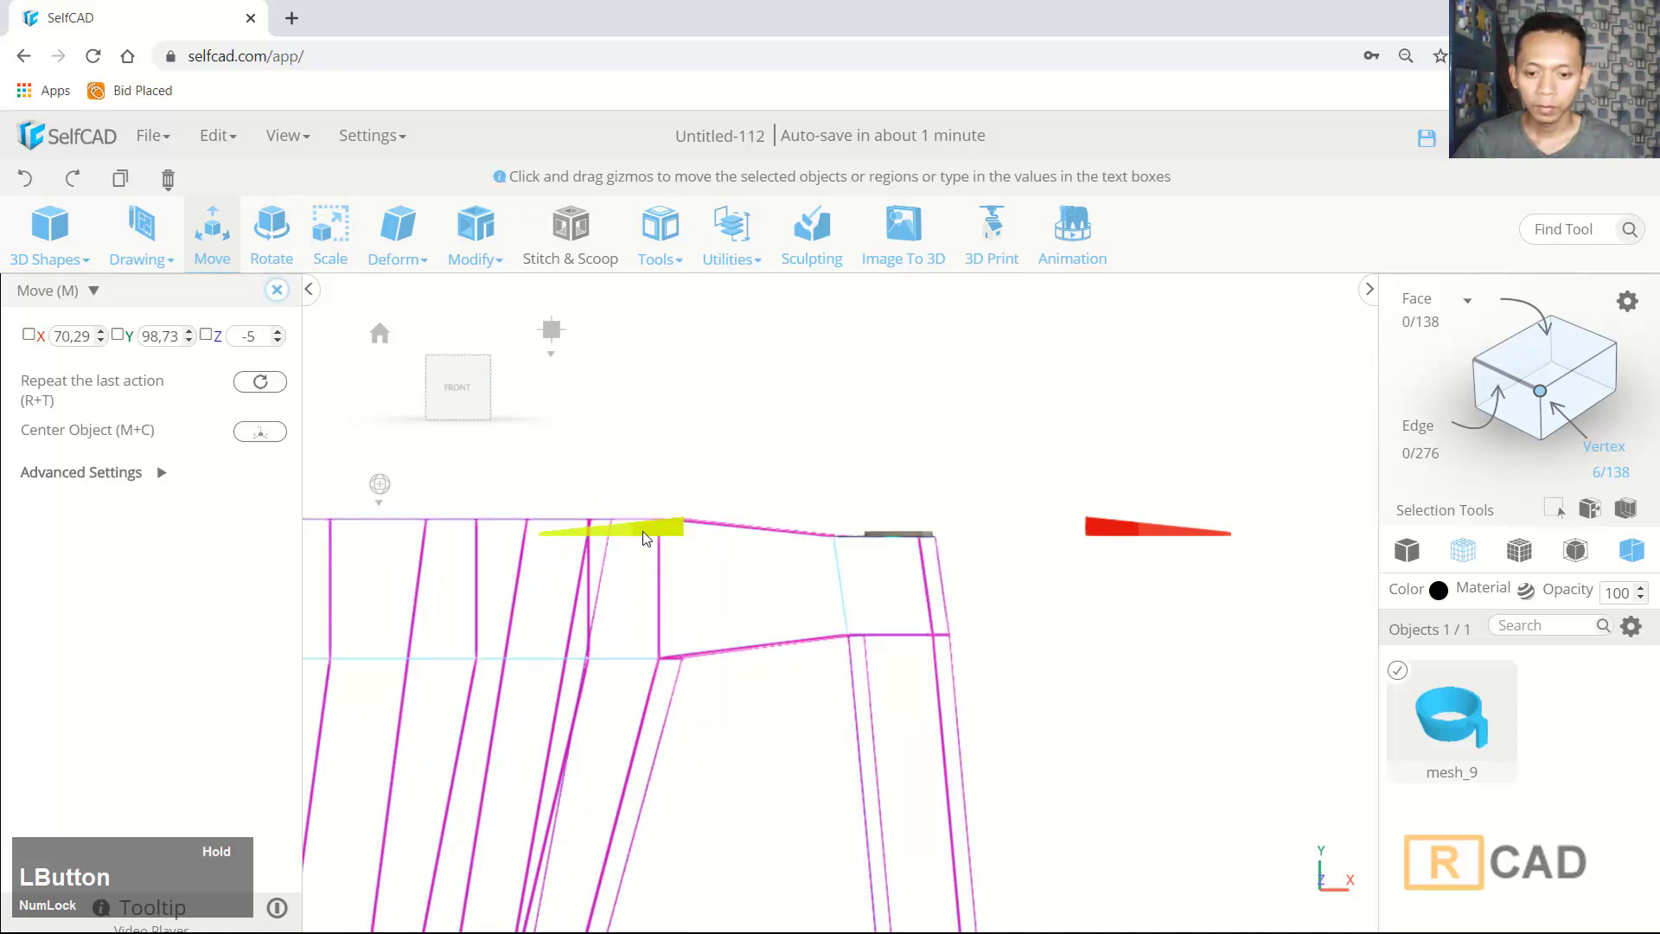
right_click(1012, 493)
scroll(down, 3)
scroll(down, 3)
middle_click(965, 488)
click(881, 335)
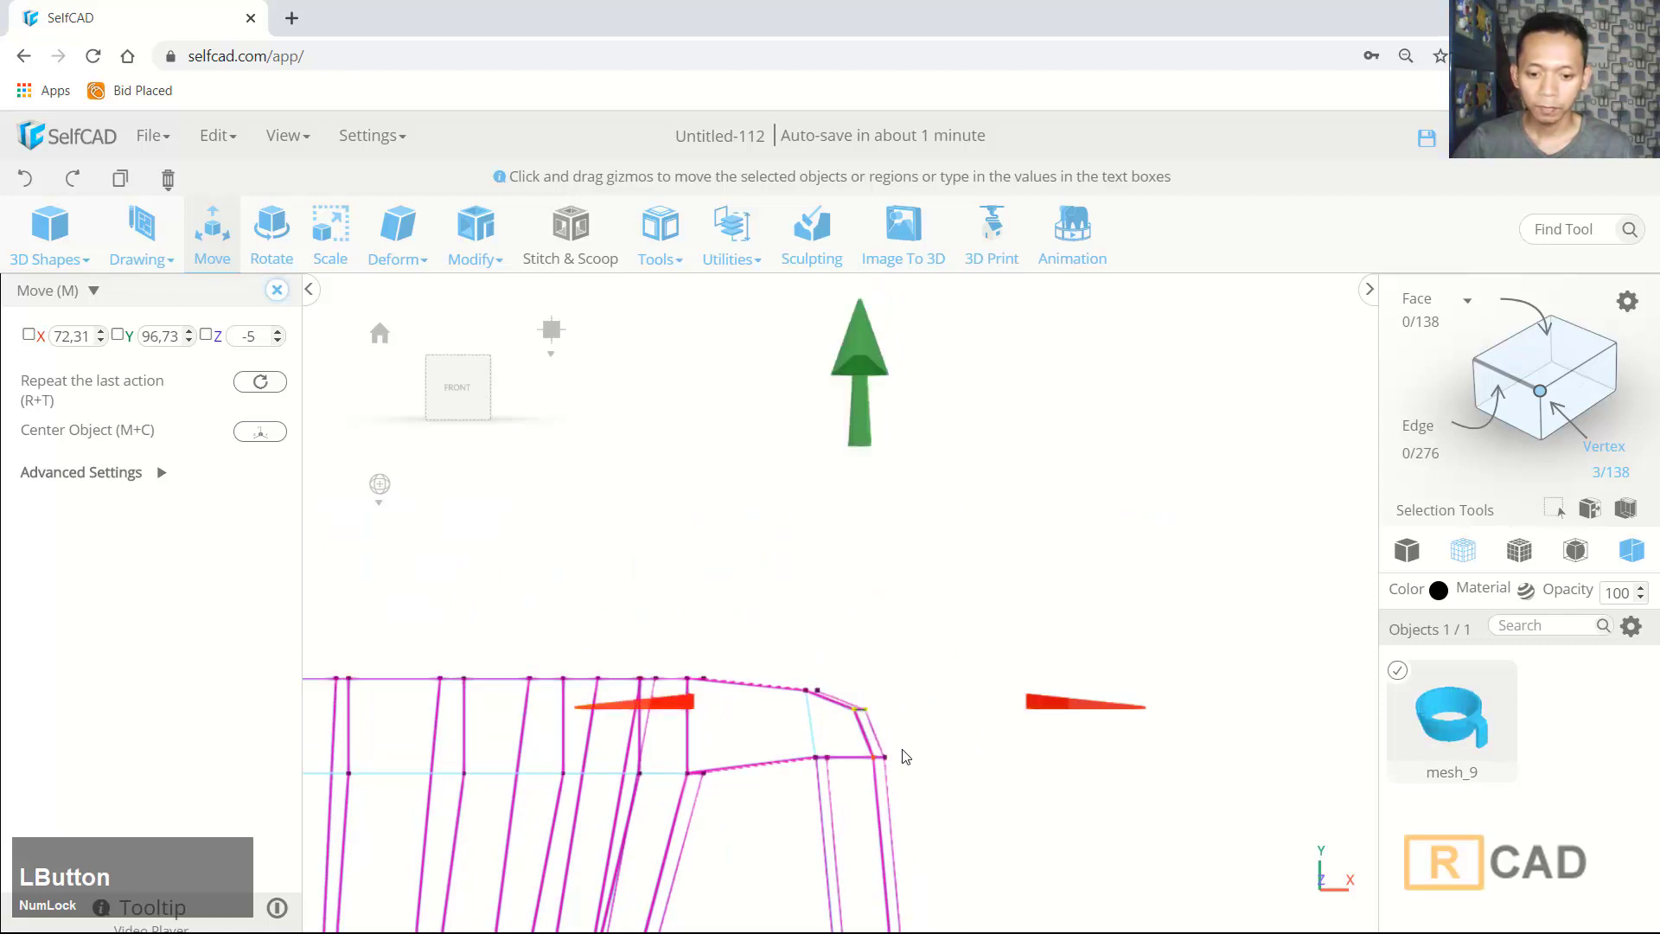
scroll(up, 3)
click(1000, 608)
scroll(up, 3)
right_click(979, 618)
click(983, 556)
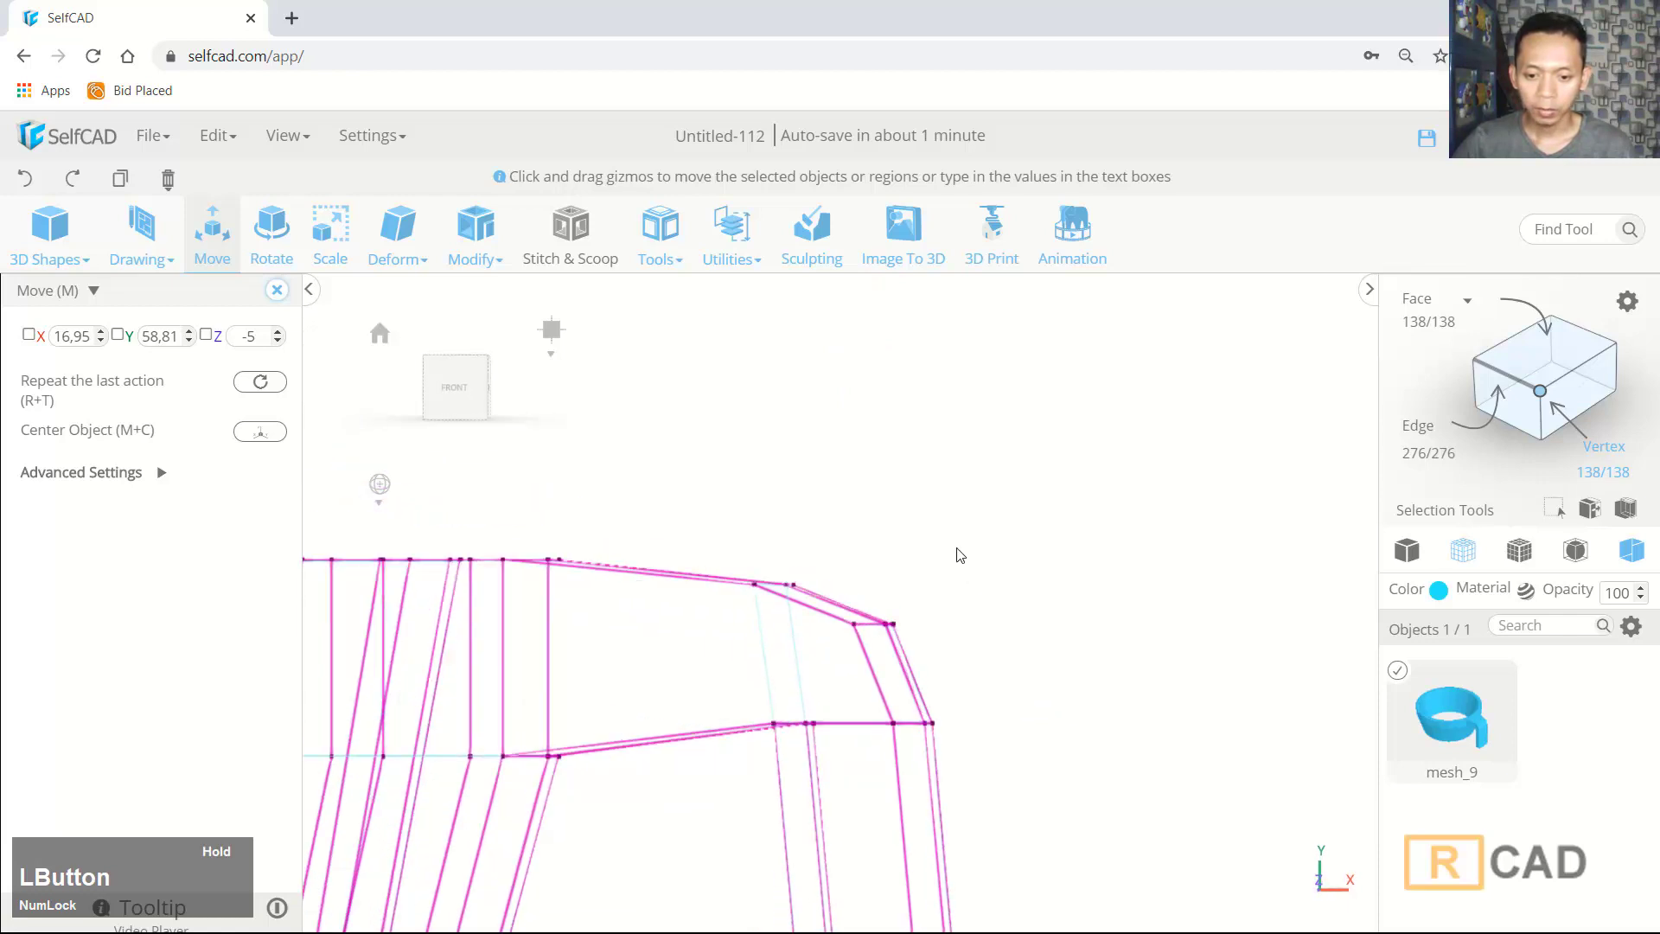
scroll(down, 3)
middle_click(1112, 581)
click(1202, 537)
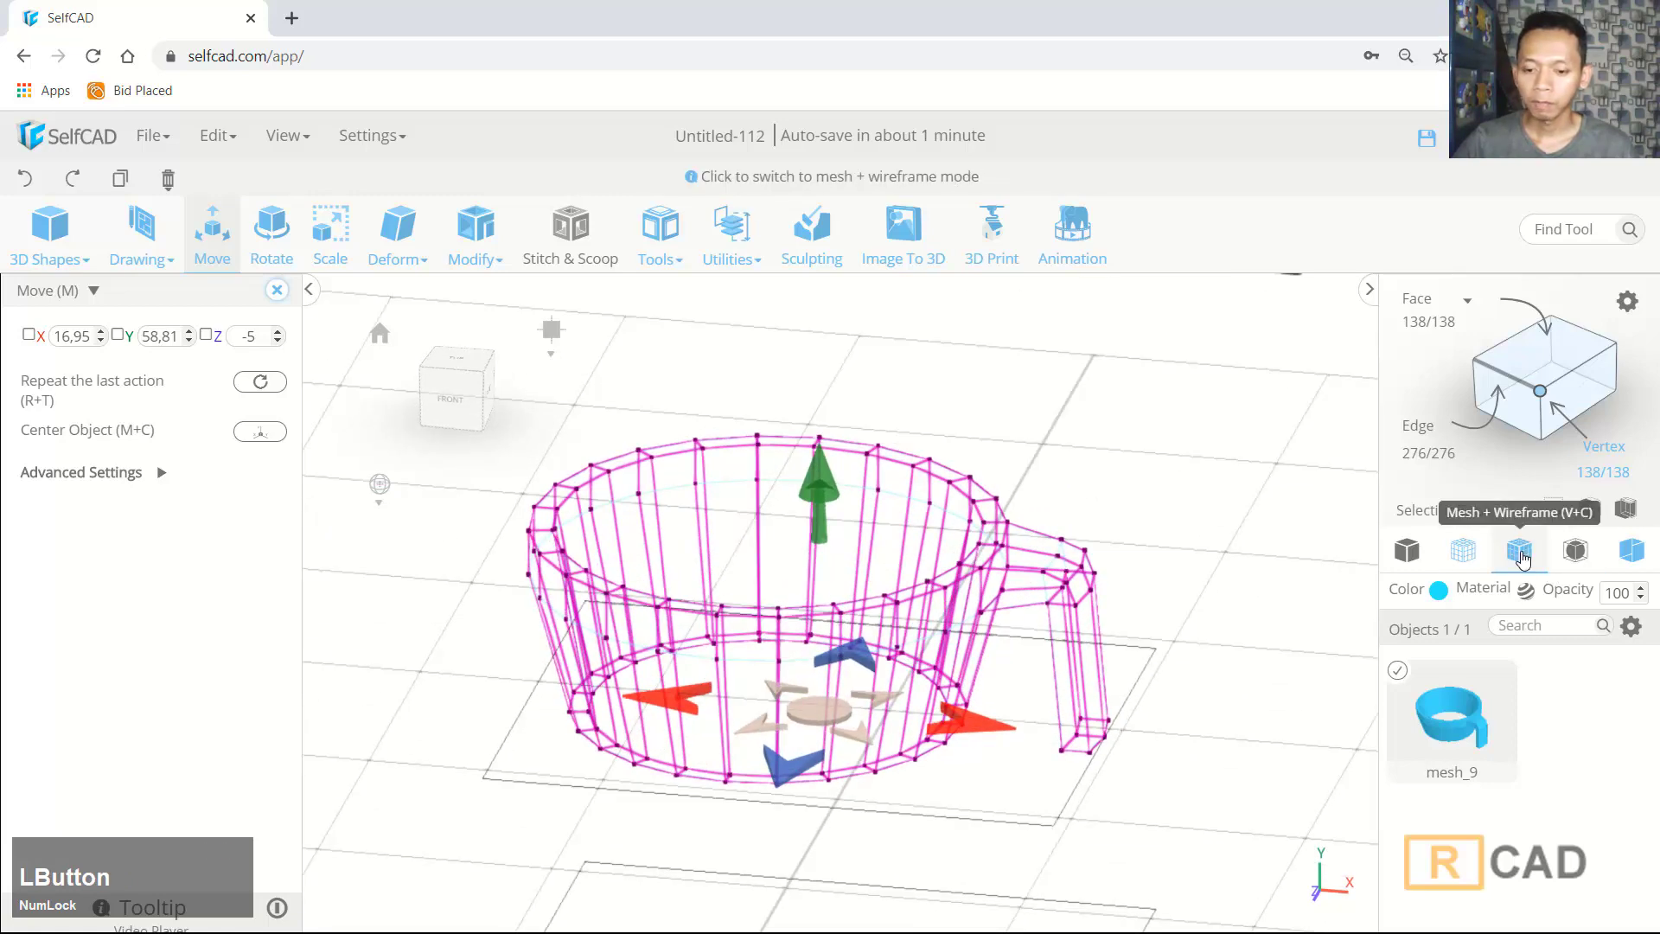
Return to Mesh + Wireframe shading and select the six handle-tip vertices at X 75.29 for Scale
scroll(down, 3)
click(1224, 617)
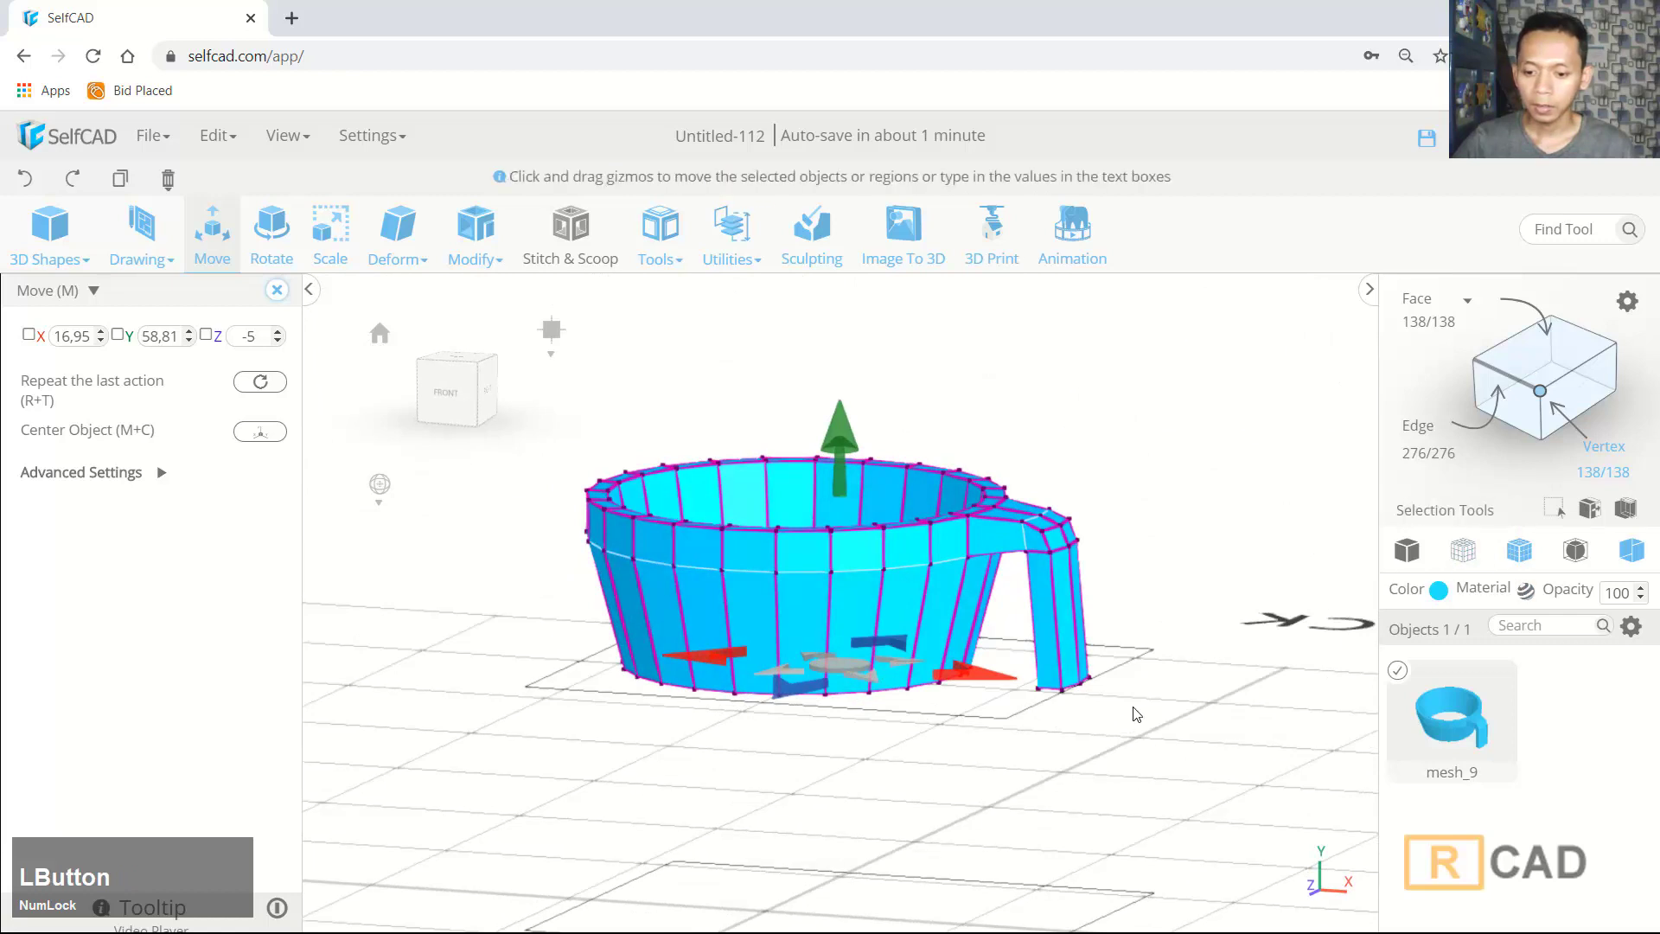
right_click(1103, 702)
click(1211, 658)
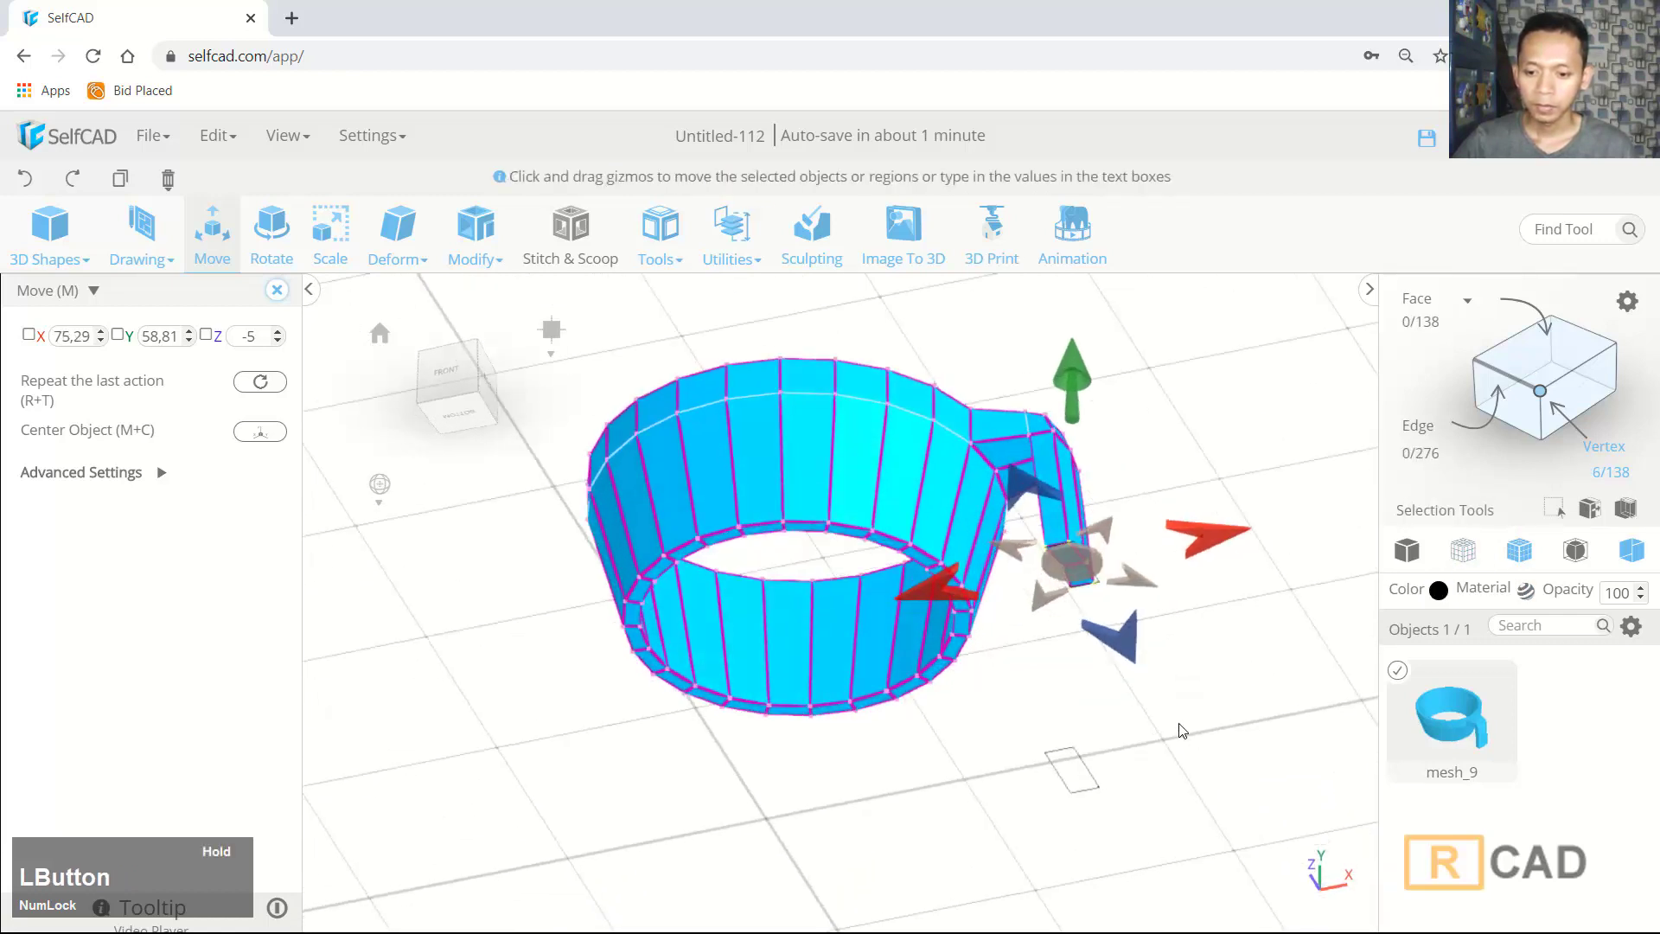
right_click(1166, 632)
click(1199, 648)
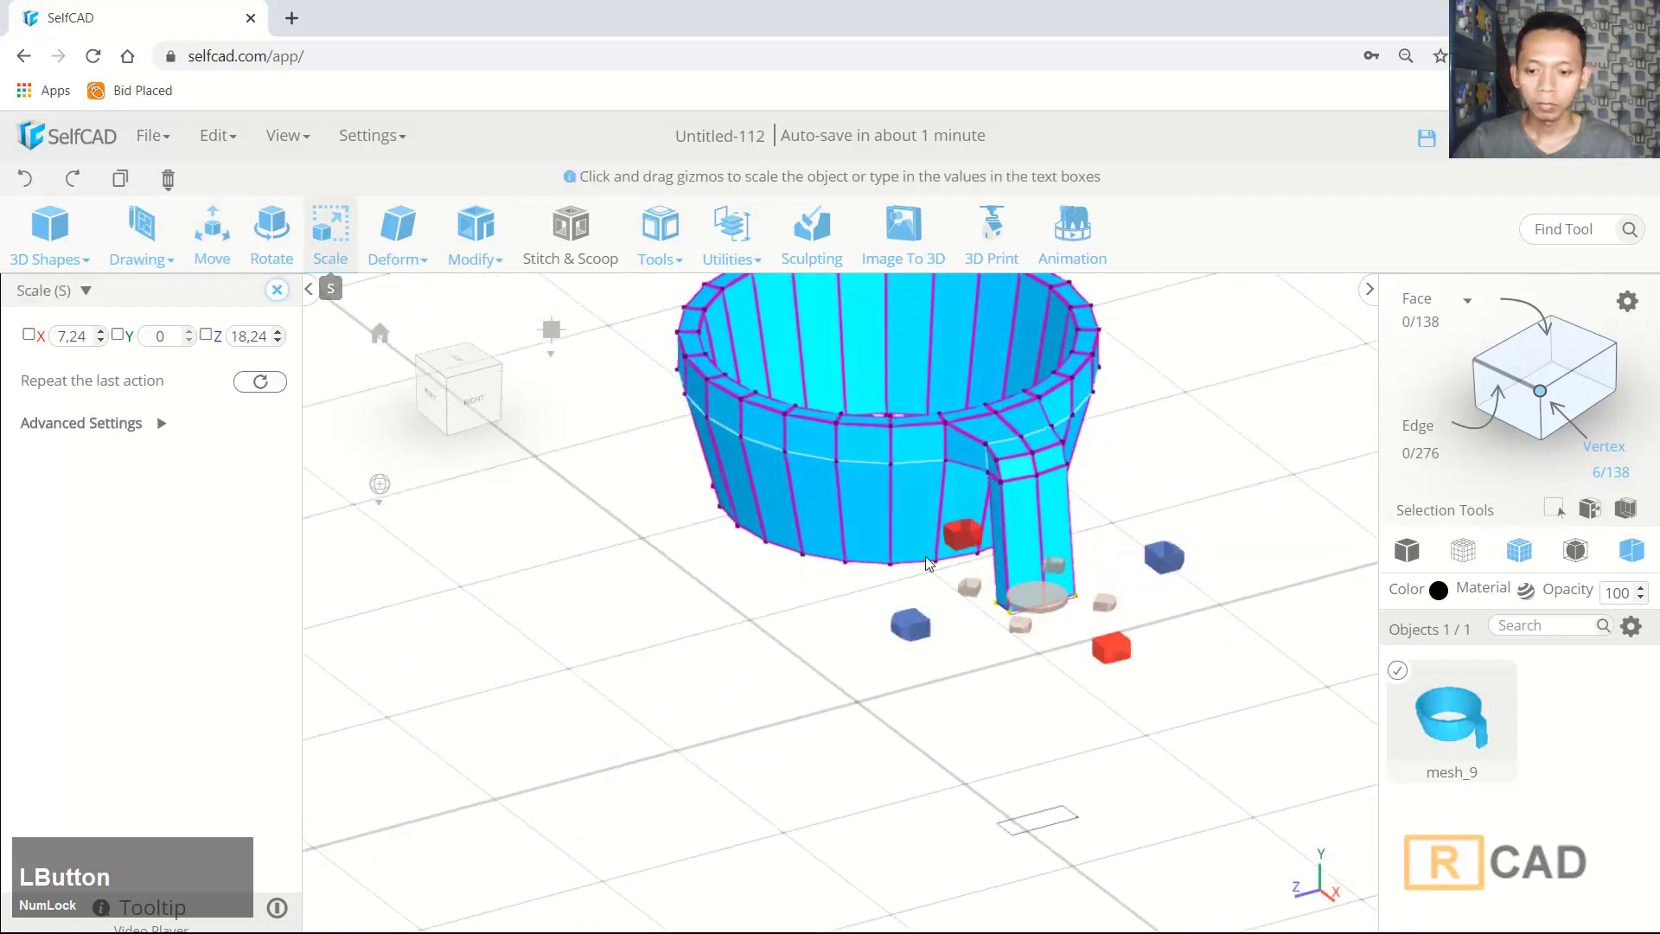
Scale the handle's bottom tip vertices down to a narrow end
scroll(up, 3)
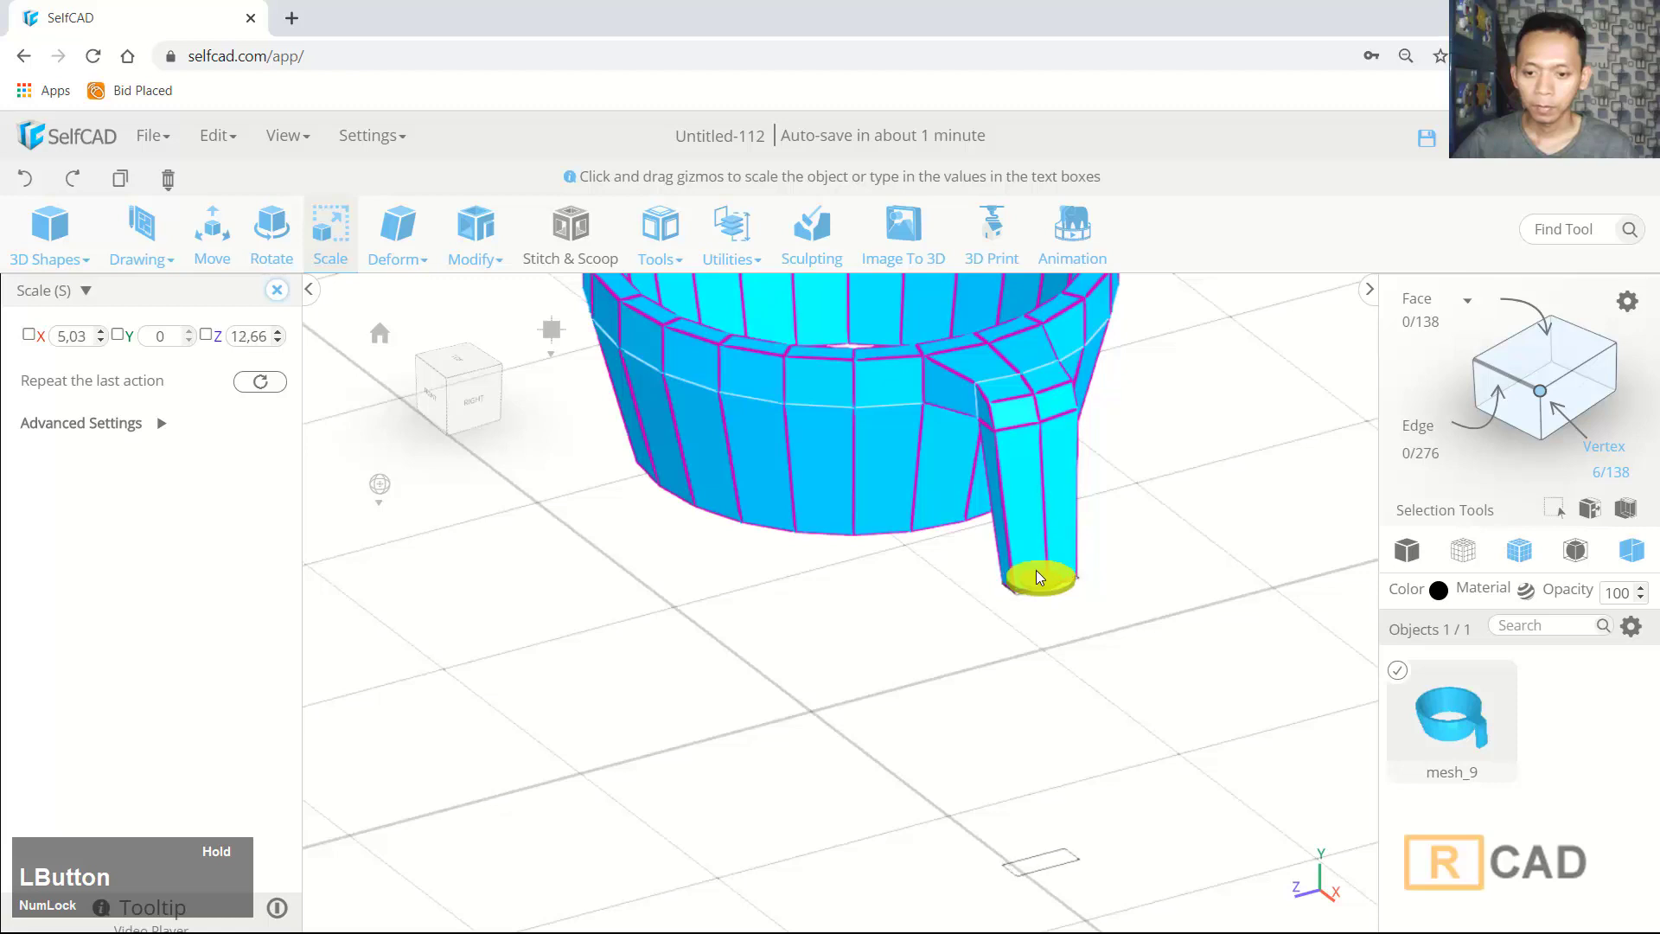
scroll(down, 3)
With Modify > Add Details in Edge mode, add edge loops along the rim, near the base and near the rim top
click(783, 692)
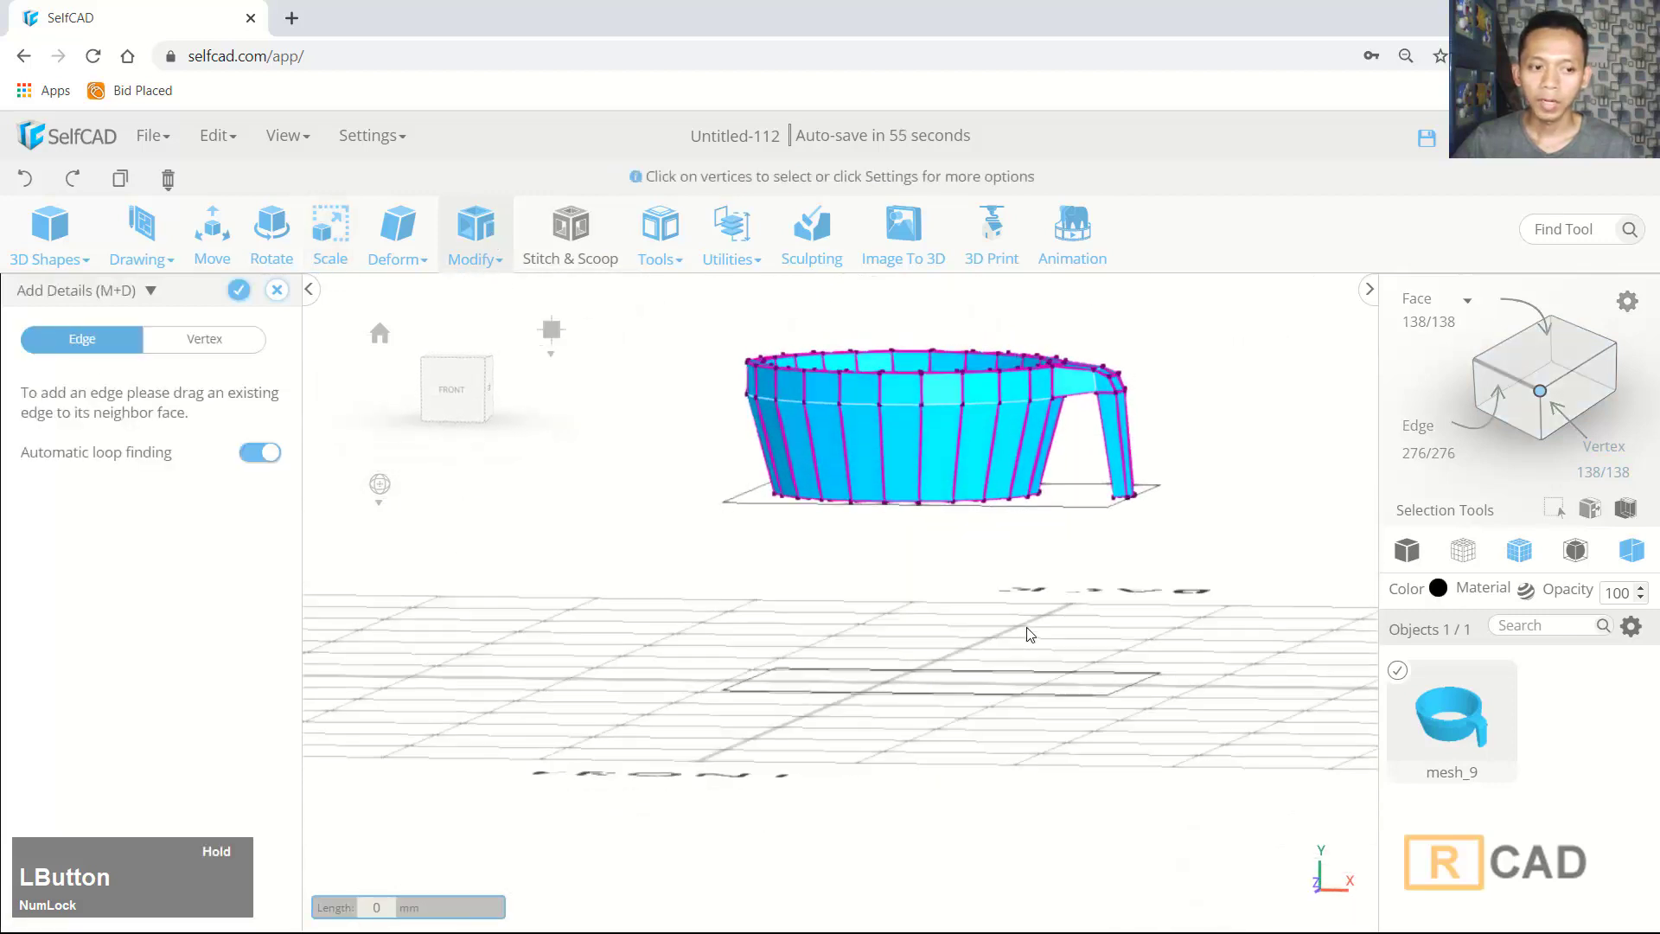
scroll(up, 3)
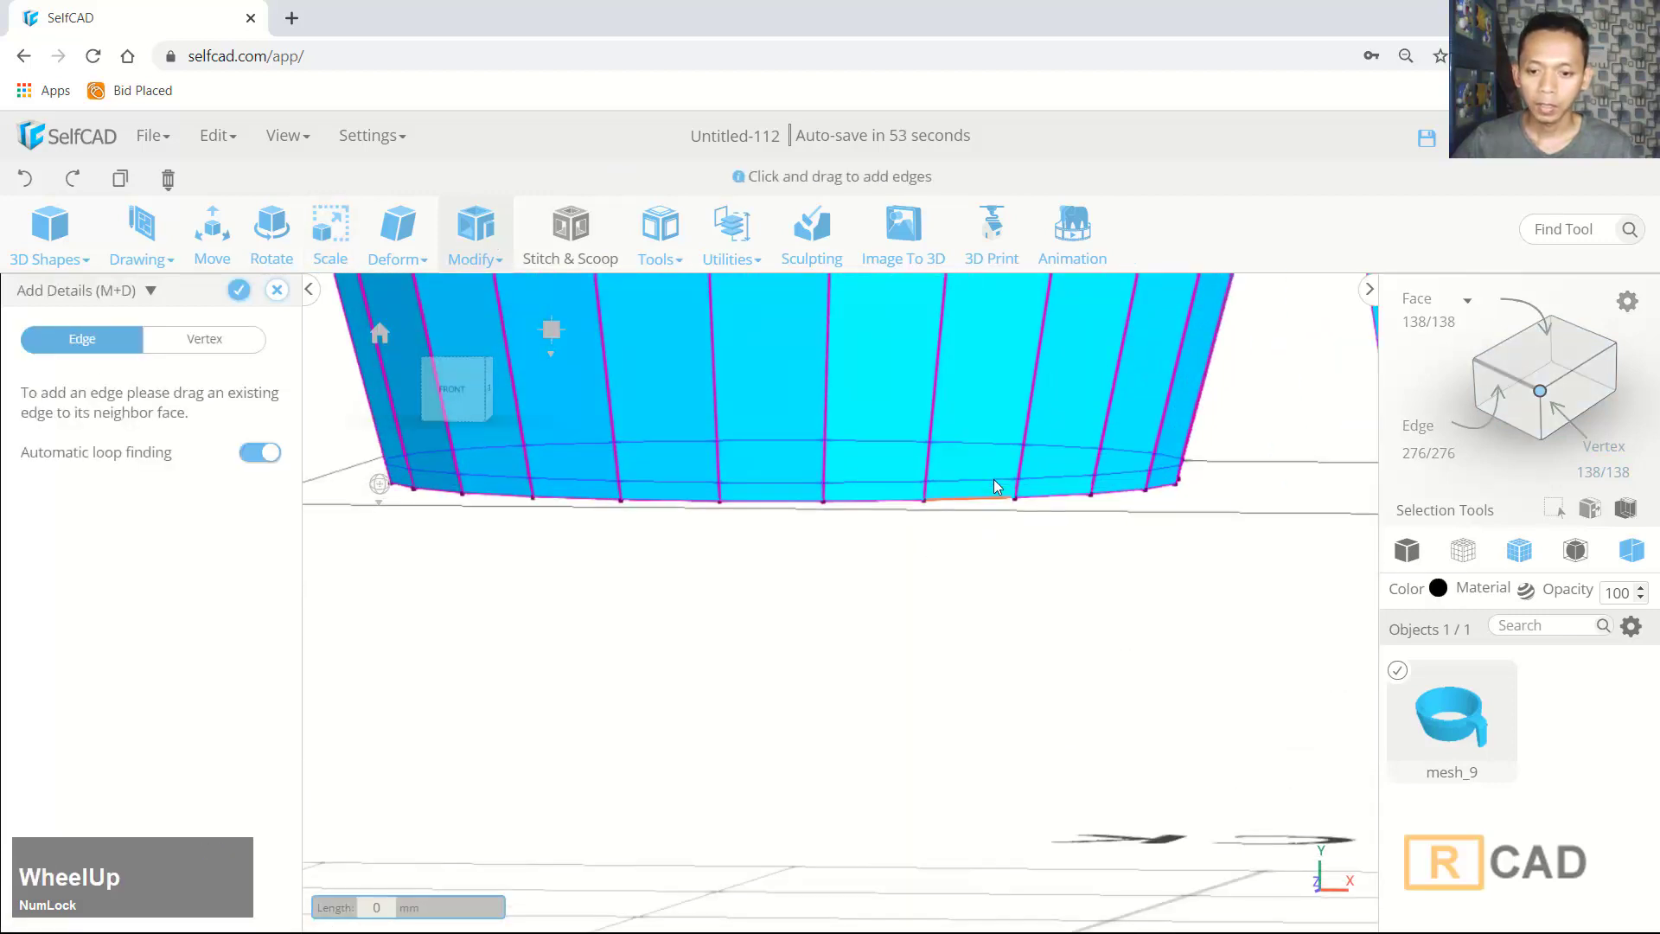
click(1001, 484)
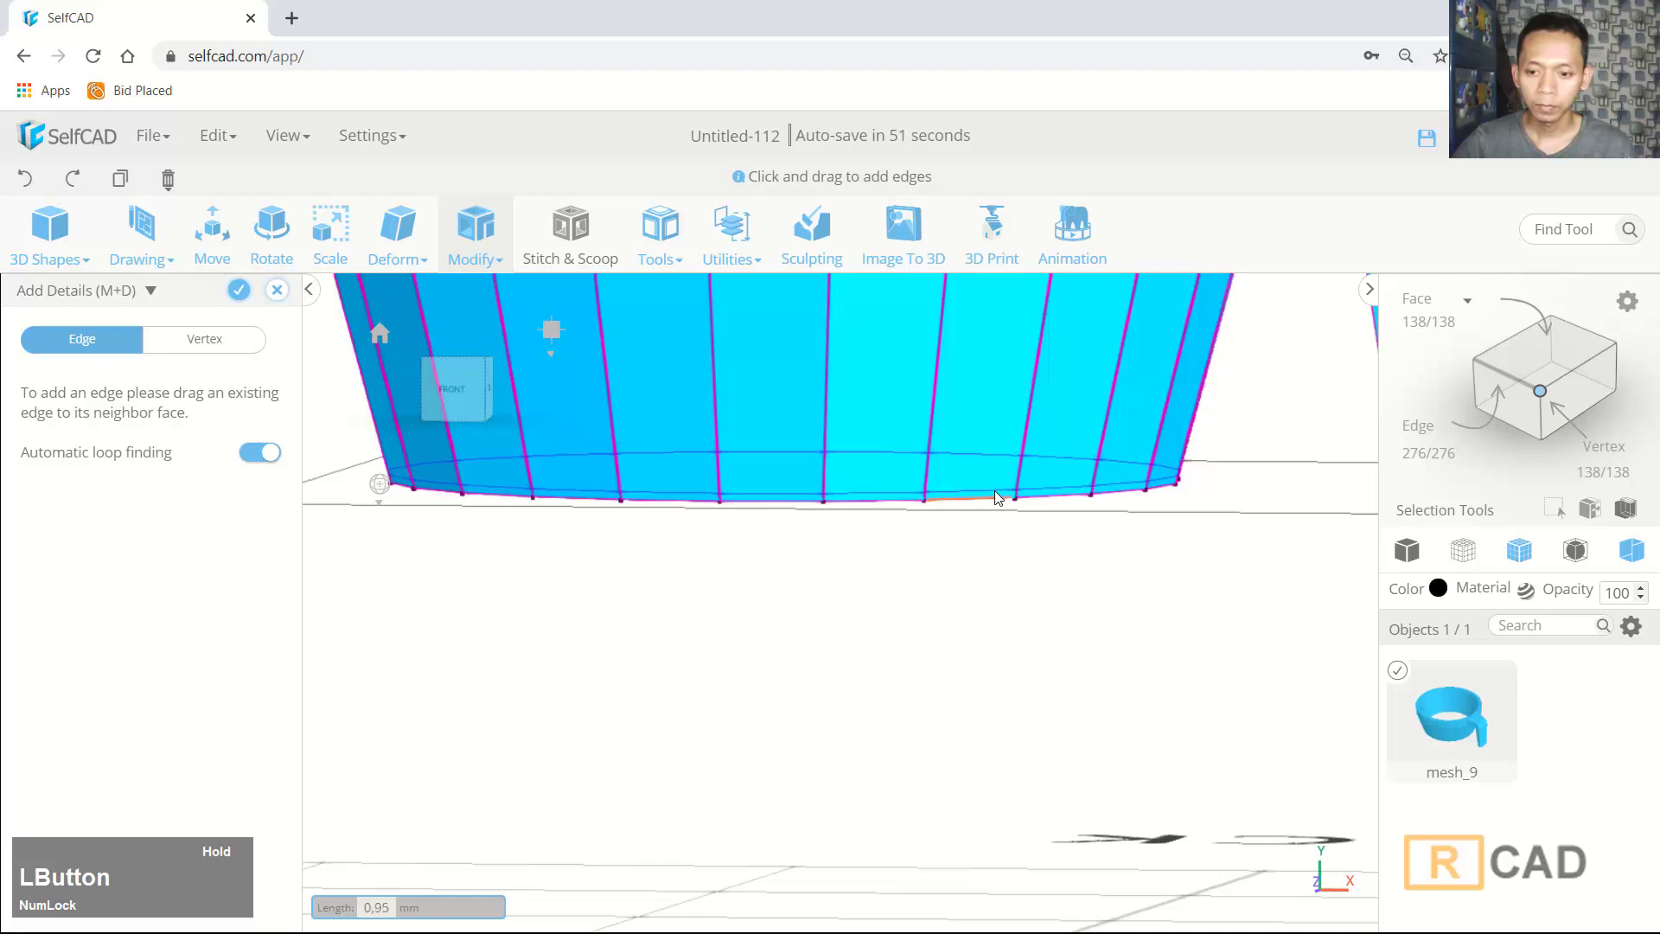
scroll(up, 3)
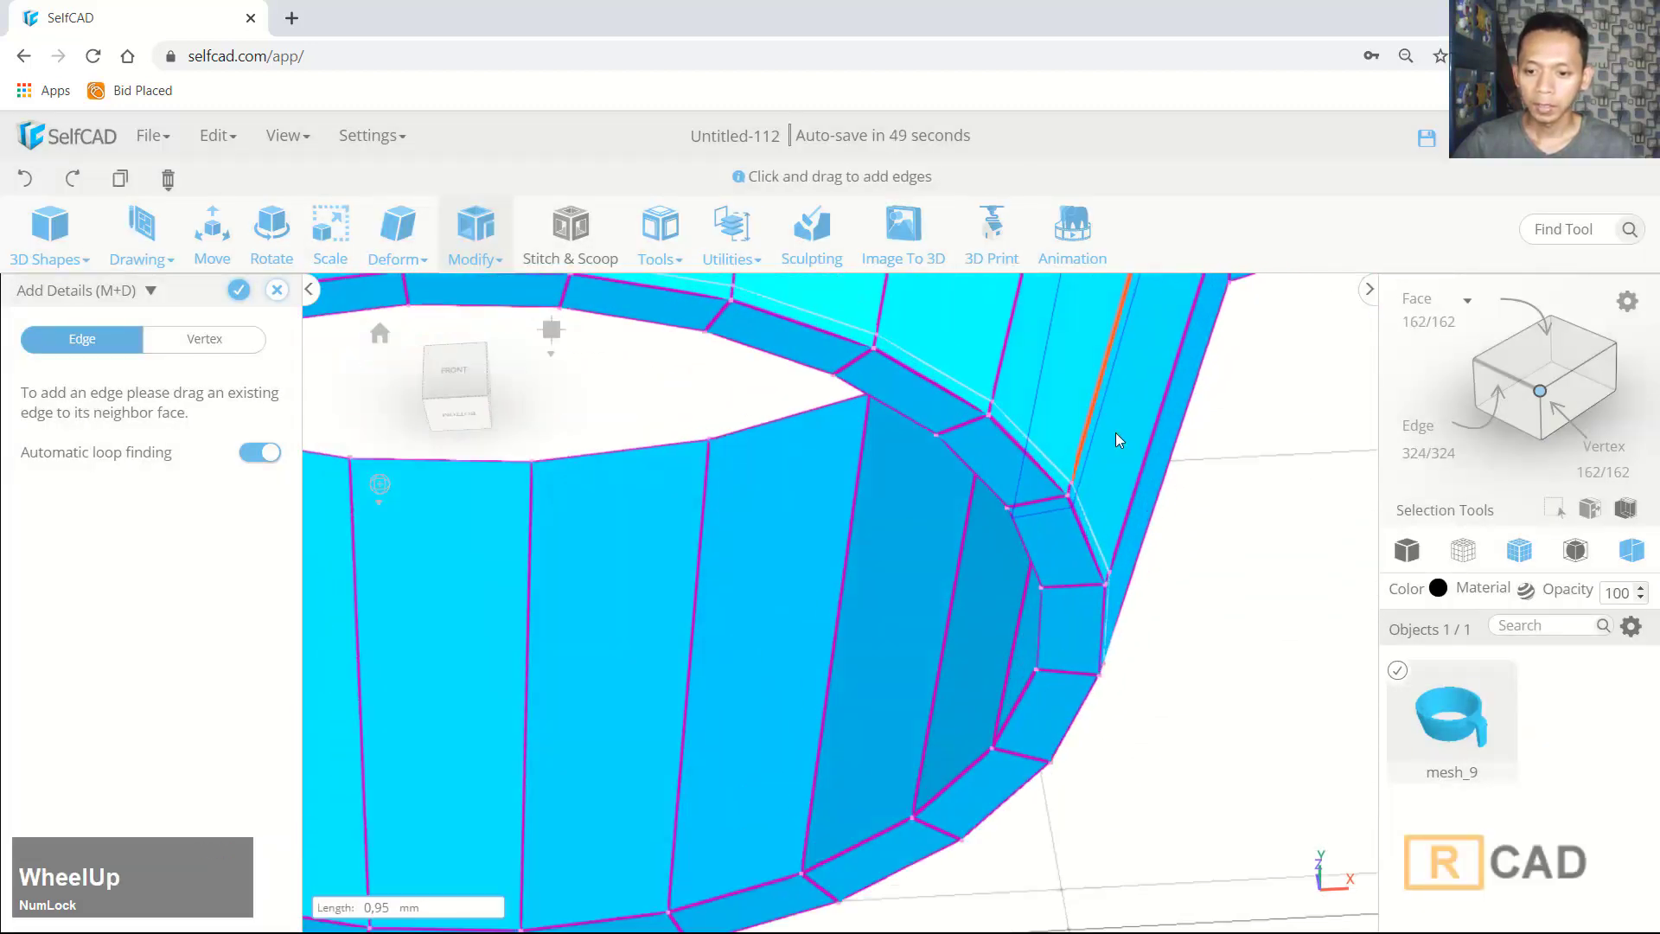
click(1060, 534)
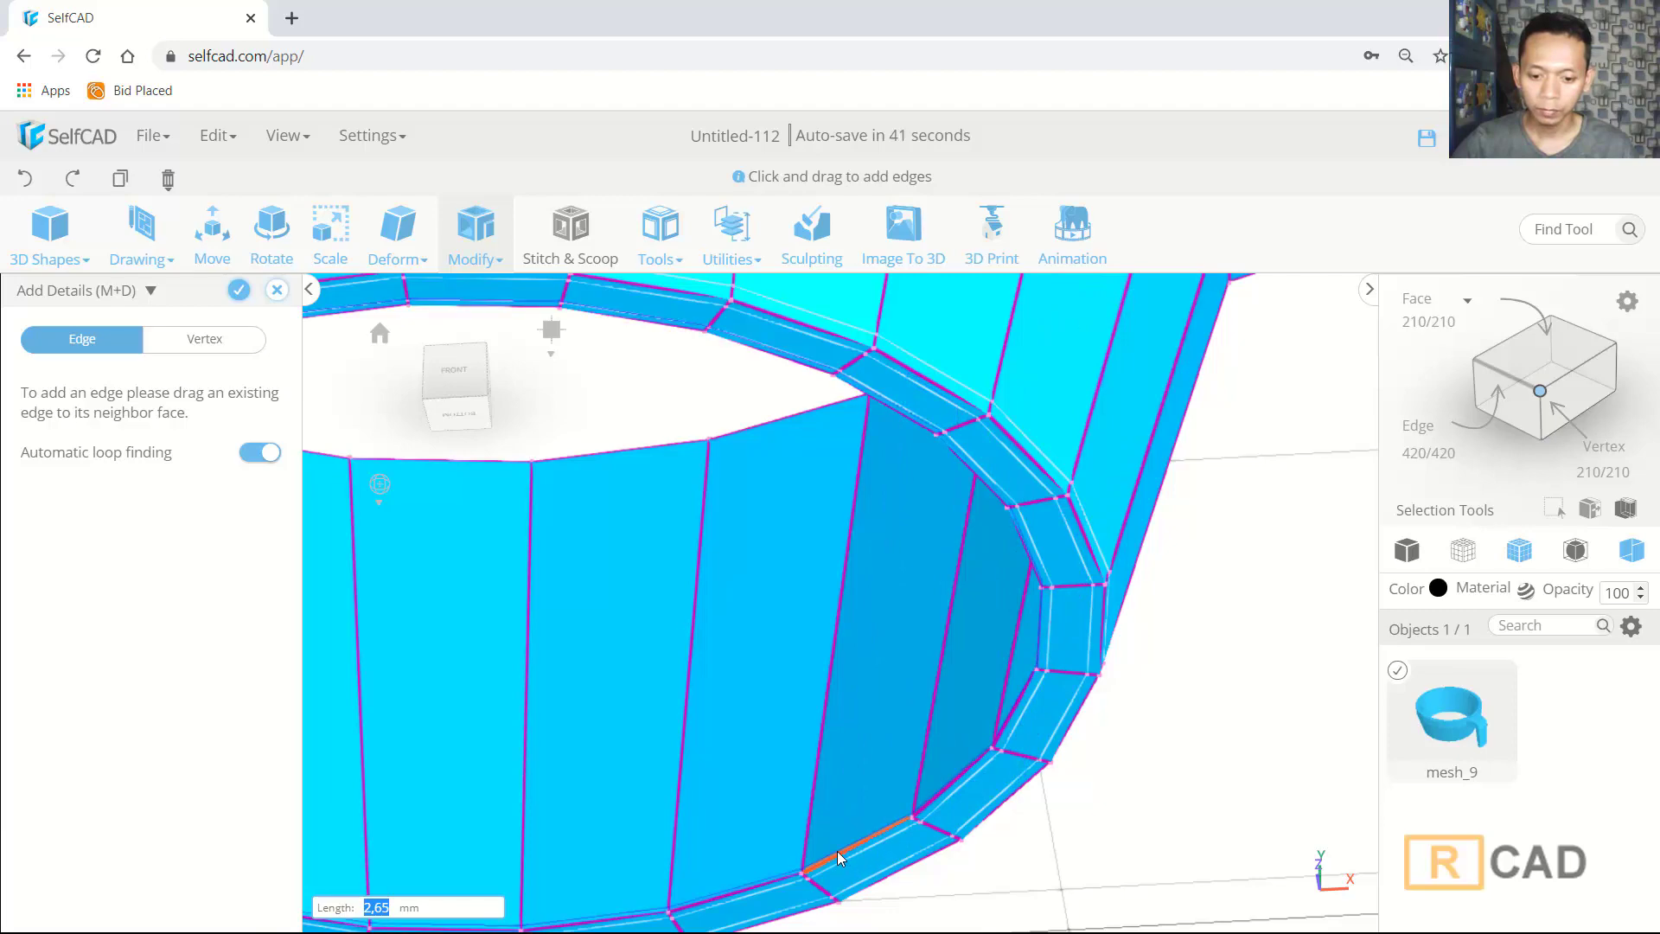
click(845, 856)
scroll(down, 3)
click(1273, 672)
middle_click(1144, 640)
scroll(up, 3)
click(888, 656)
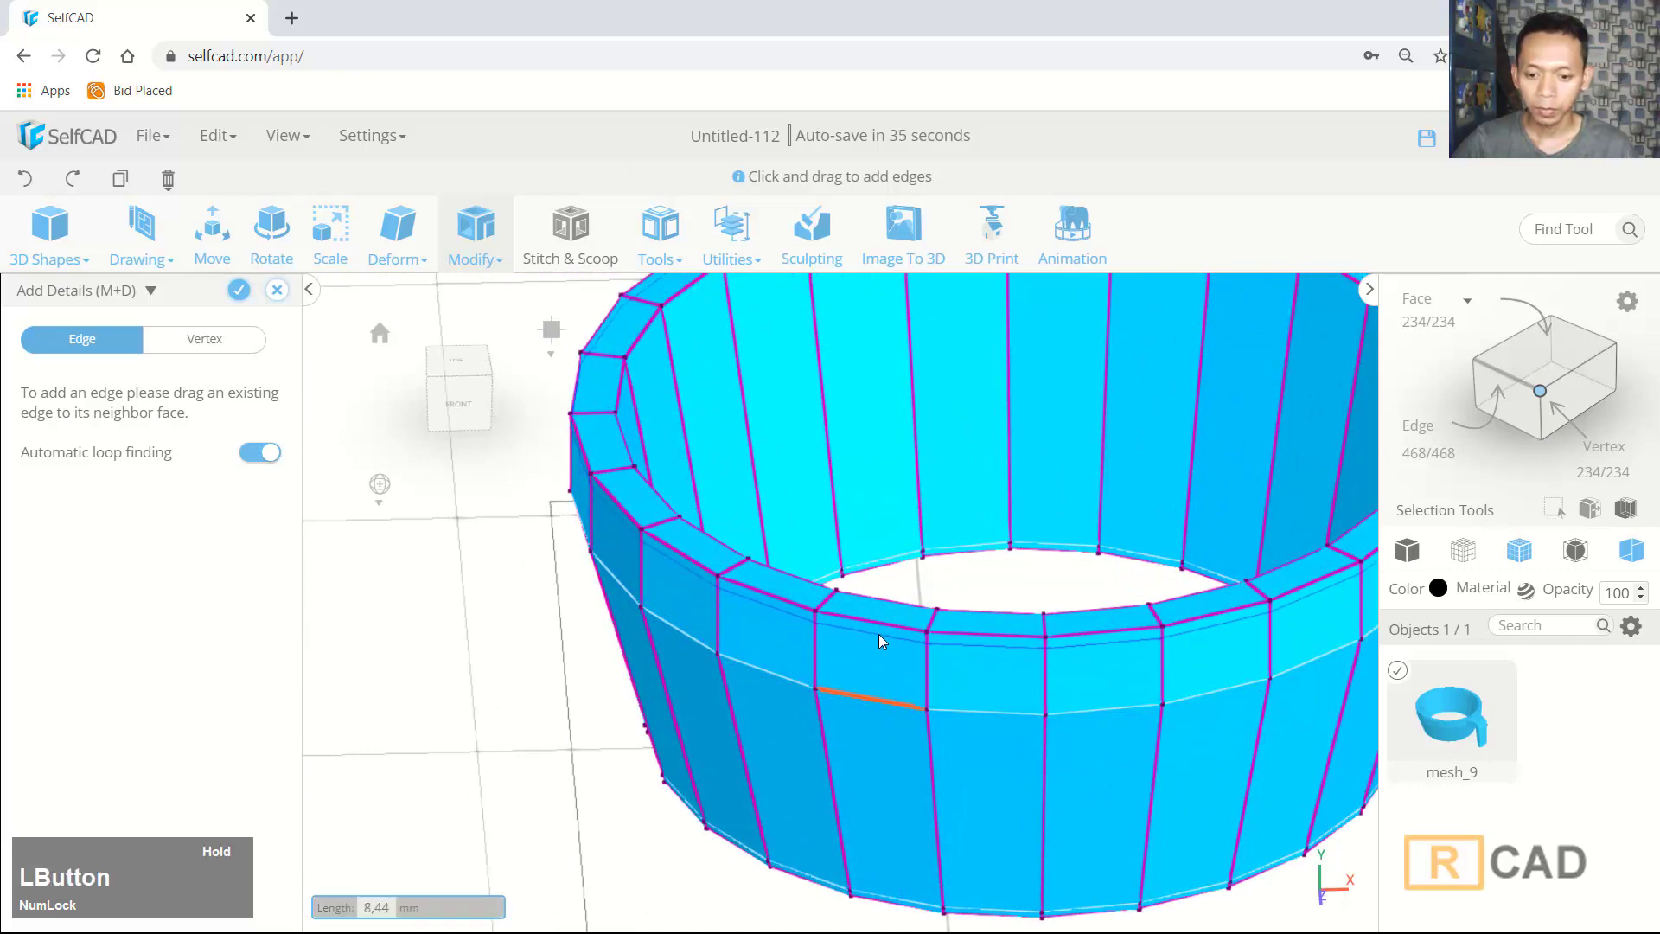
scroll(up, 3)
click(851, 630)
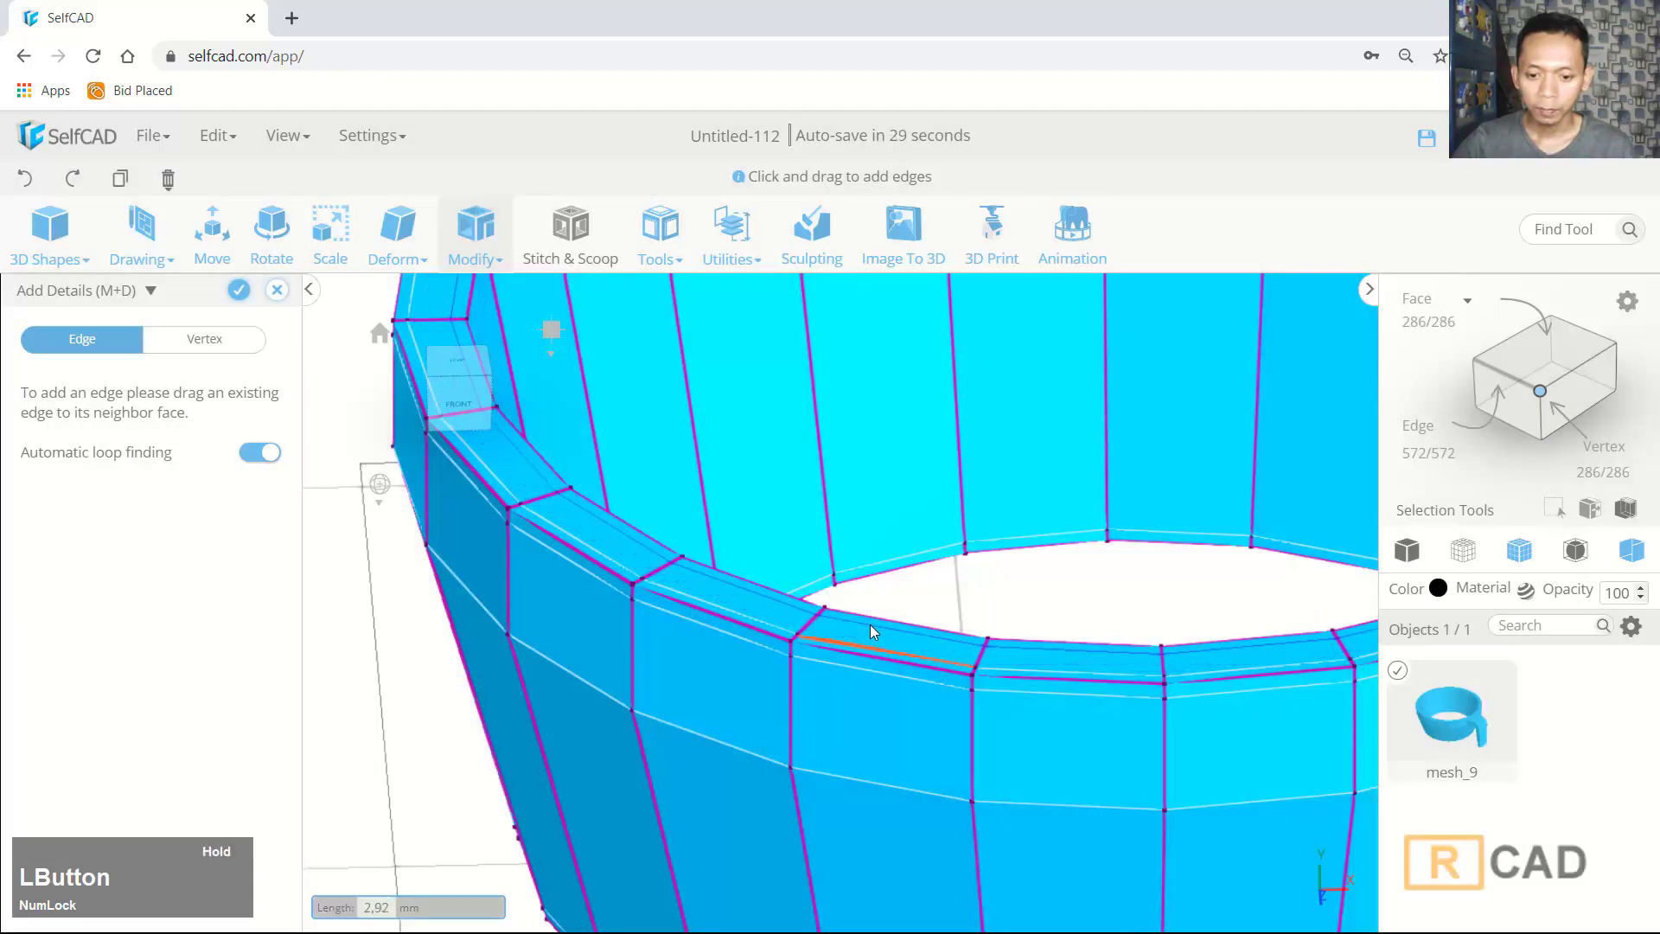
Add an edge loop inside the rim and one where the handle meets the rim
scroll(down, 3)
middle_click(1013, 556)
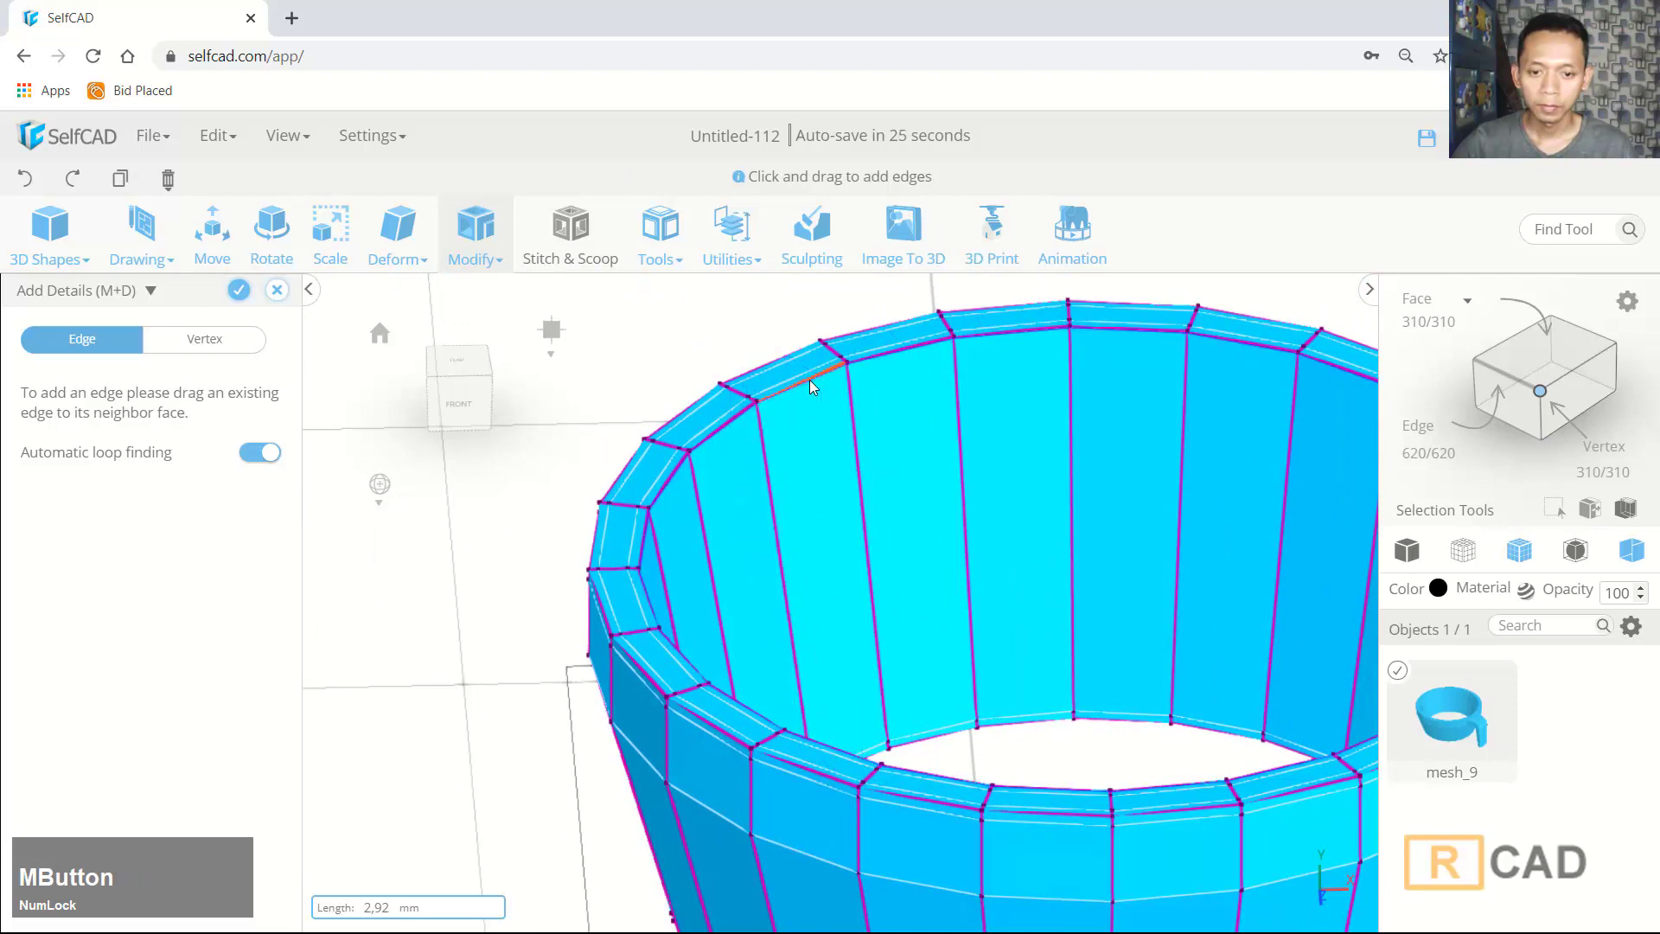
click(816, 389)
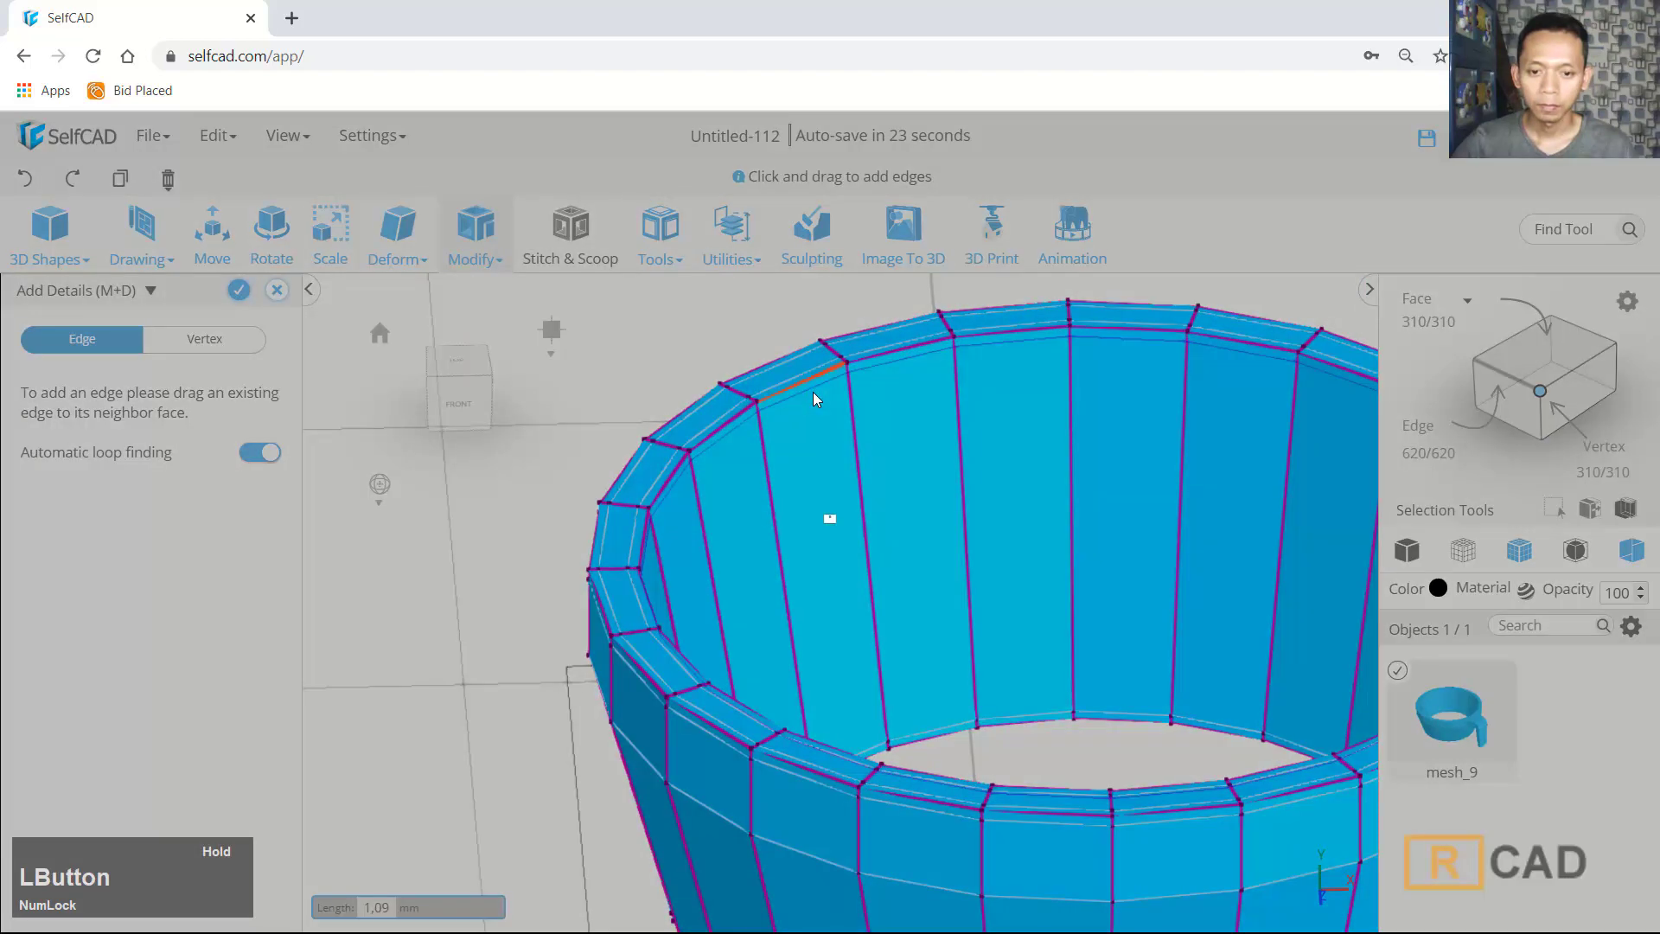
scroll(down, 3)
middle_click(1306, 720)
scroll(up, 3)
click(1119, 632)
scroll(up, 3)
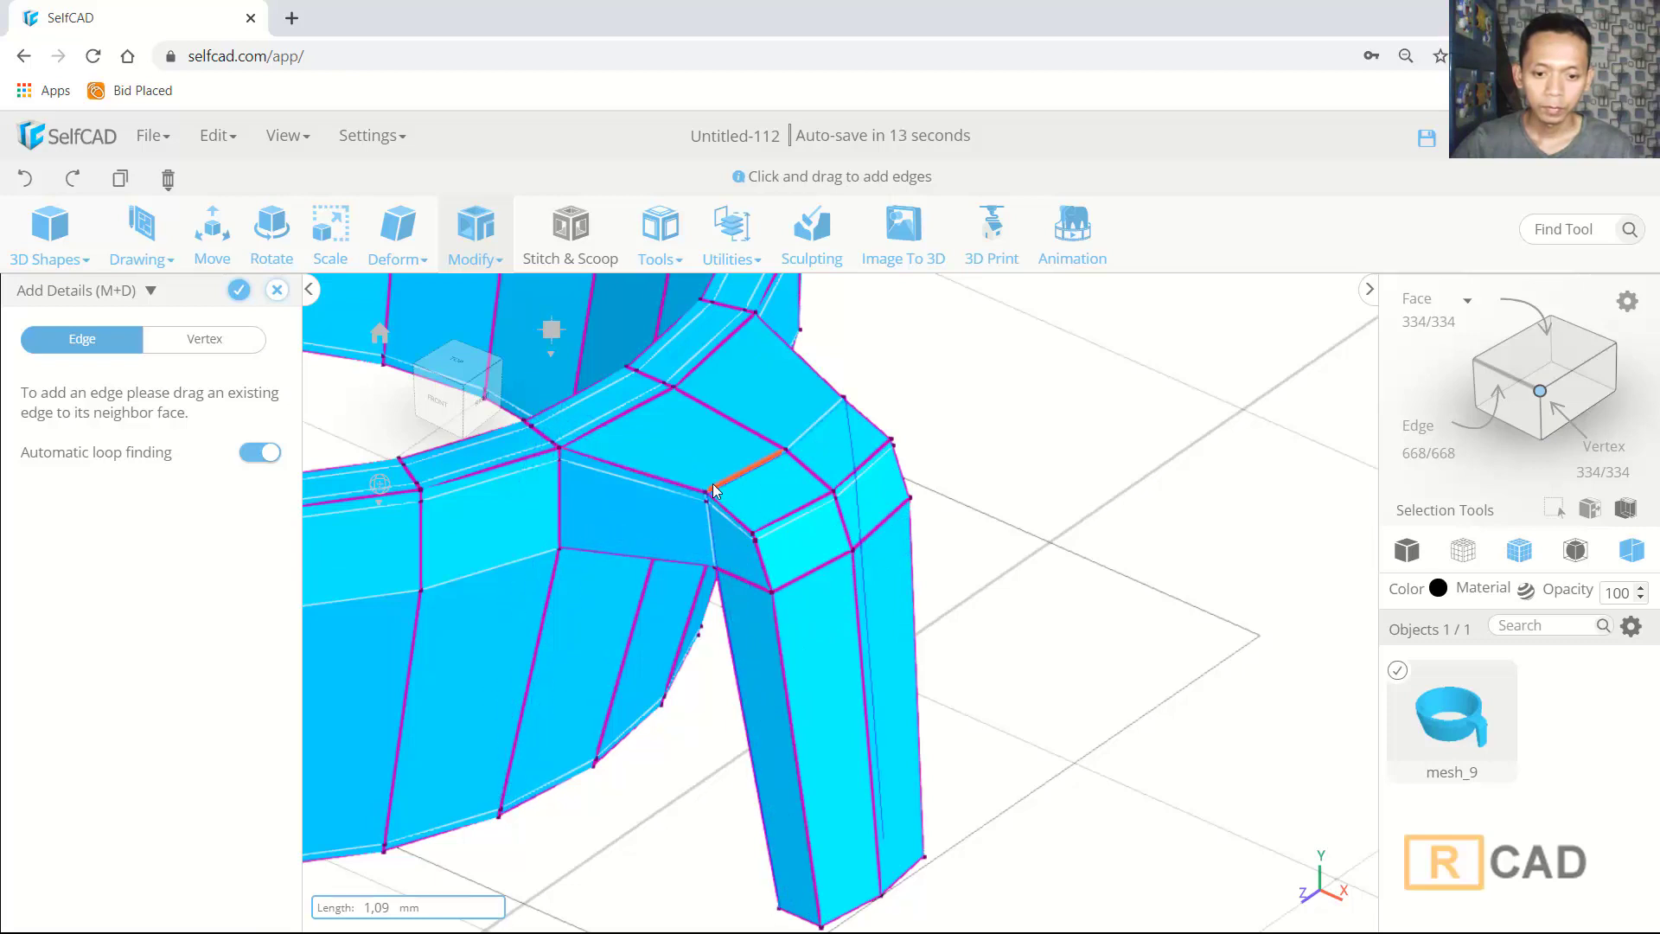
Add two edge loops across the handle top and a lengthwise loop down the handle arm
click(697, 475)
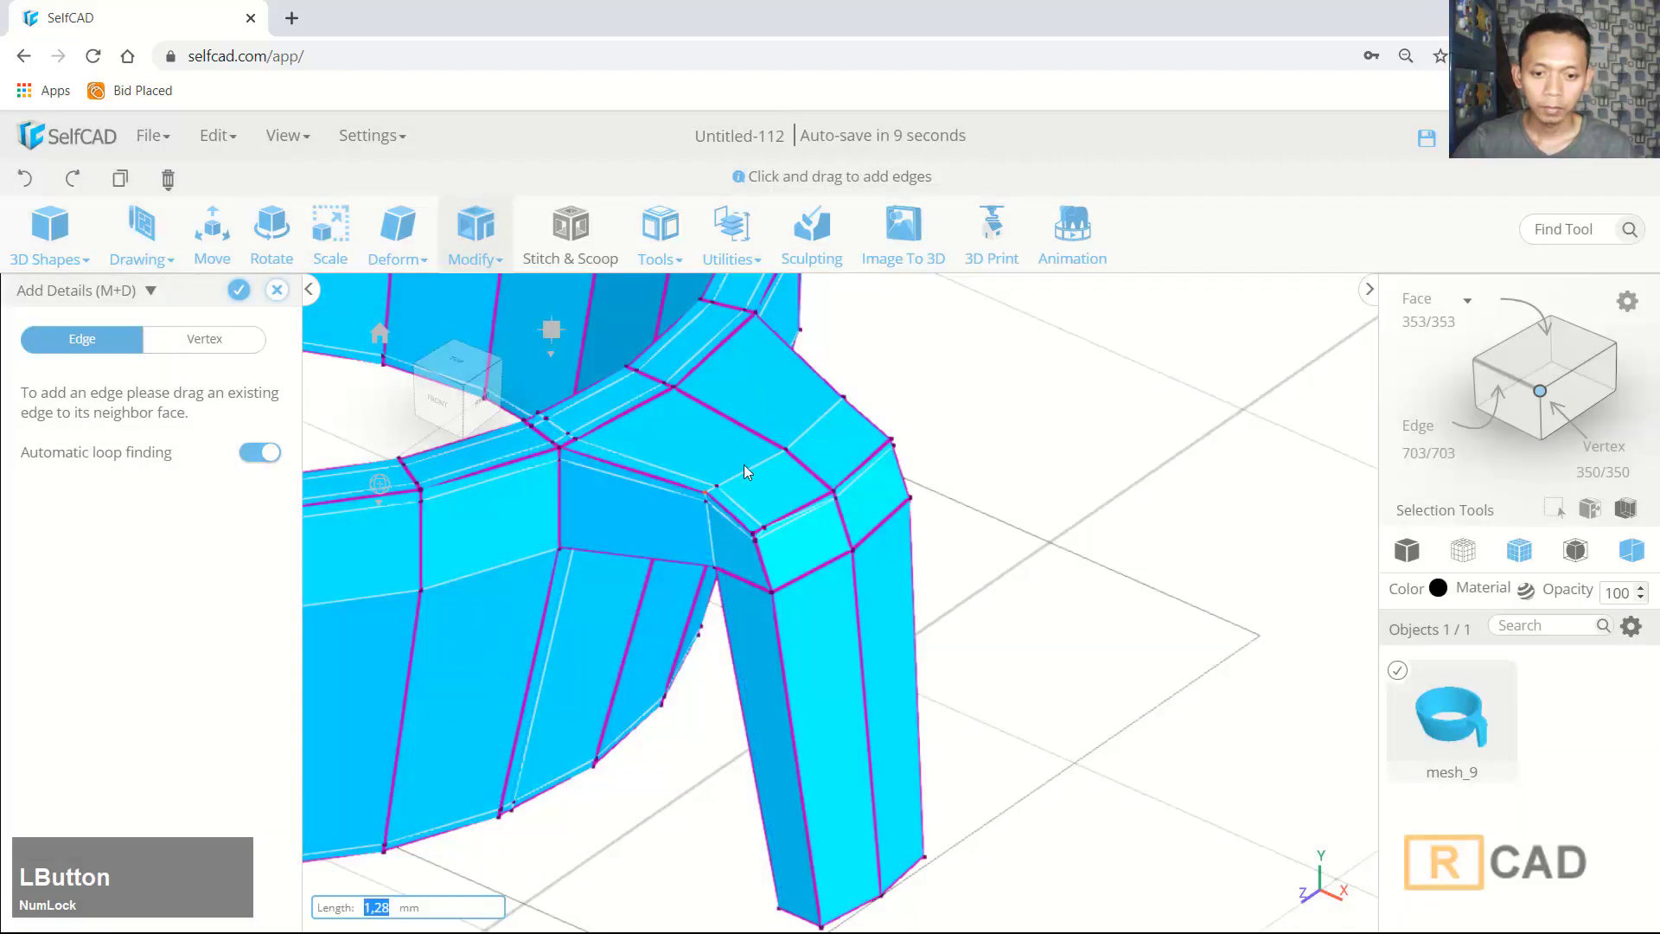
click(812, 380)
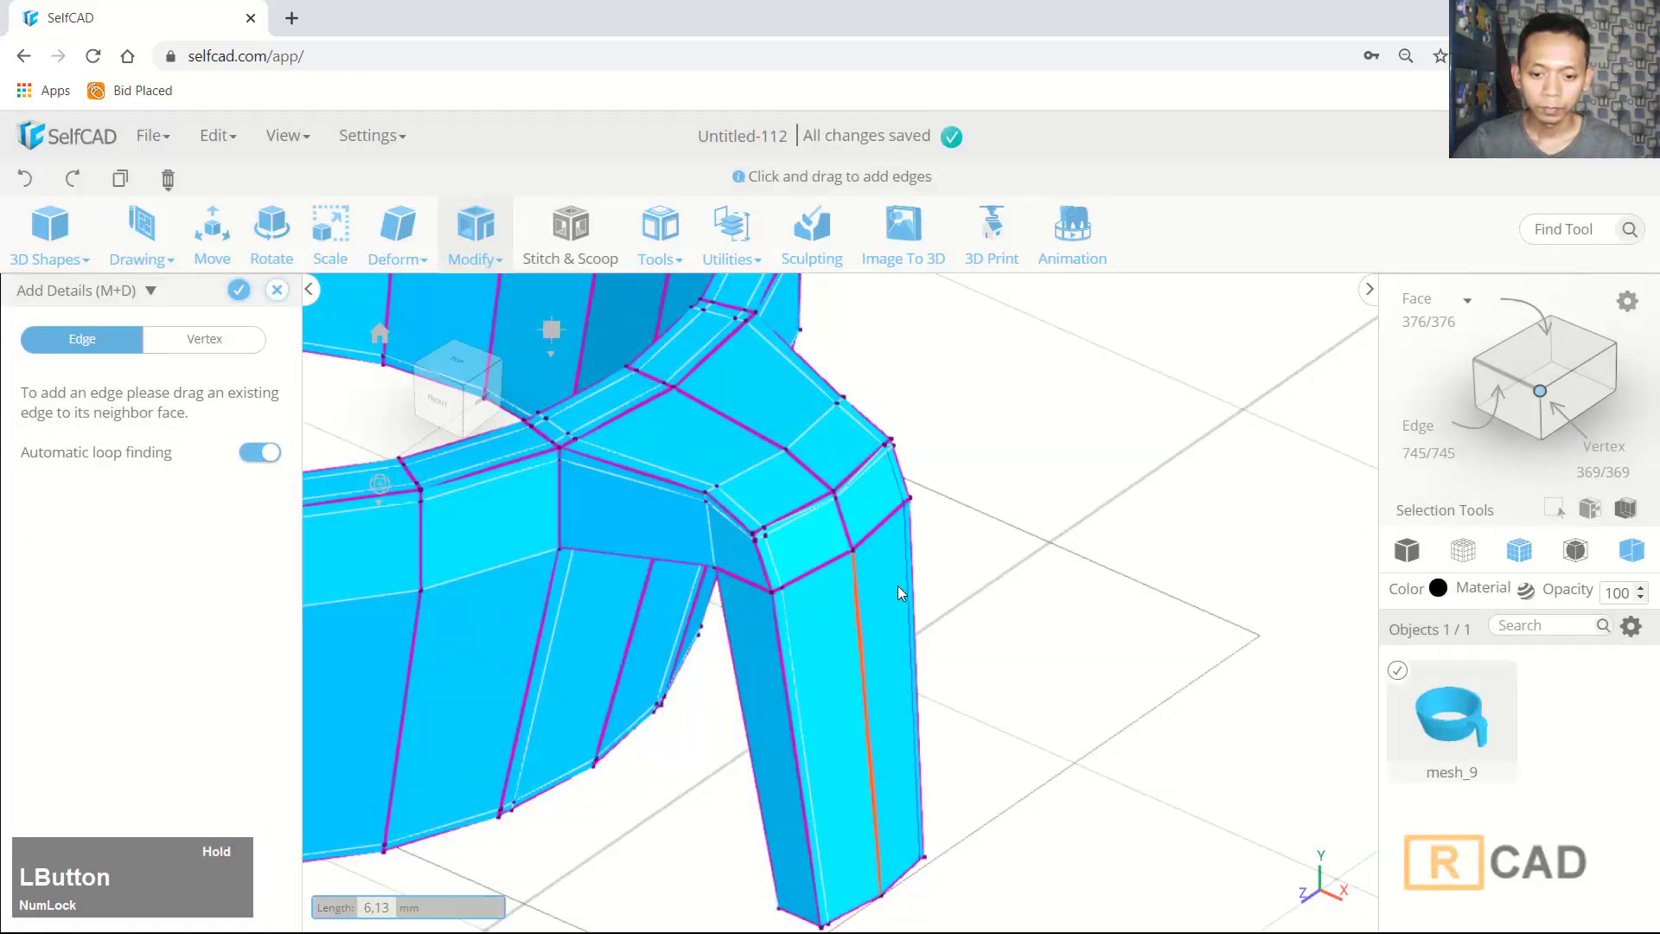
scroll(down, 3)
click(1058, 613)
middle_click(1181, 528)
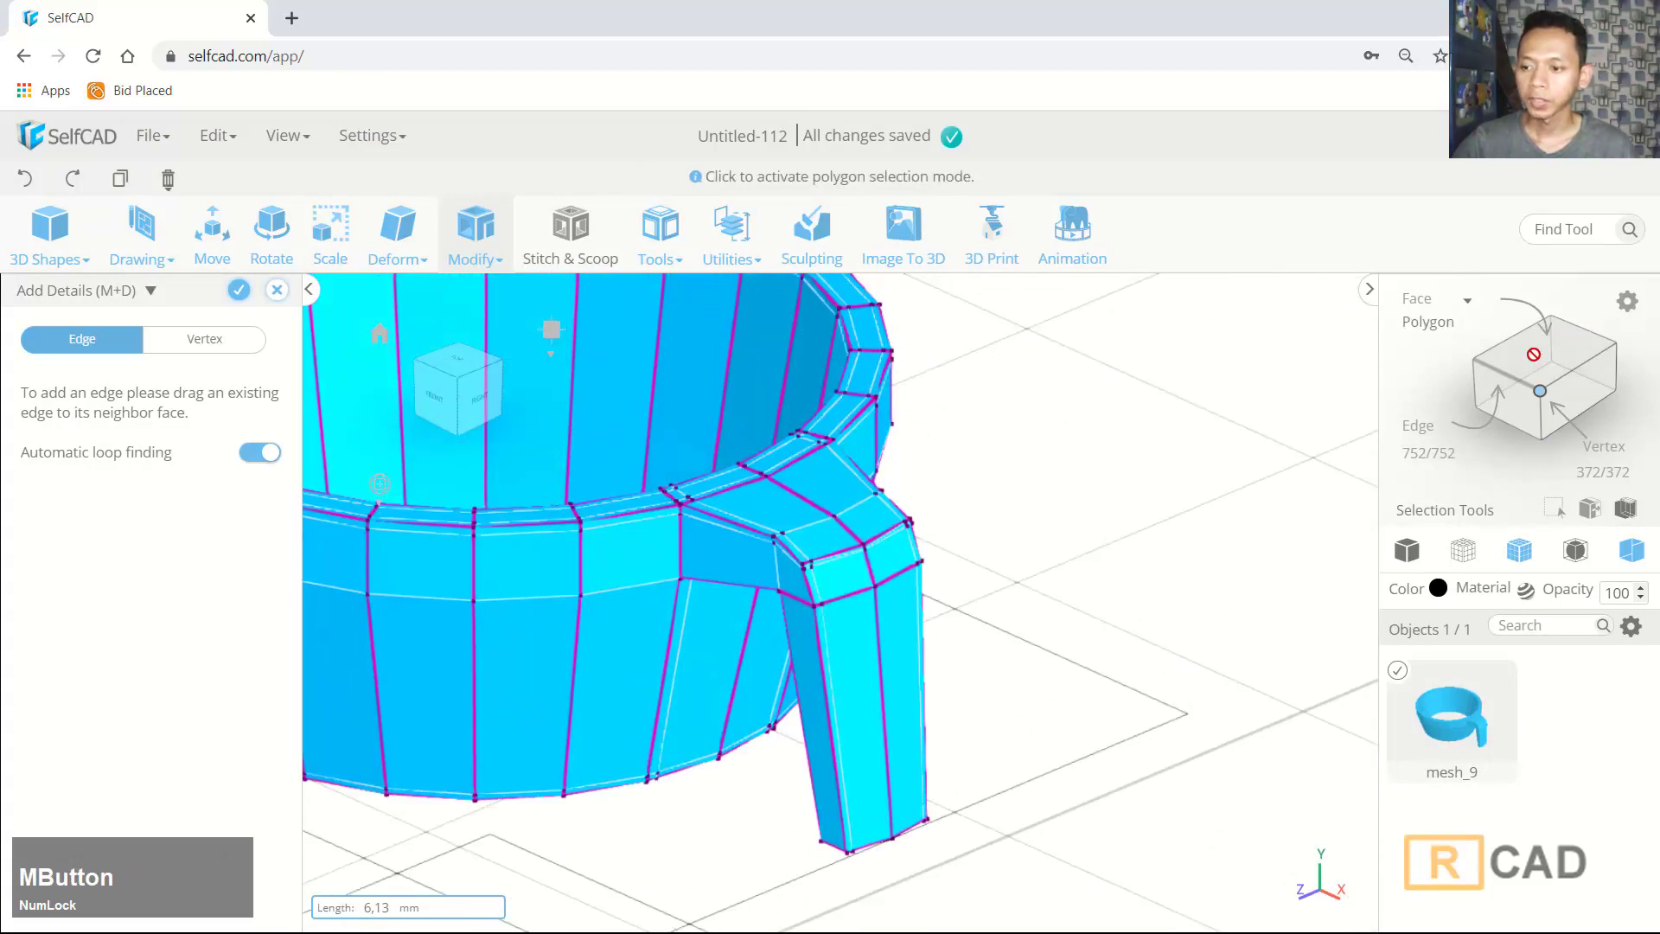
Finish Add Details and select the two end polygons under the handle arm's lower tip
click(240, 298)
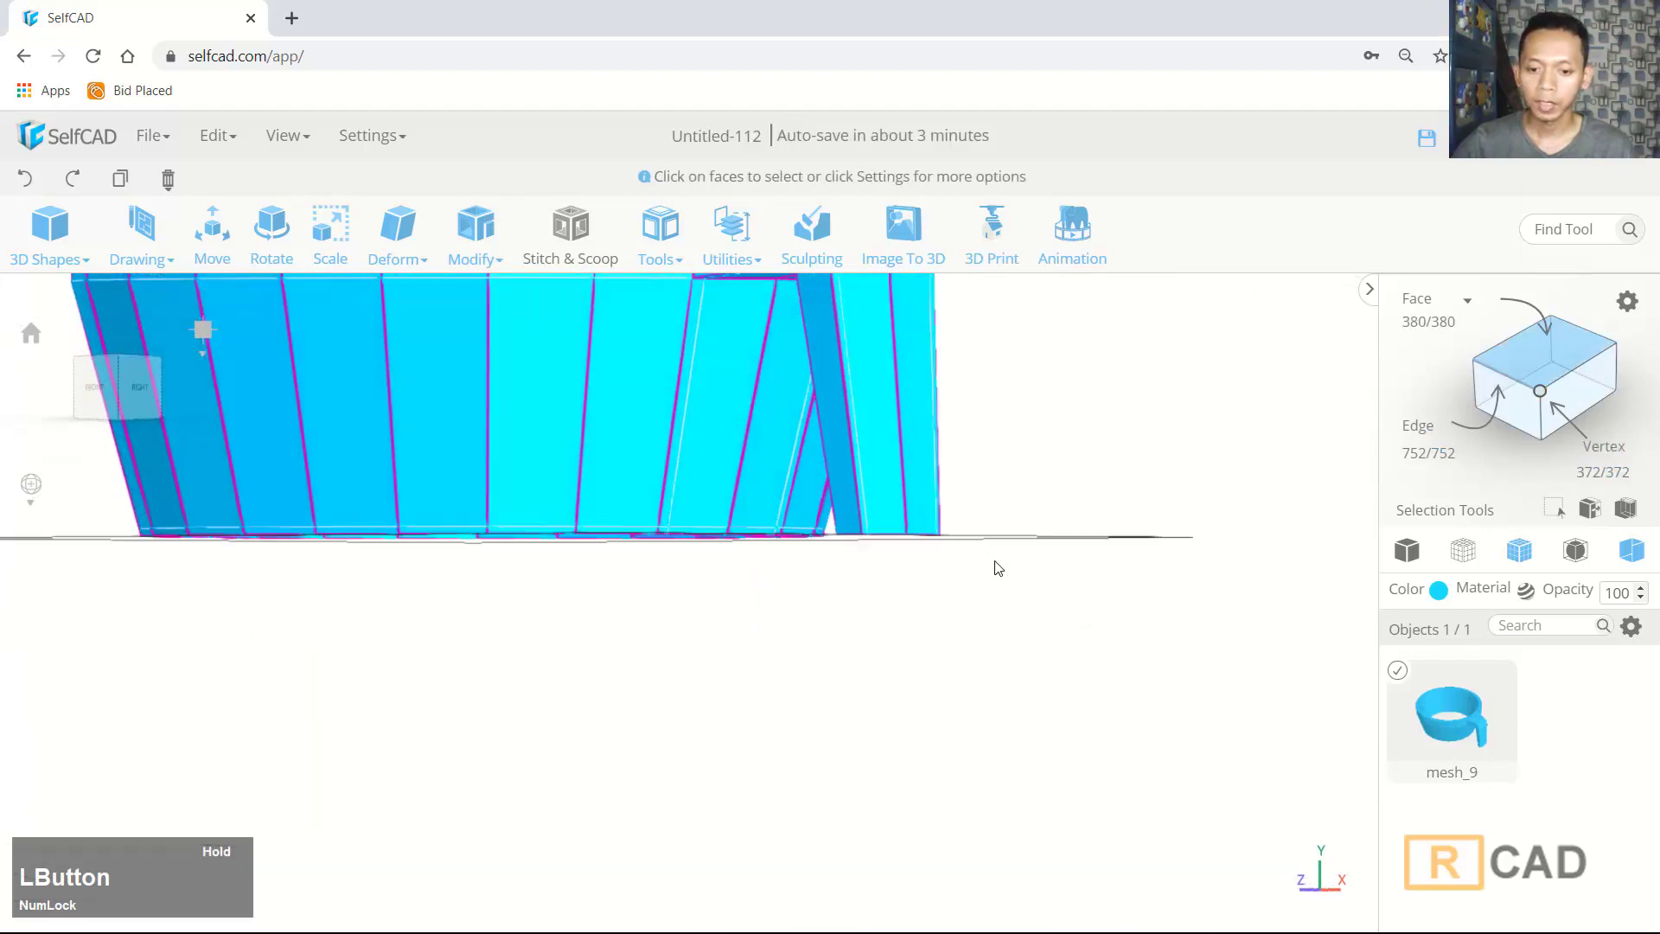
middle_click(1036, 509)
click(985, 491)
scroll(up, 3)
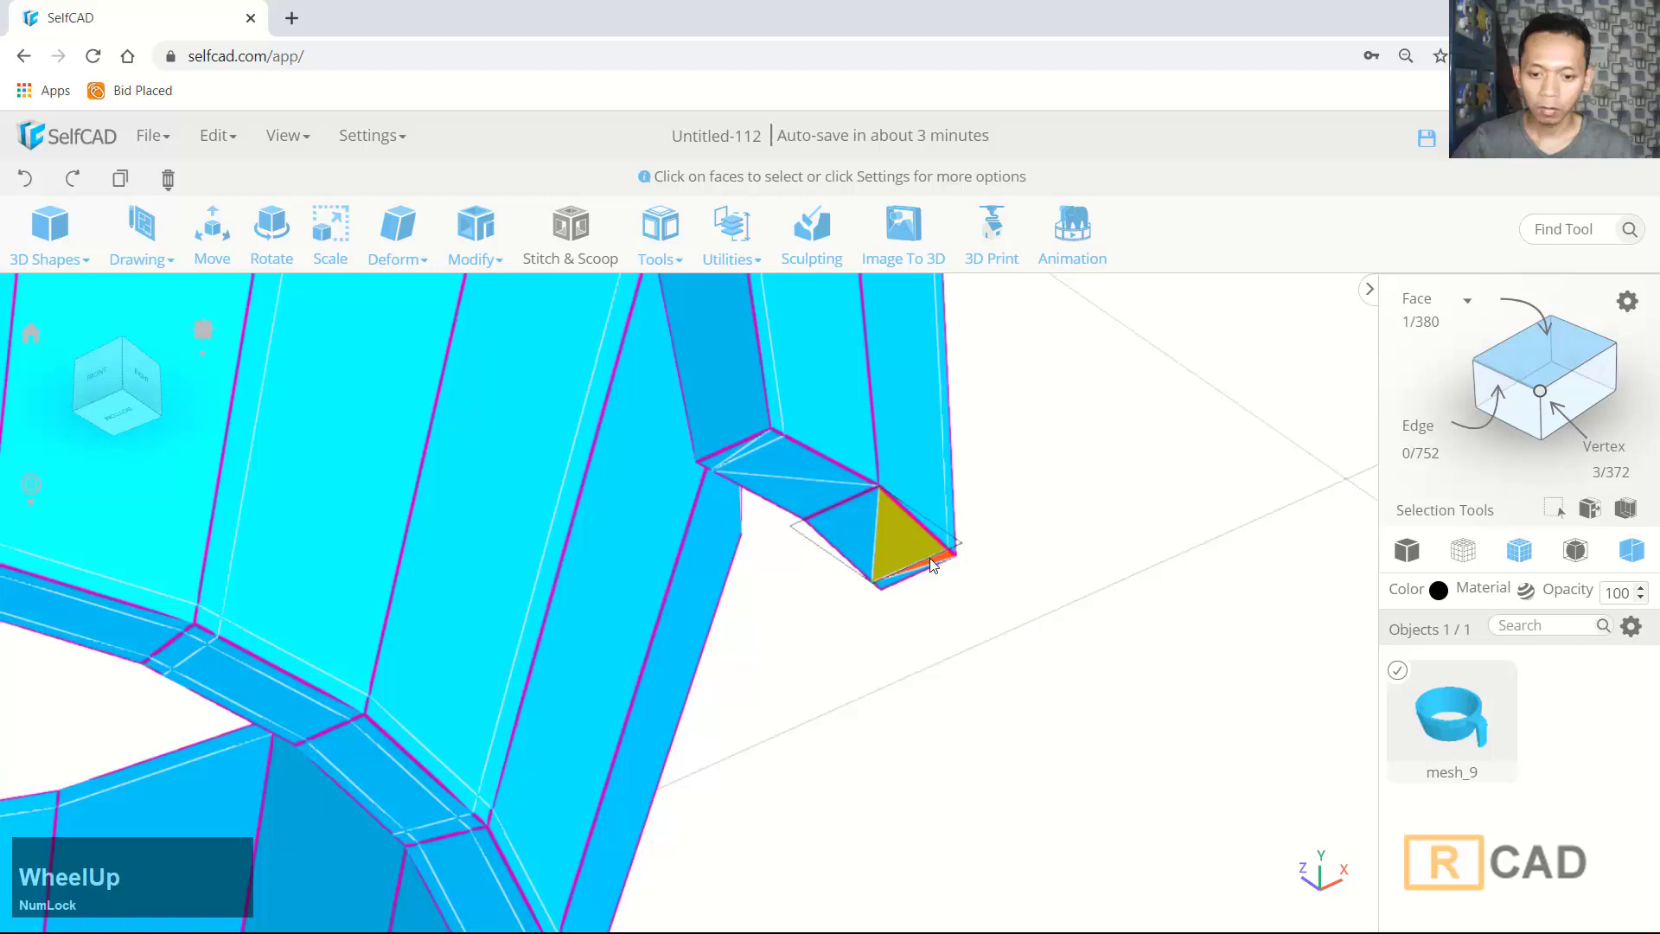
click(938, 561)
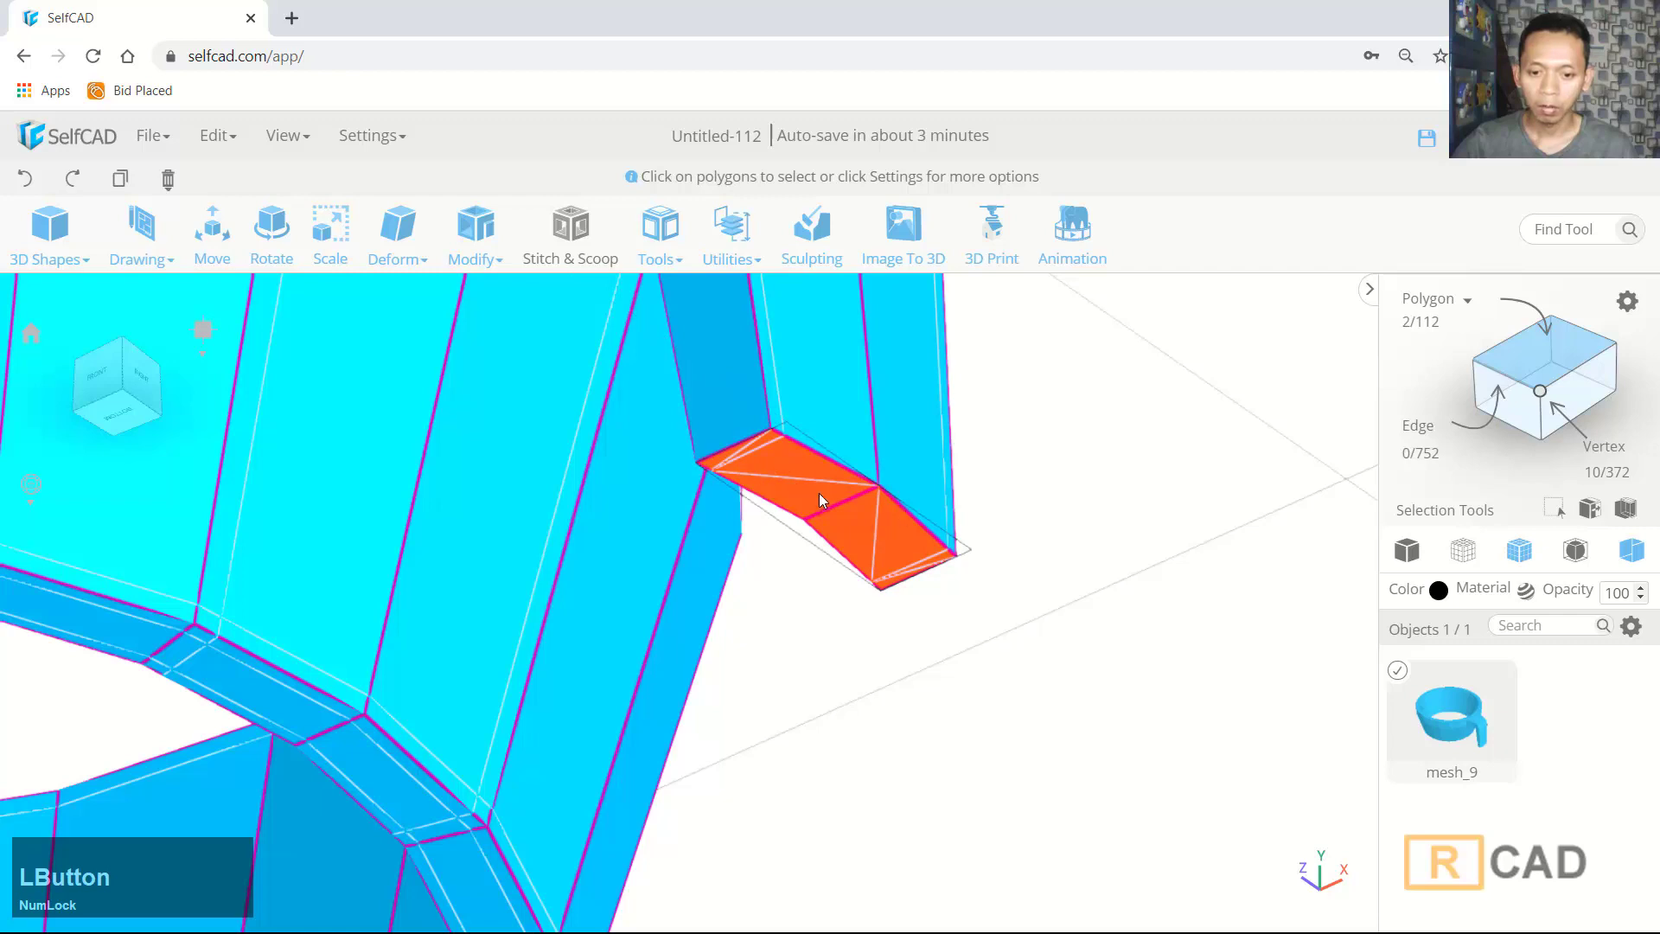
scroll(down, 3)
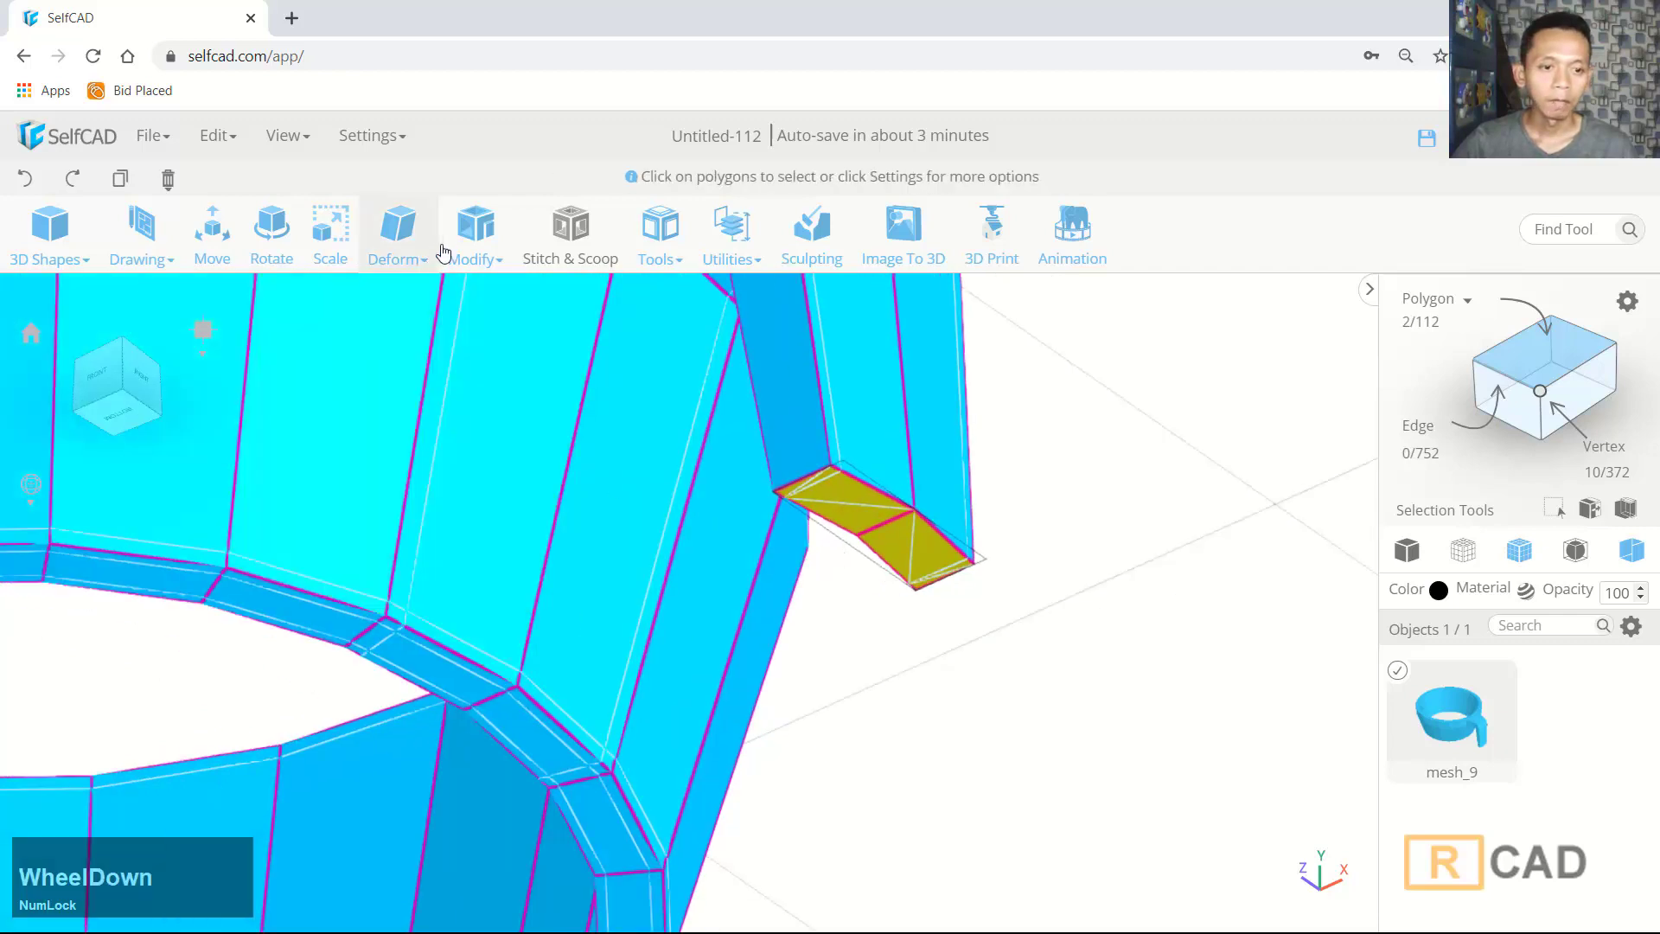
Apply an Inset of amount 1 to the two handle-tip polygons, adding an inner face there
click(475, 341)
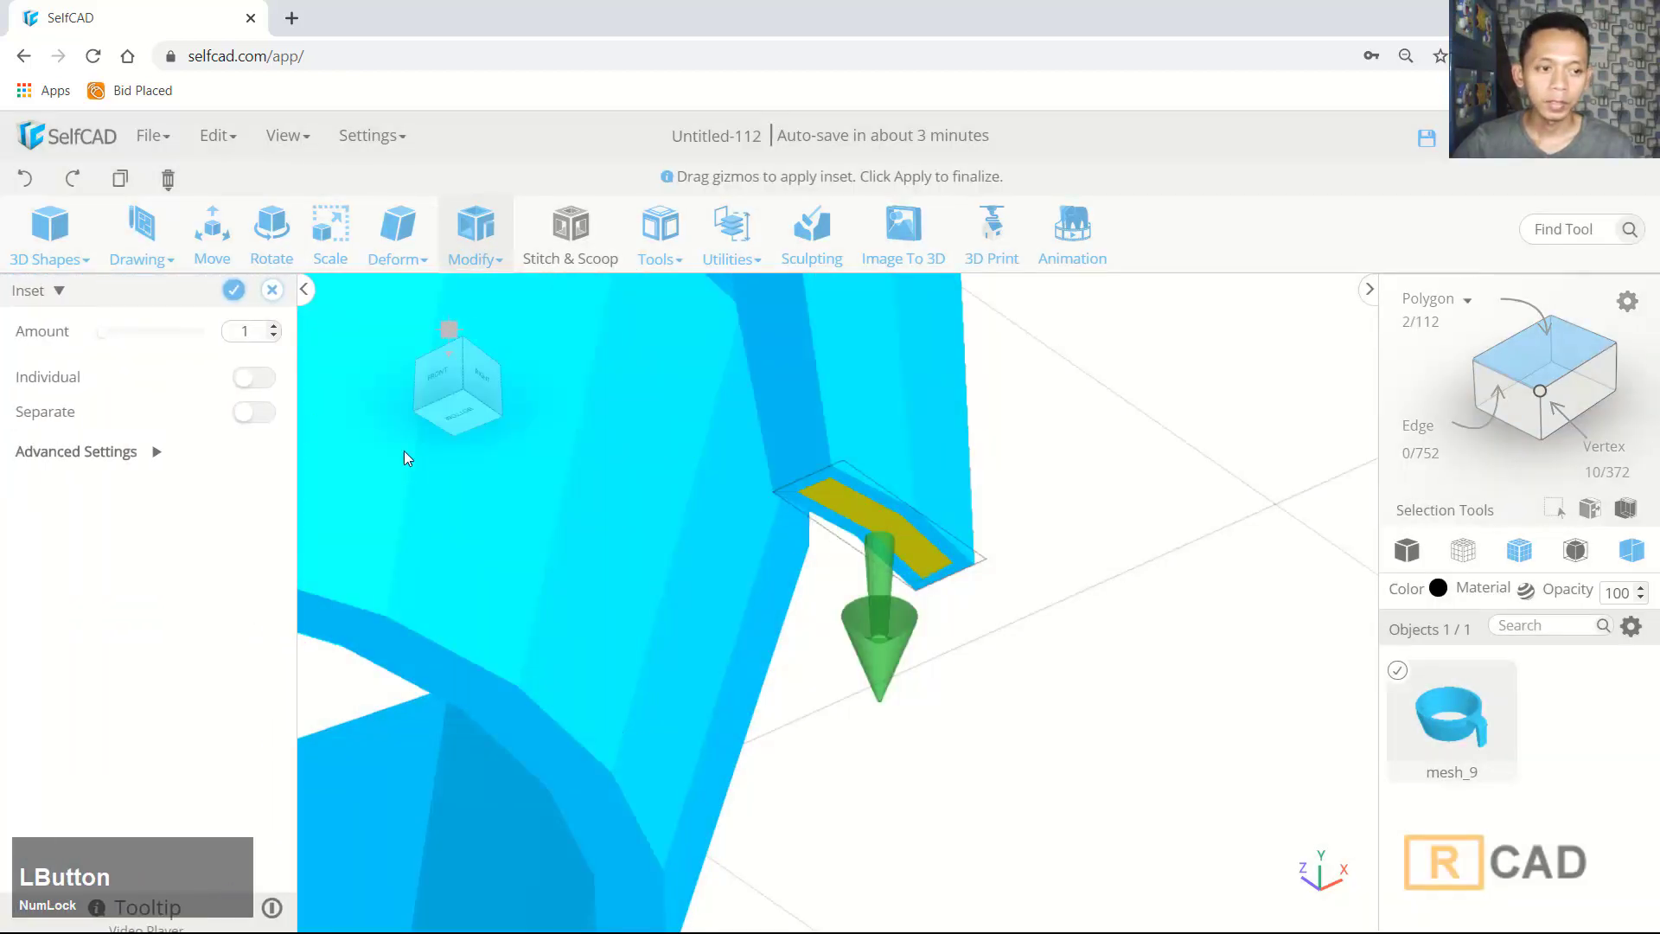
click(242, 303)
scroll(down, 3)
click(828, 671)
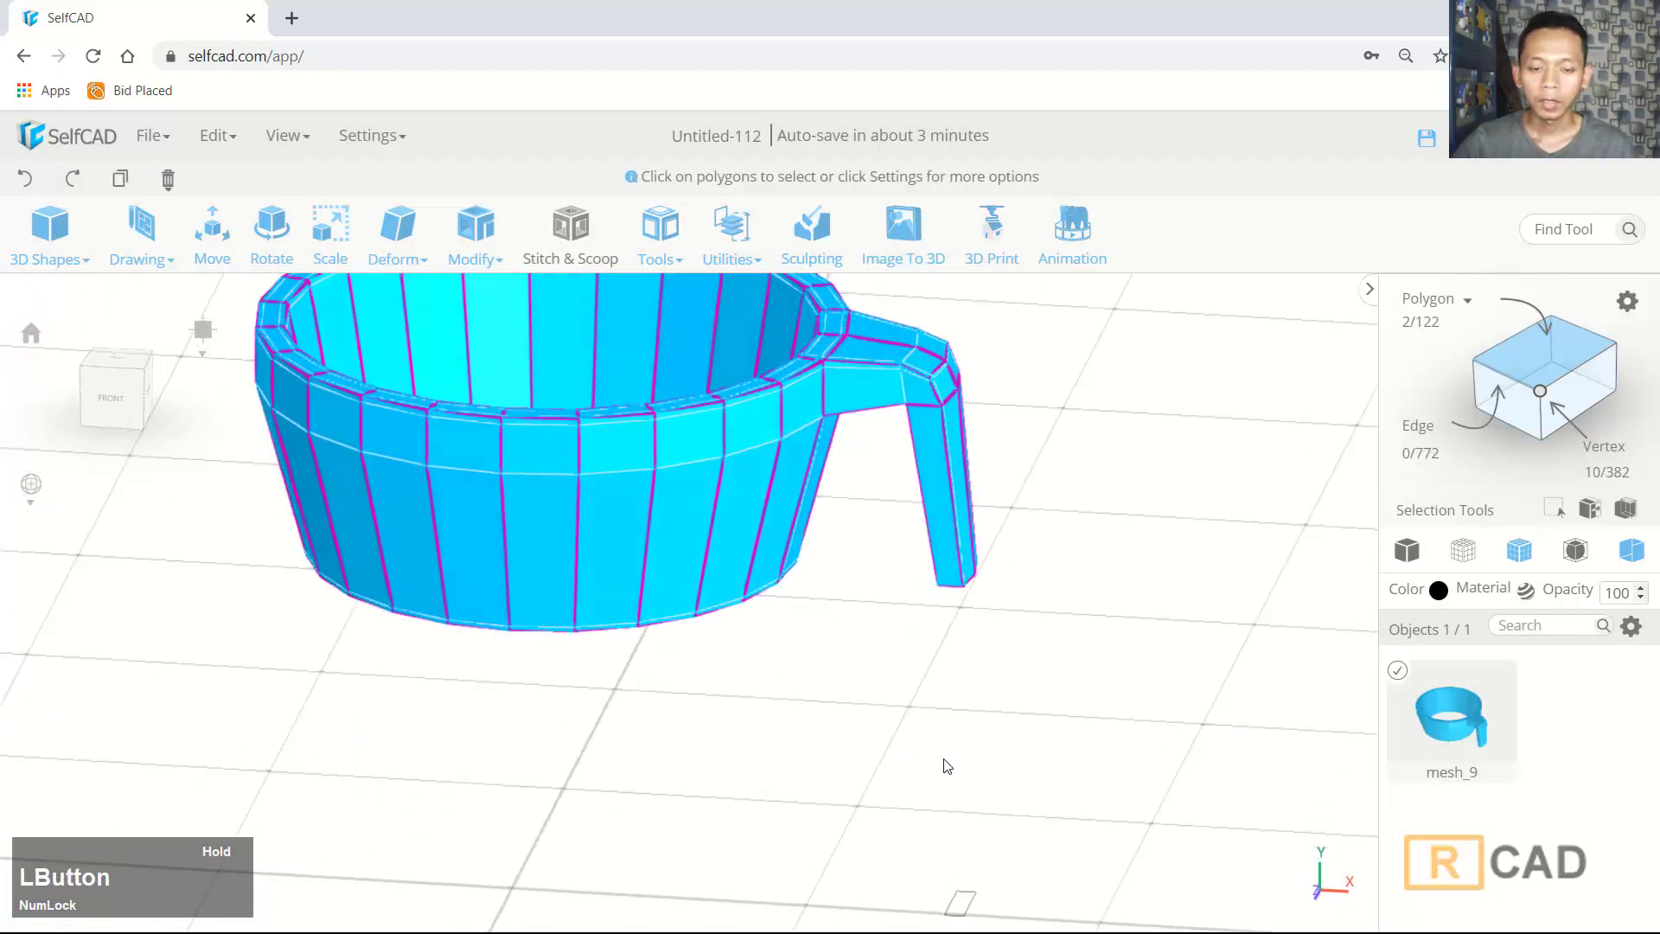
scroll(down, 3)
middle_click(912, 651)
click(472, 246)
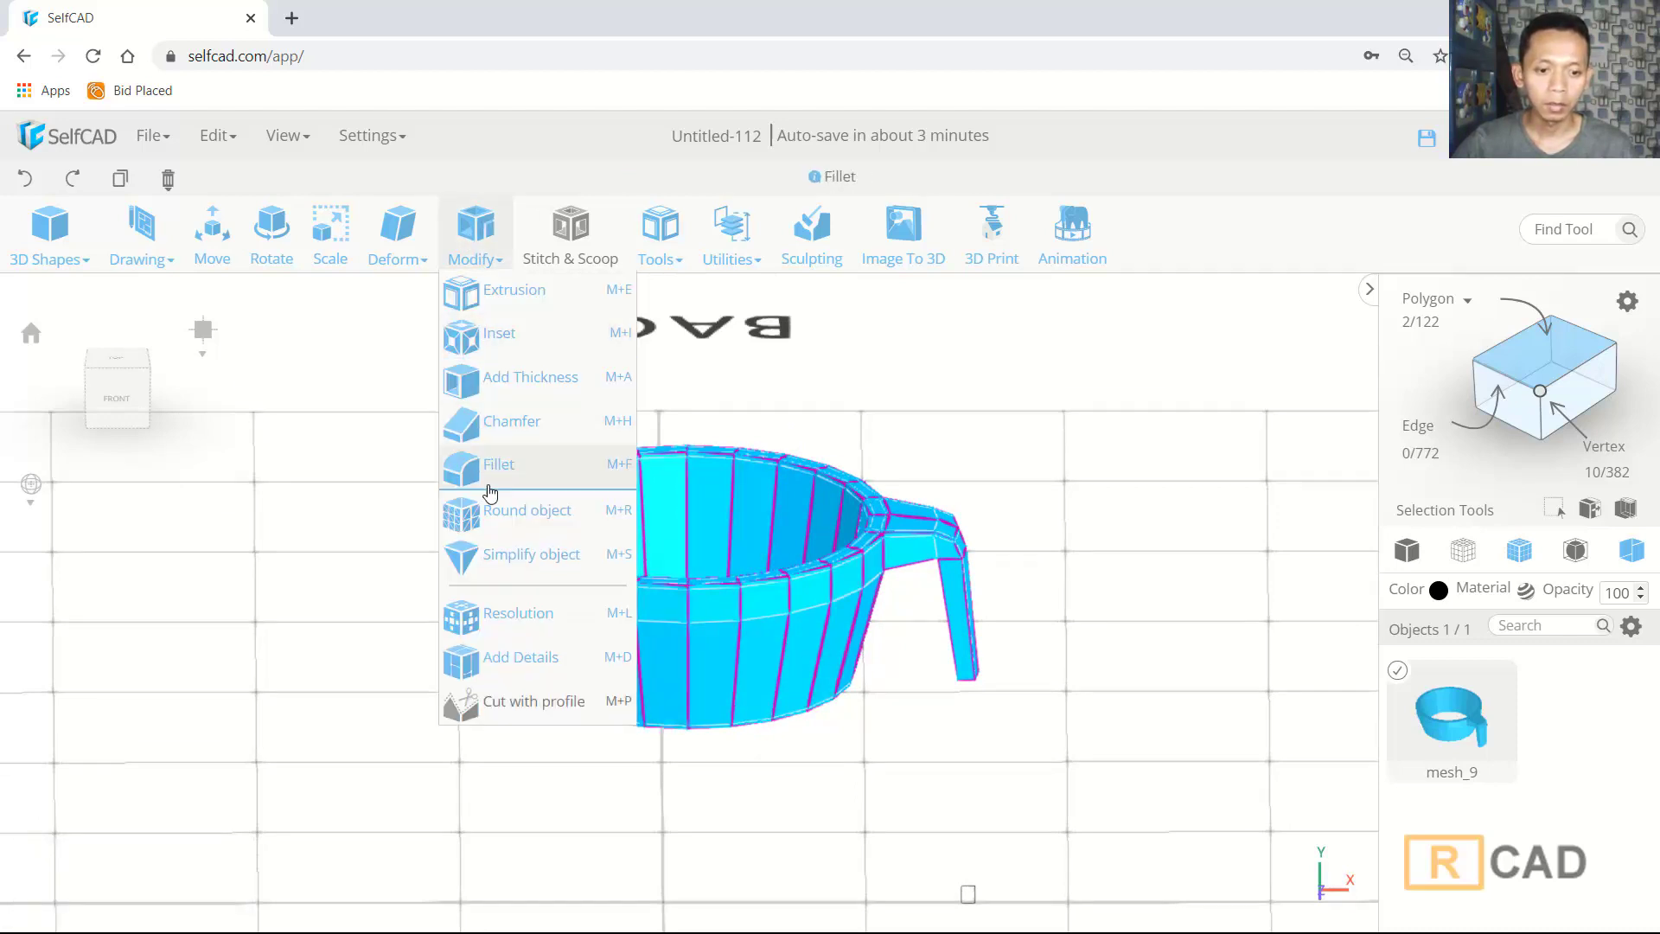
Preview Round object on the whole cup at smoothness 3
click(490, 517)
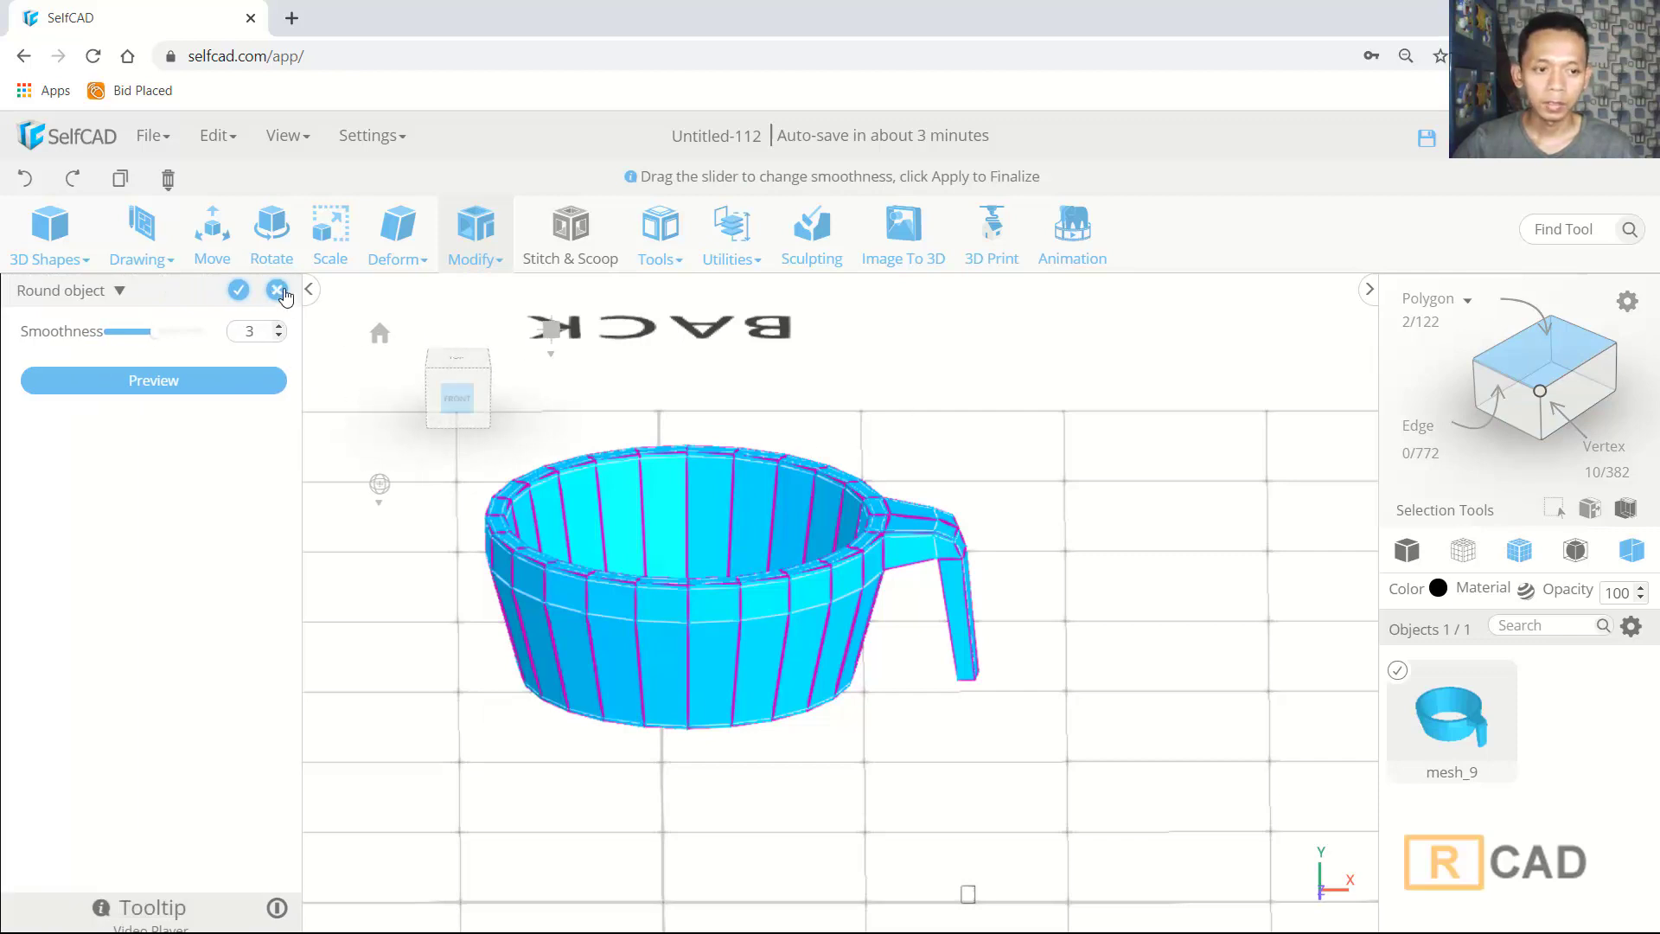
click(285, 294)
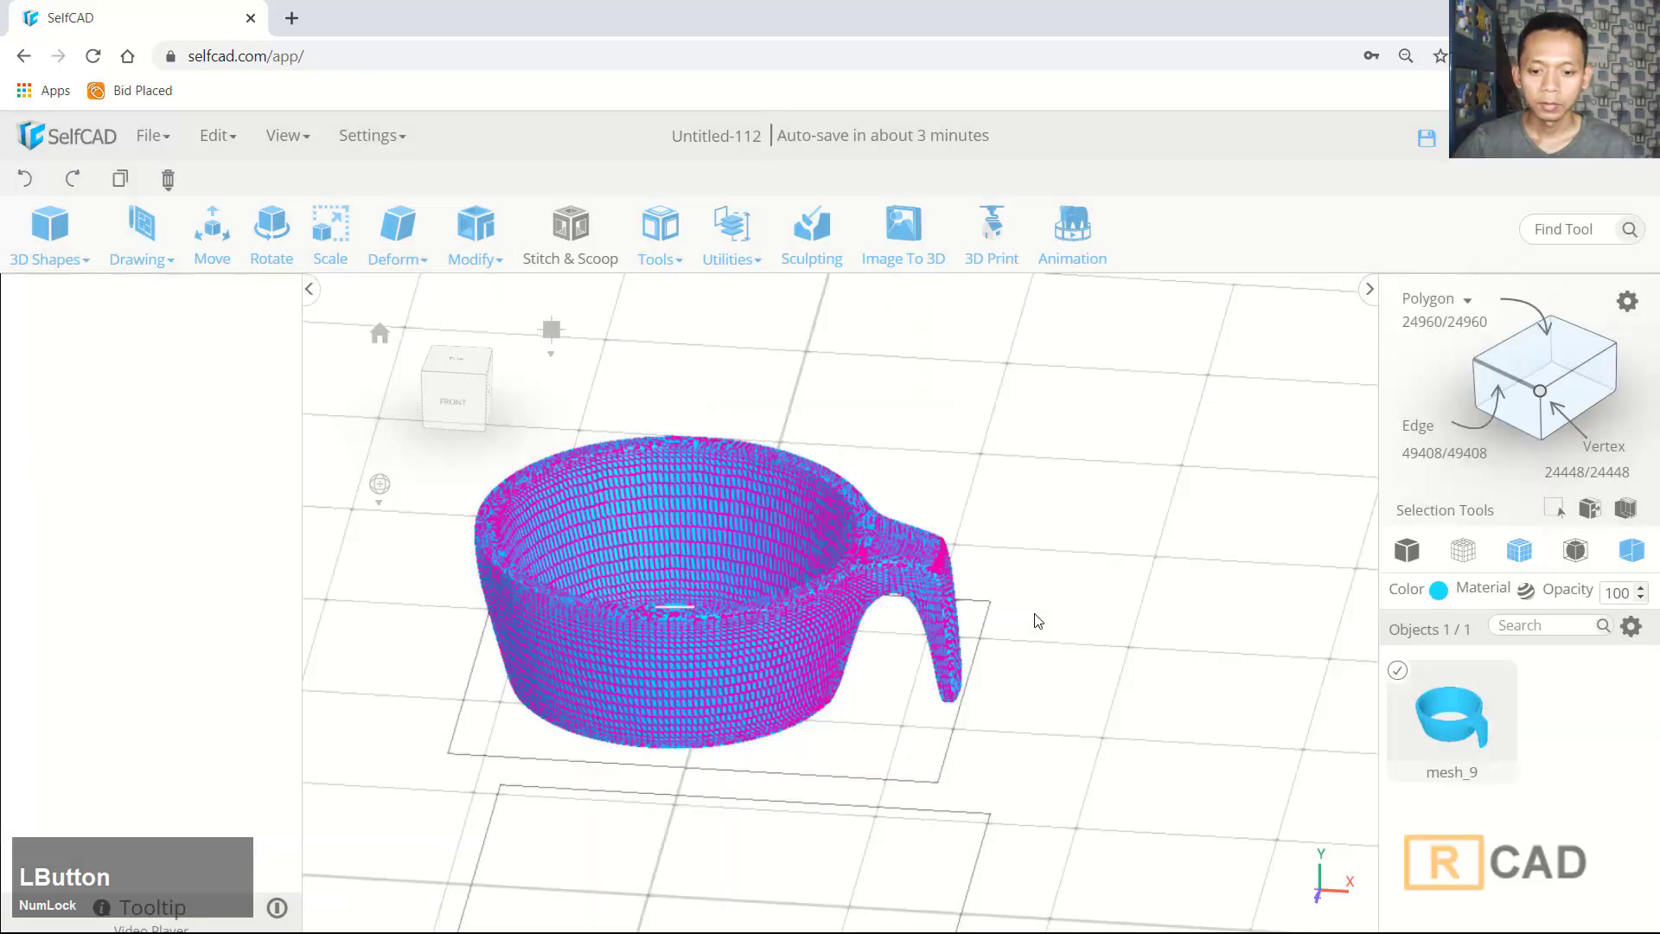
Apply Round object and orbit the dense 24,960-polygon cup to inspect its rounded rim and handle
scroll(down, 3)
click(930, 685)
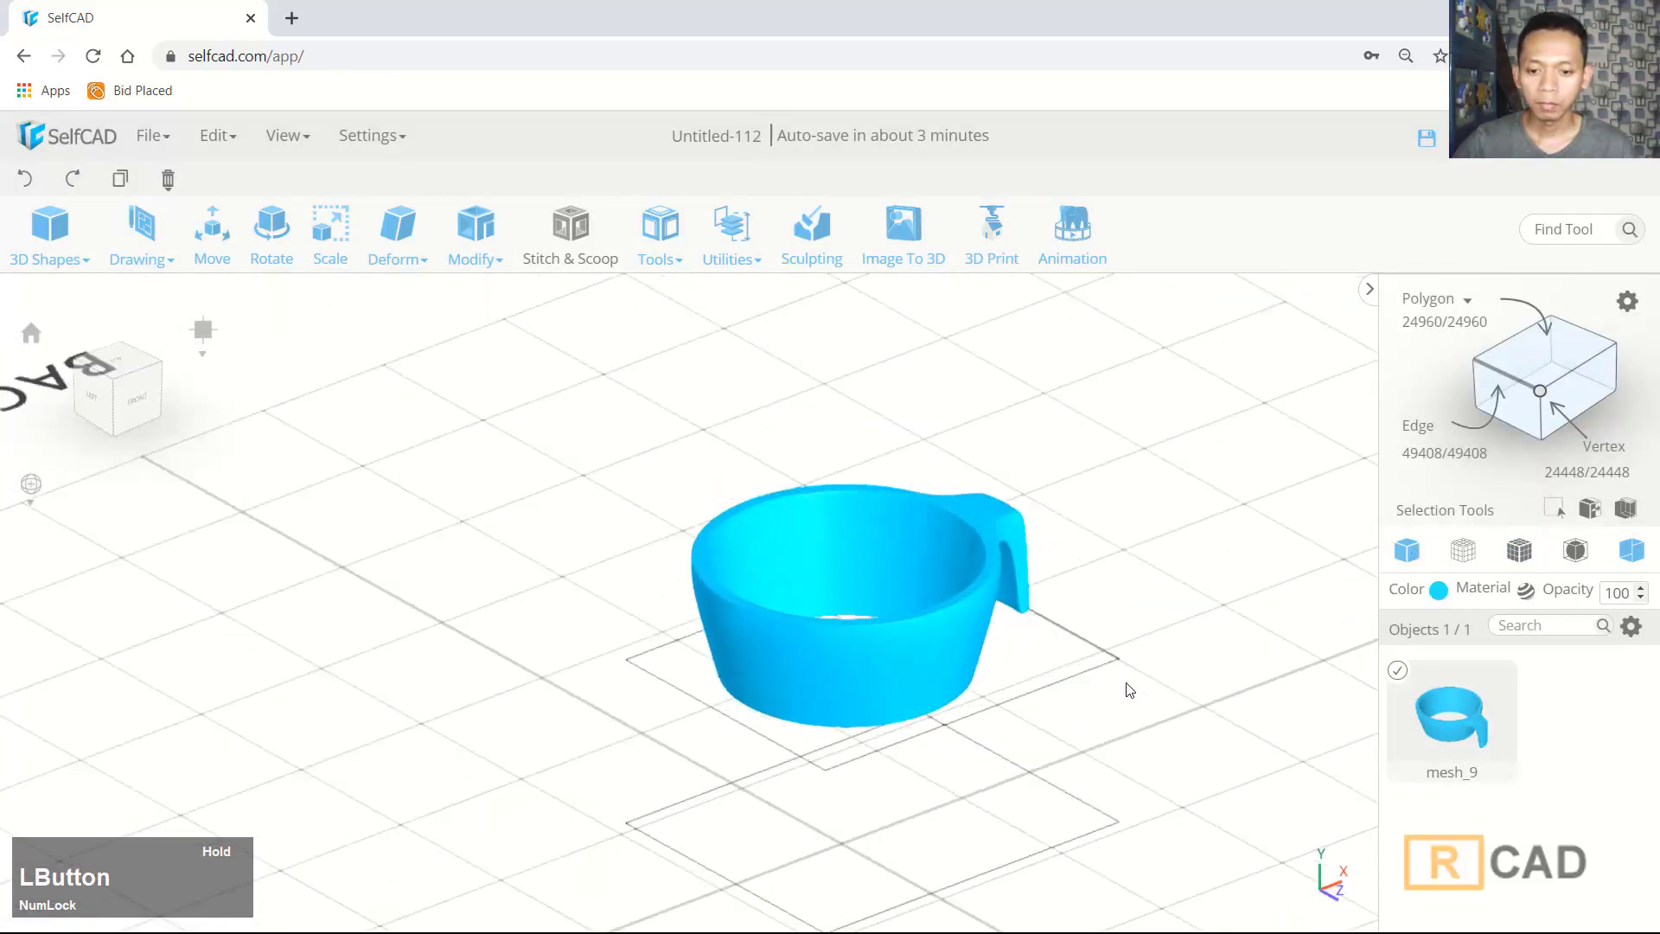
middle_click(1035, 653)
scroll(up, 3)
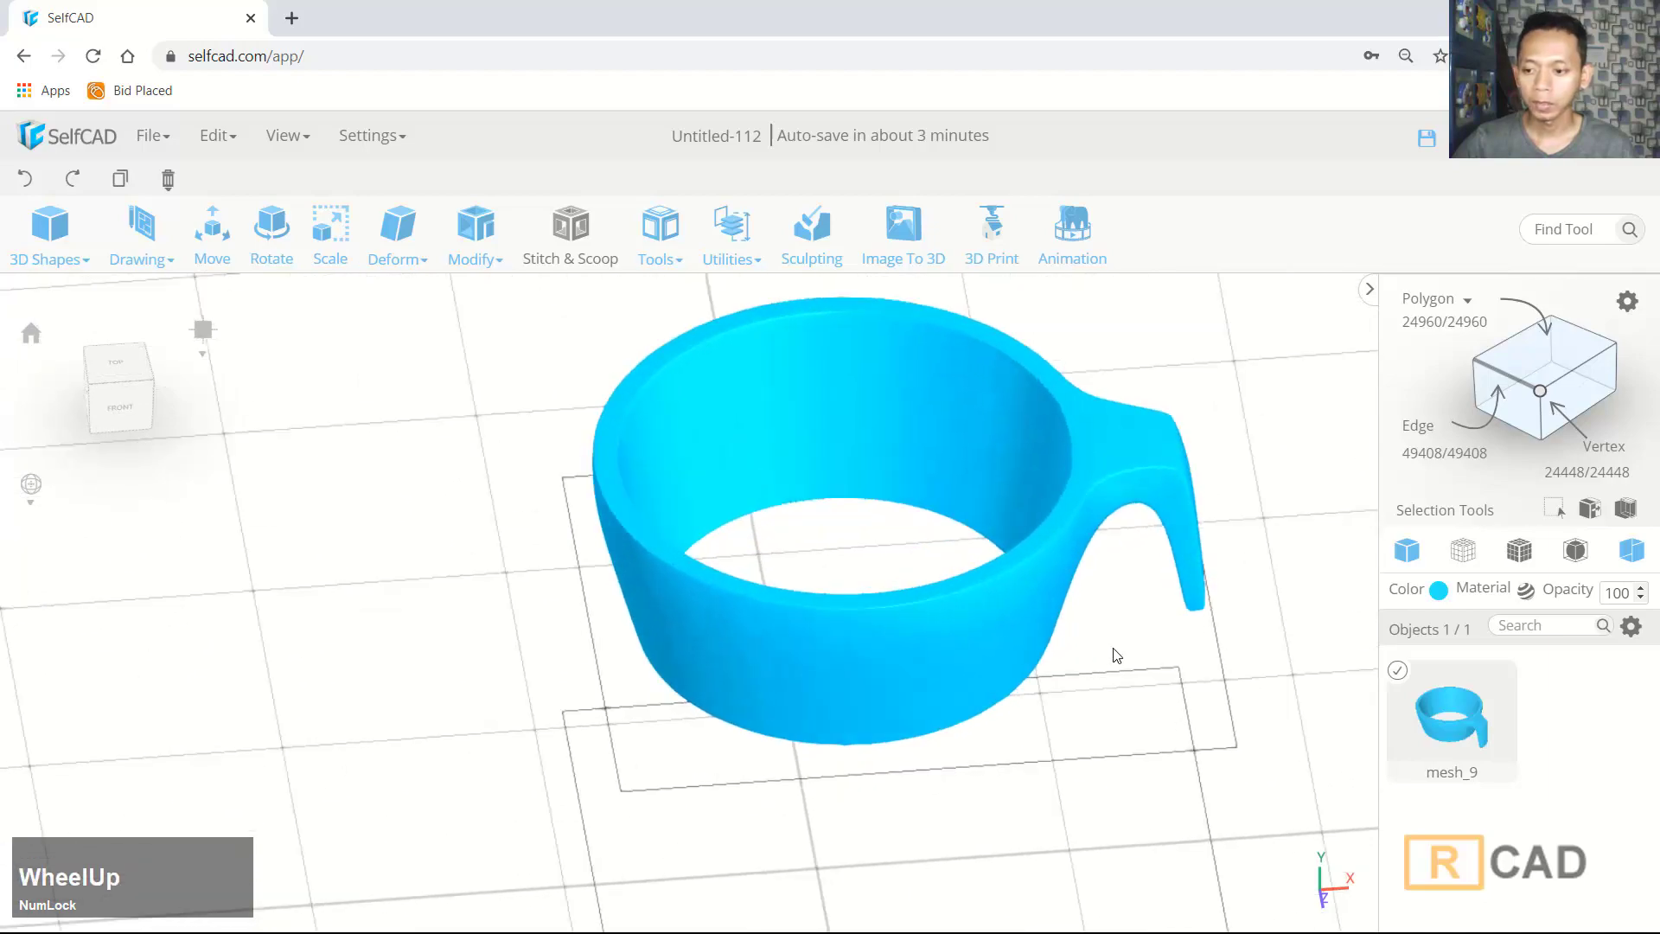
click(1507, 563)
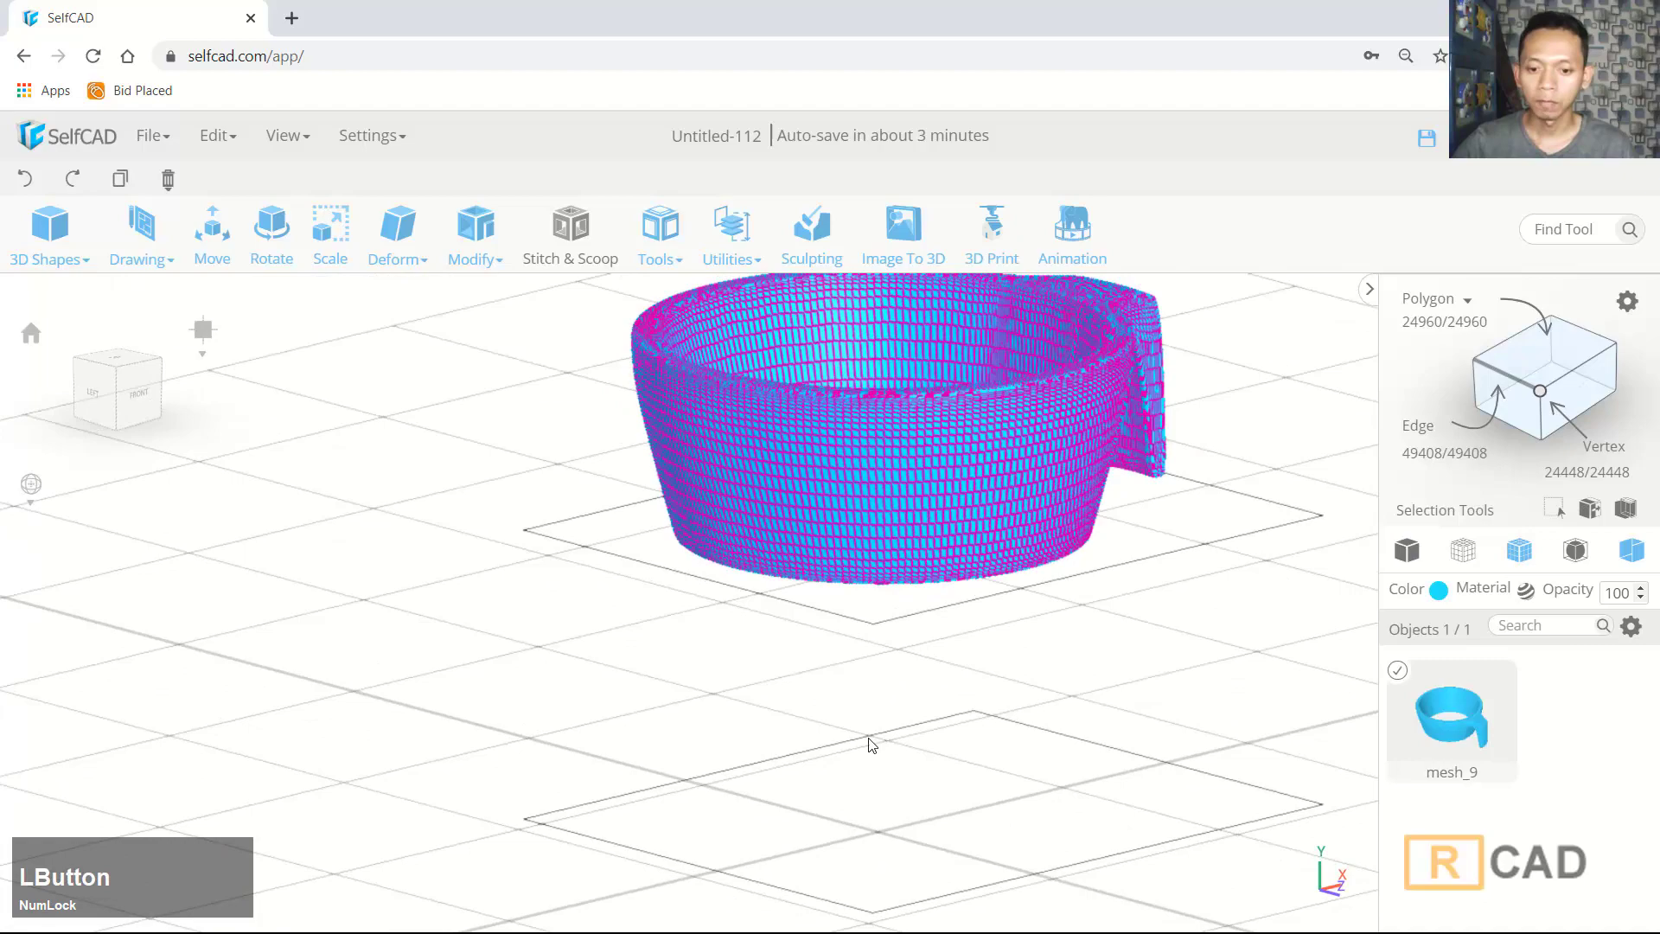
middle_click(1068, 617)
click(1126, 652)
middle_click(1181, 676)
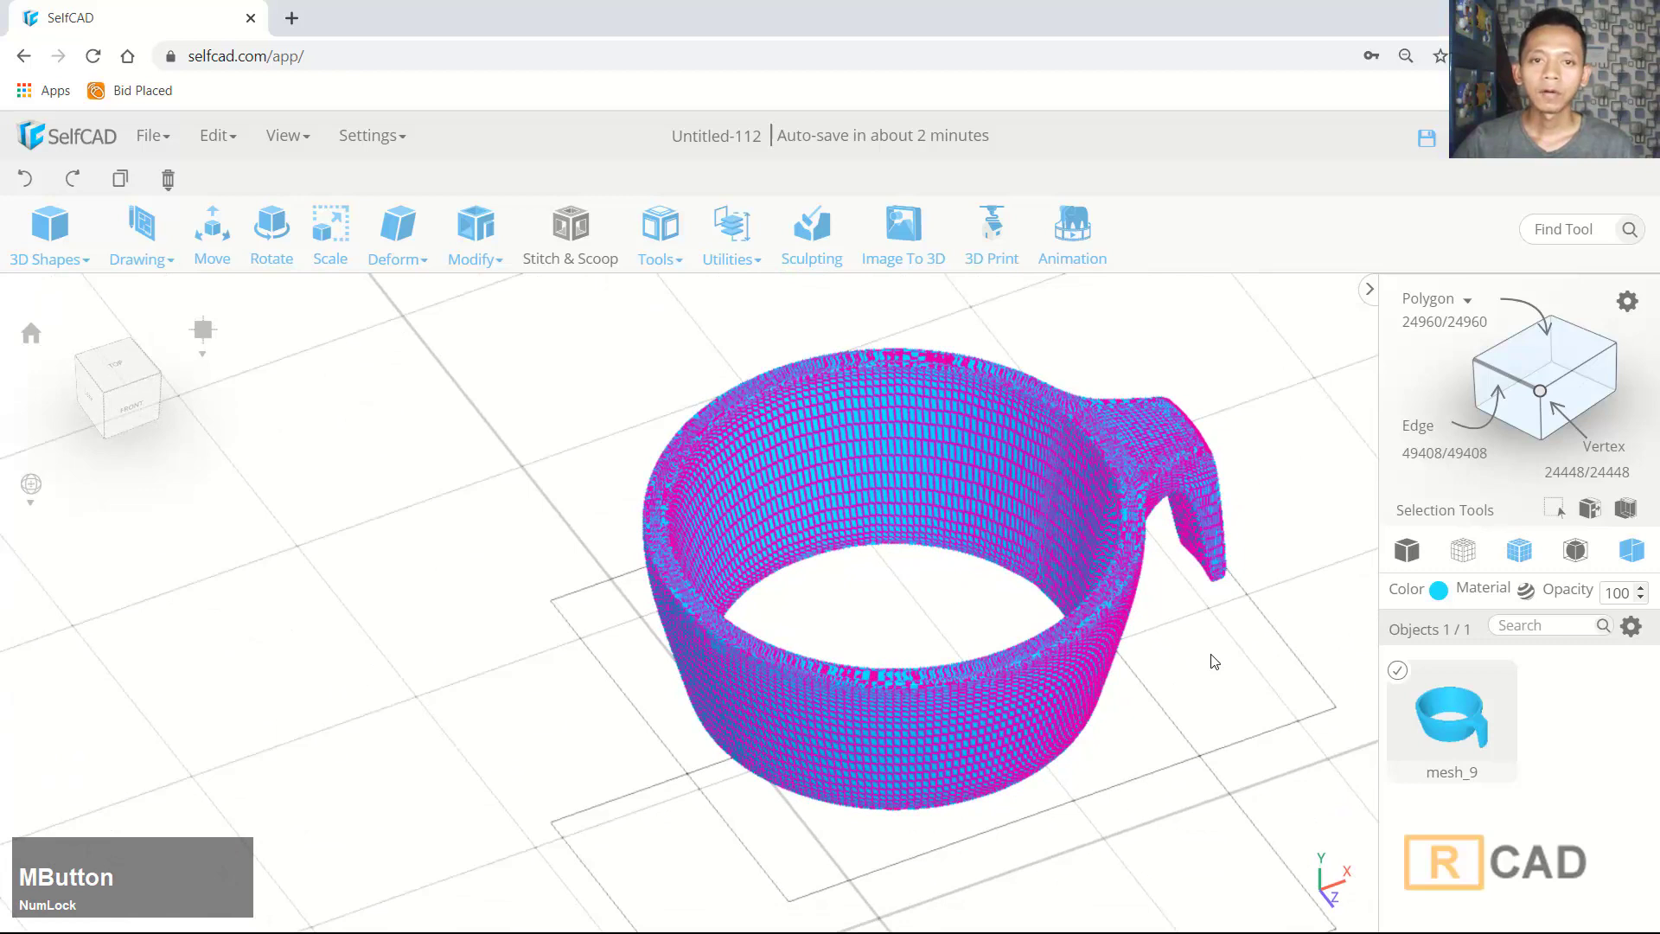